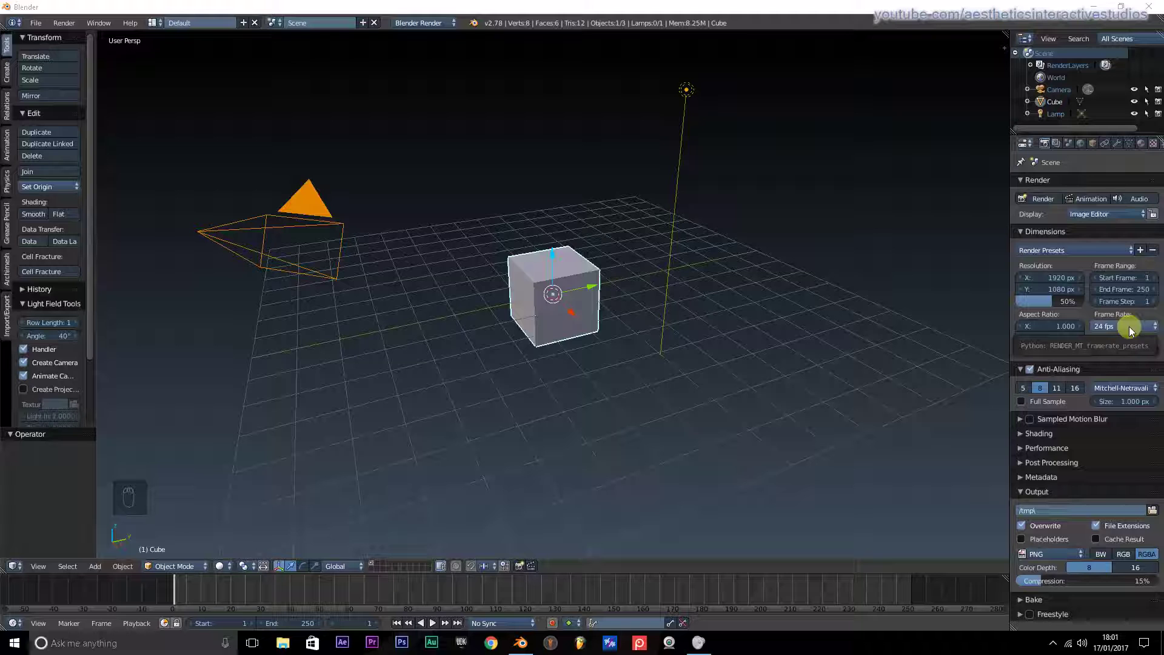
- Try the scene frame rate at 25 fps, then set it back to 24 fps
left_click_drag(1134, 332, 1125, 371)
middle_click(1124, 371)
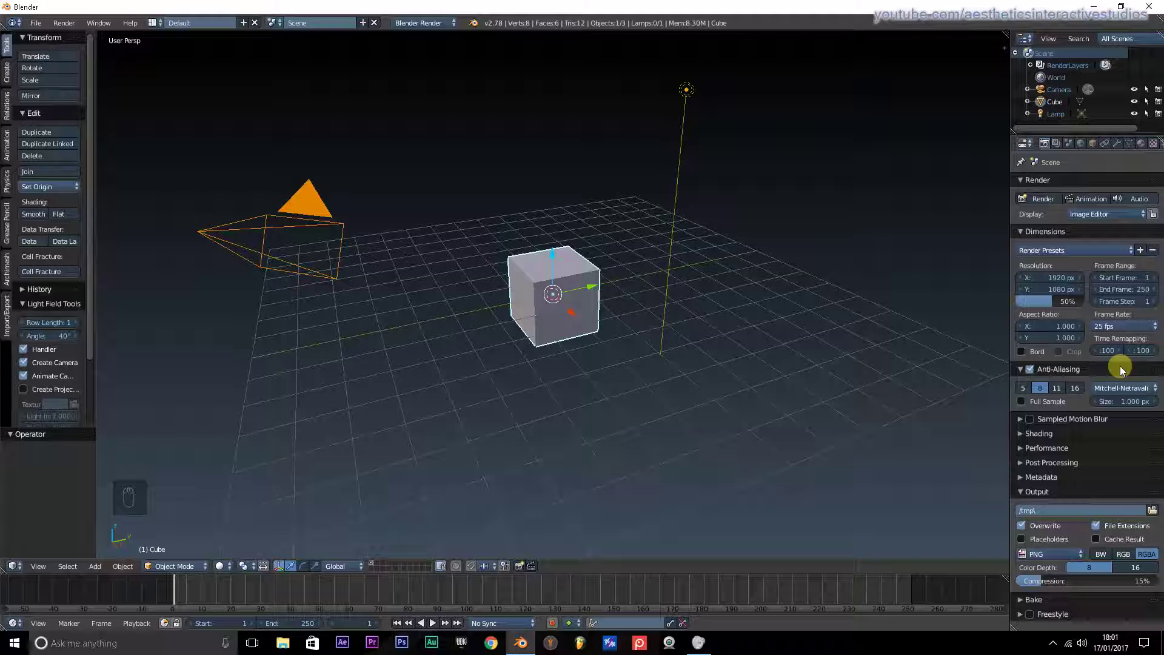
left_click_drag(1111, 331, 1121, 360)
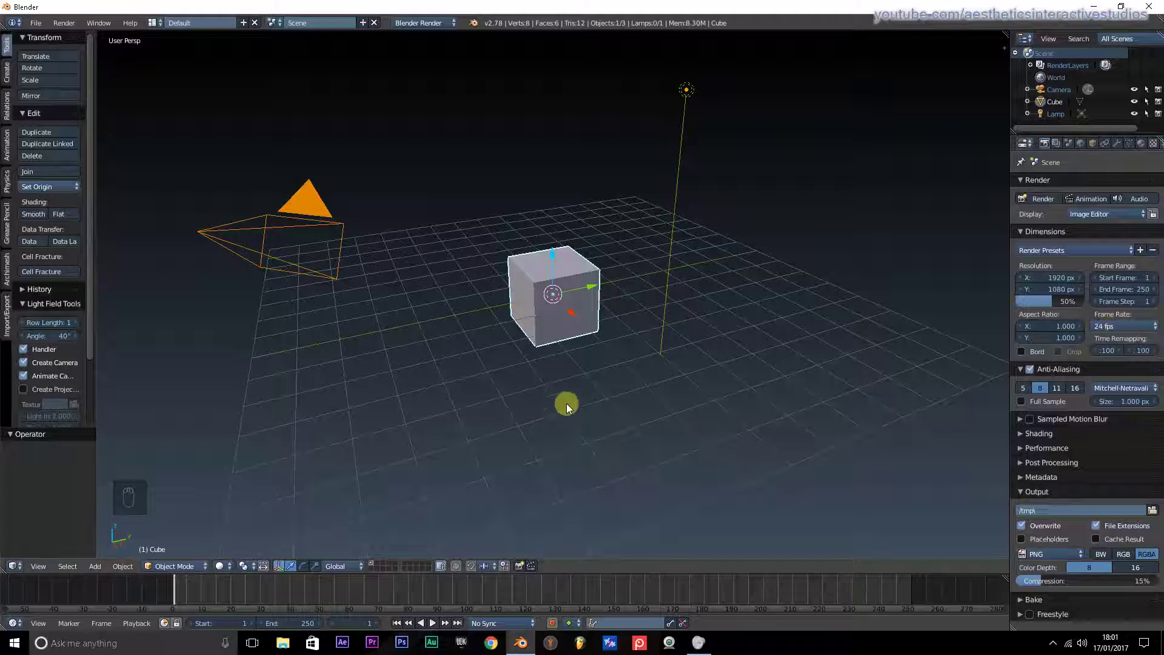
- Raise the cube 1 unit on Z, slide it -7 on Y, and snap the 3D cursor to it
left_click_drag(539, 395, 496, 379)
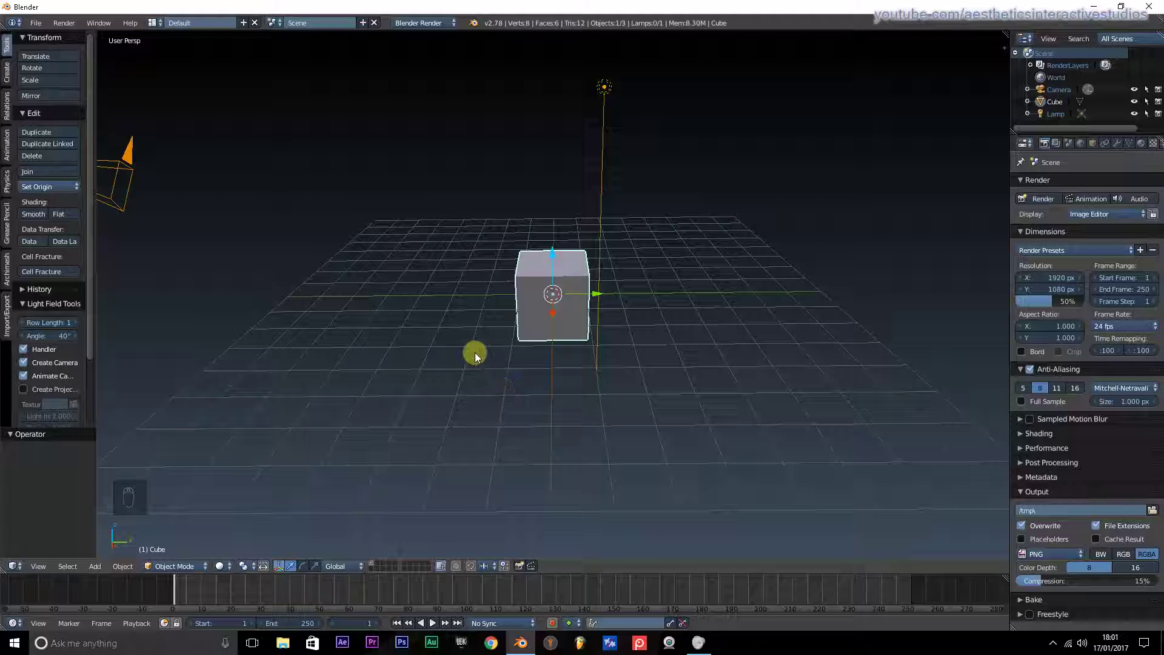
left_click_drag(464, 323, 467, 304)
left_click_drag(465, 341, 464, 342)
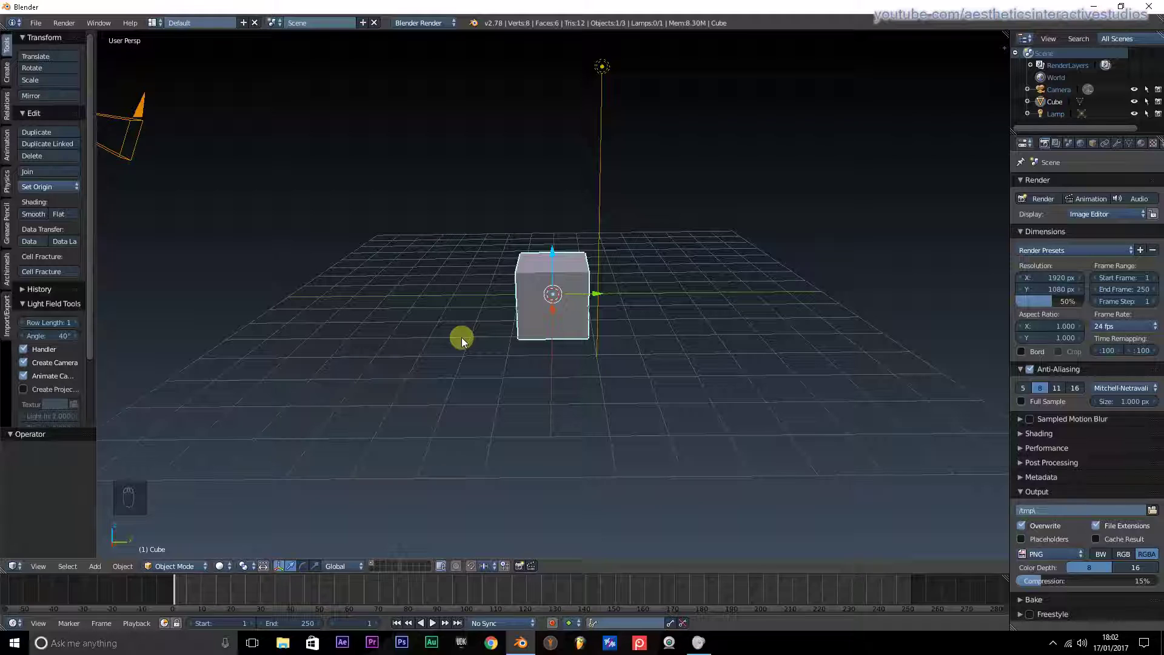
key("g")
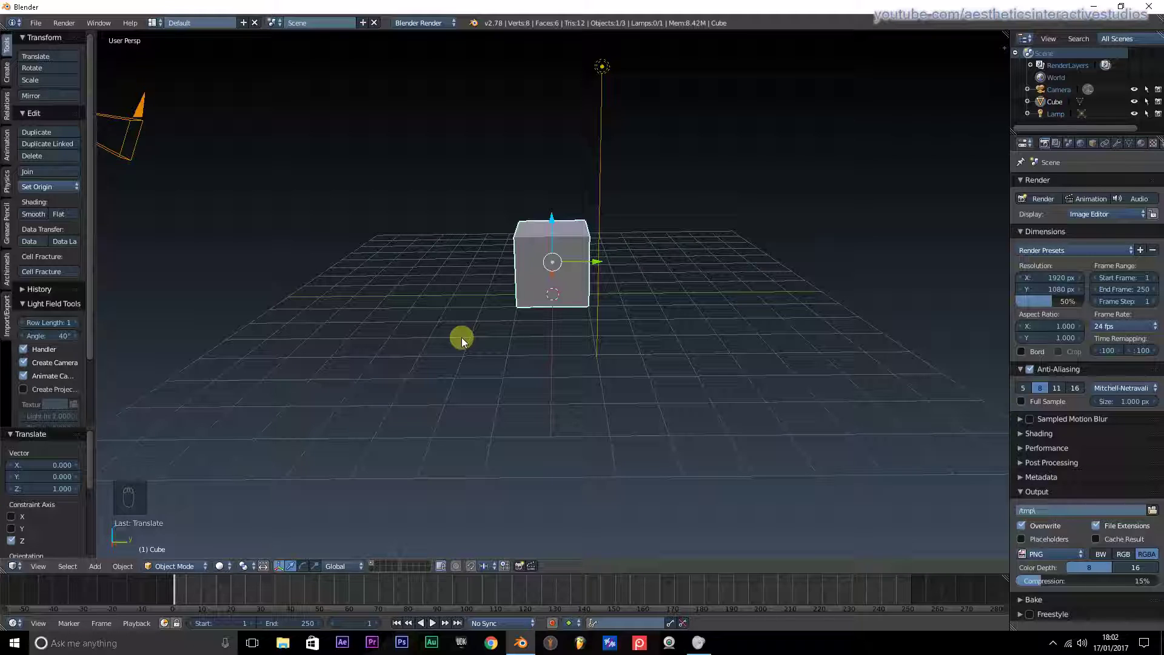
key("g")
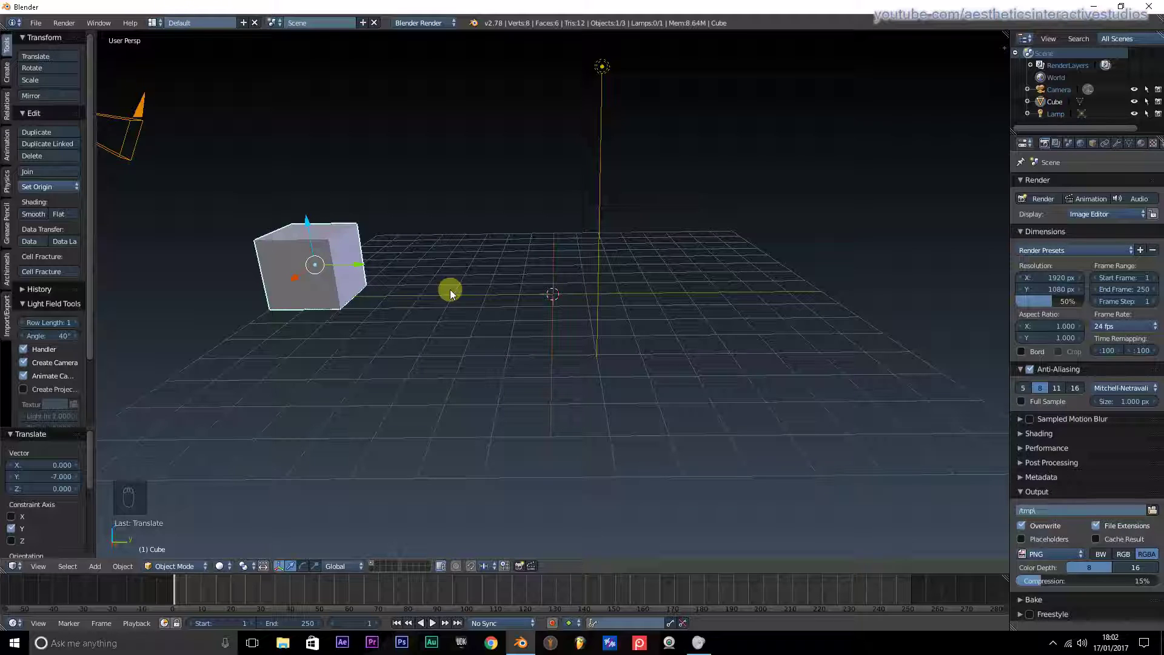
key("space")
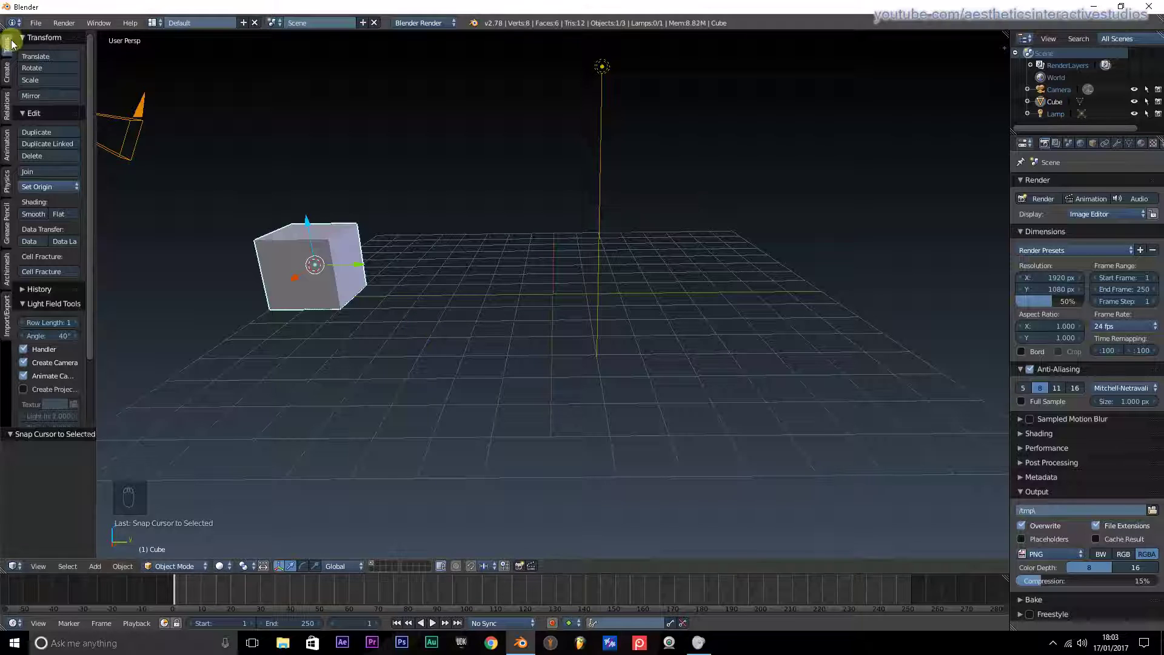
- Add a cylinder from the Create tab and lift it above the cube
left_click_drag(12, 78, 60, 131)
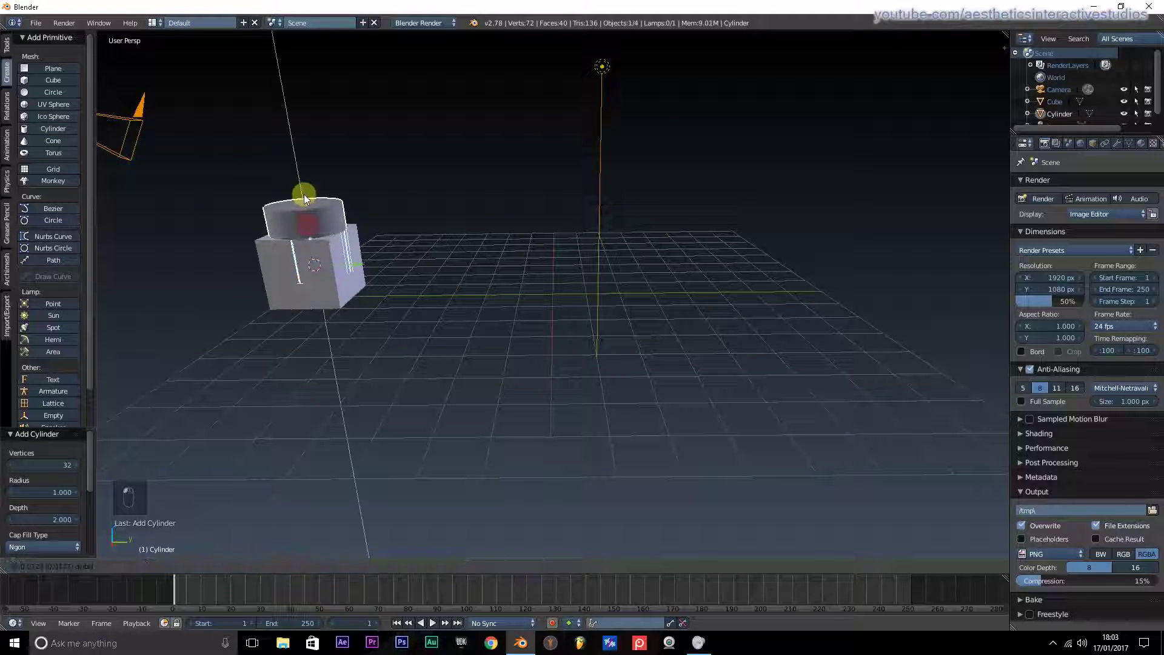
left_click(301, 158)
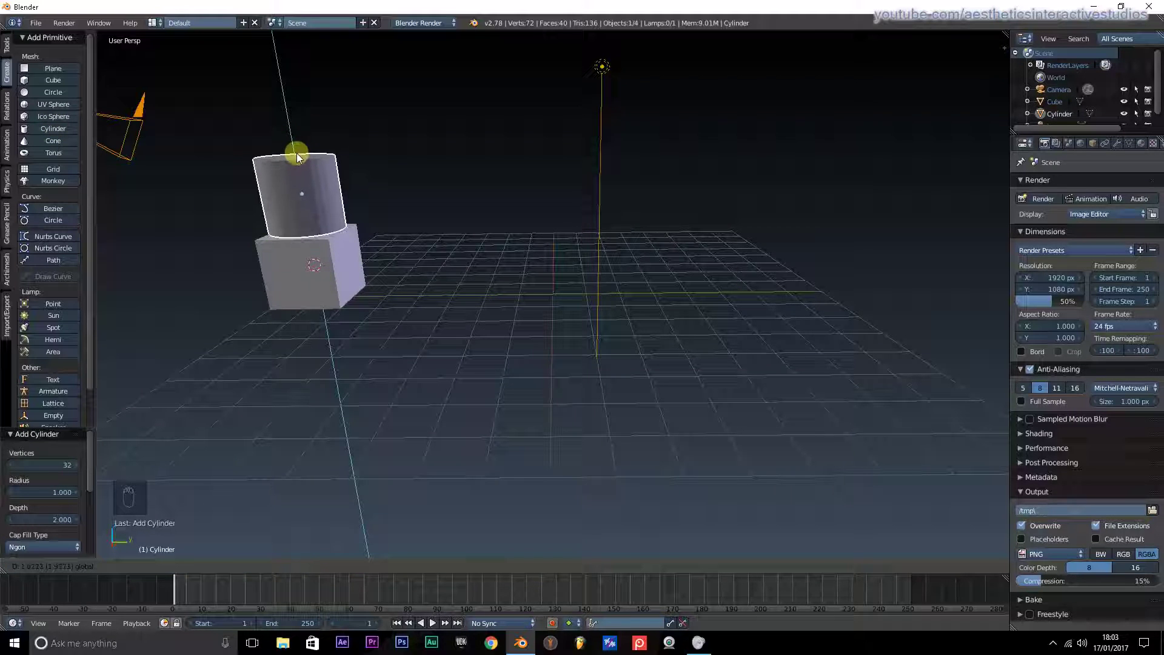
left_click_drag(292, 252, 304, 160)
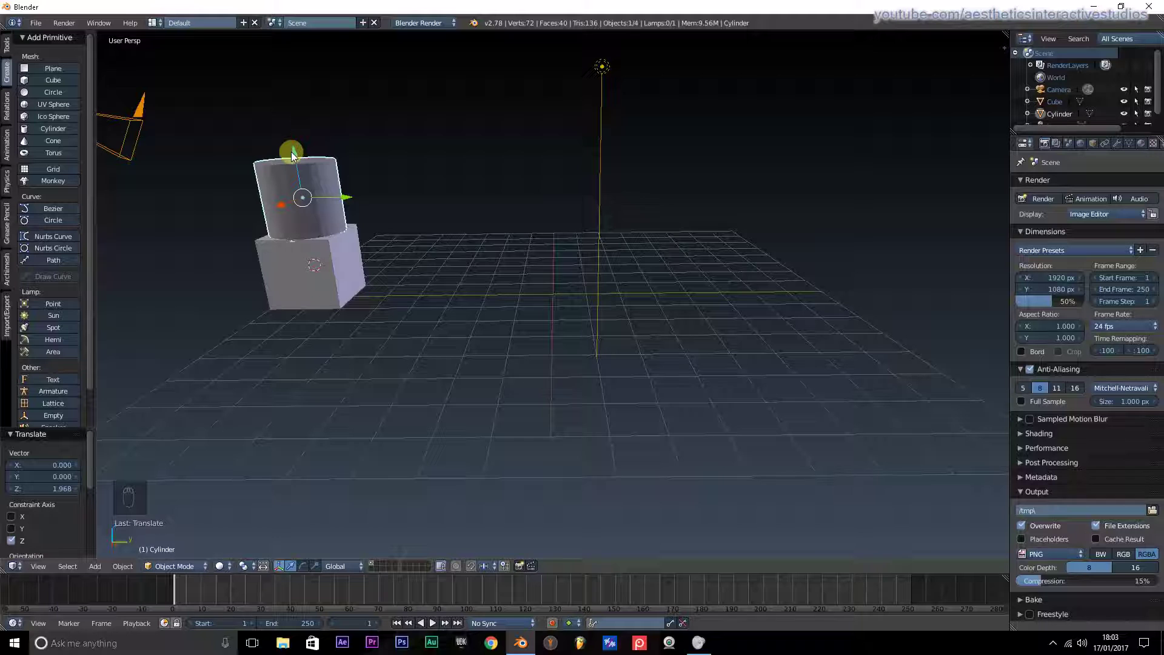
left_click_drag(306, 571, 285, 450)
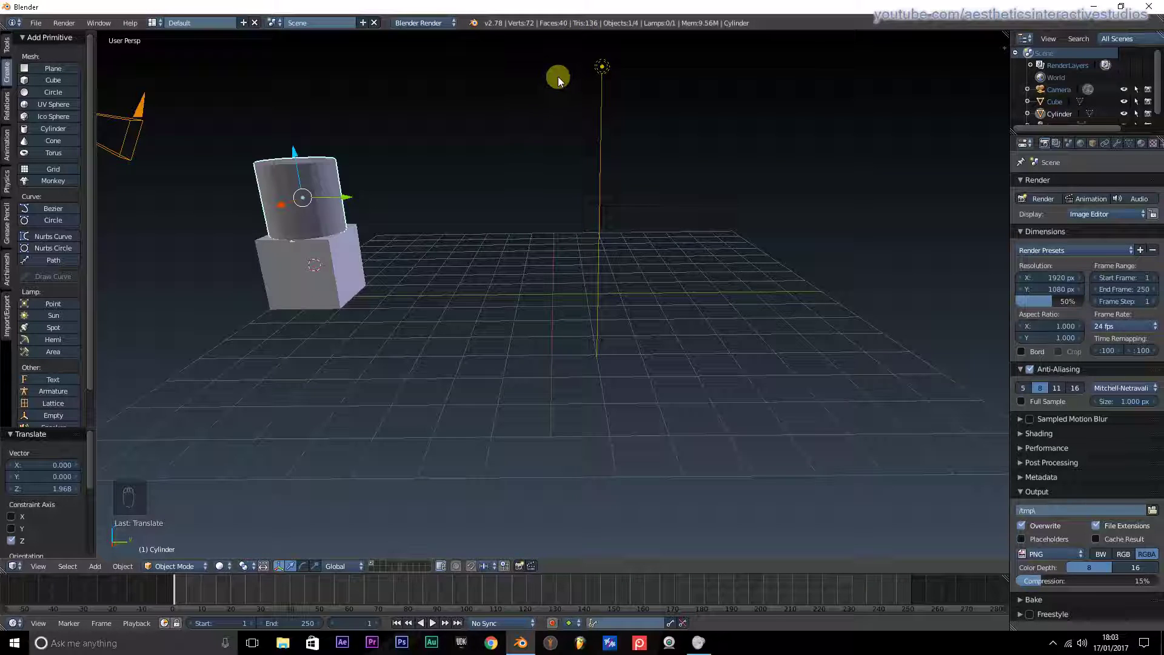
- Scale the cylinder to 0.468, lower it onto the cube's top, and snap the 3D cursor to it
key("s")
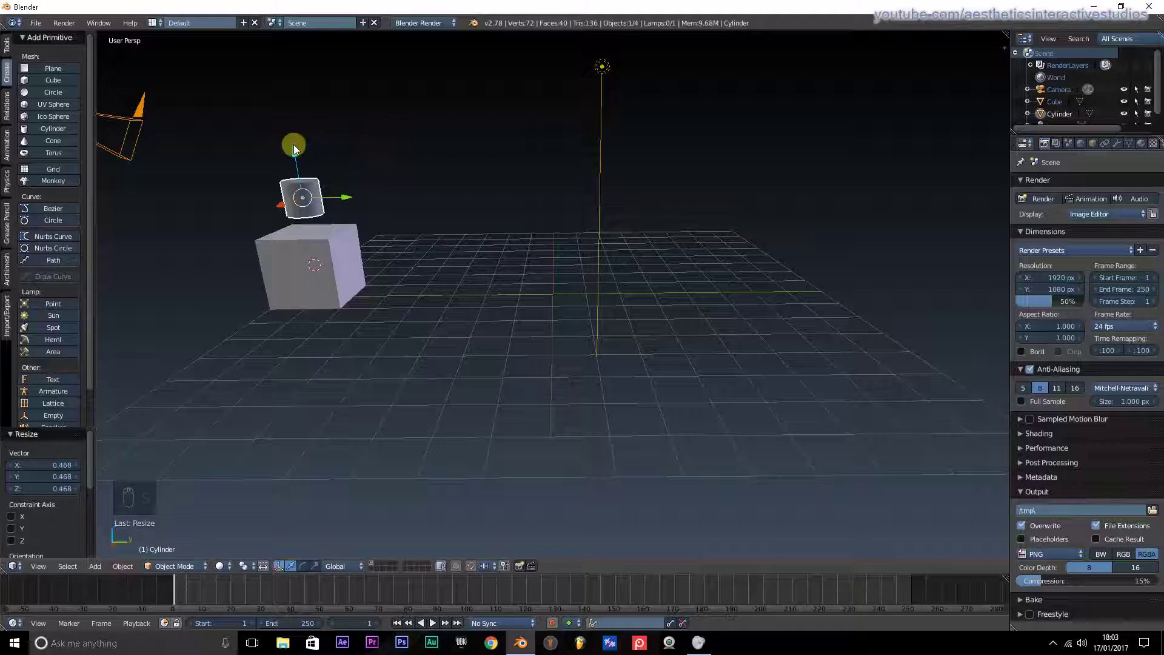
left_click(298, 156)
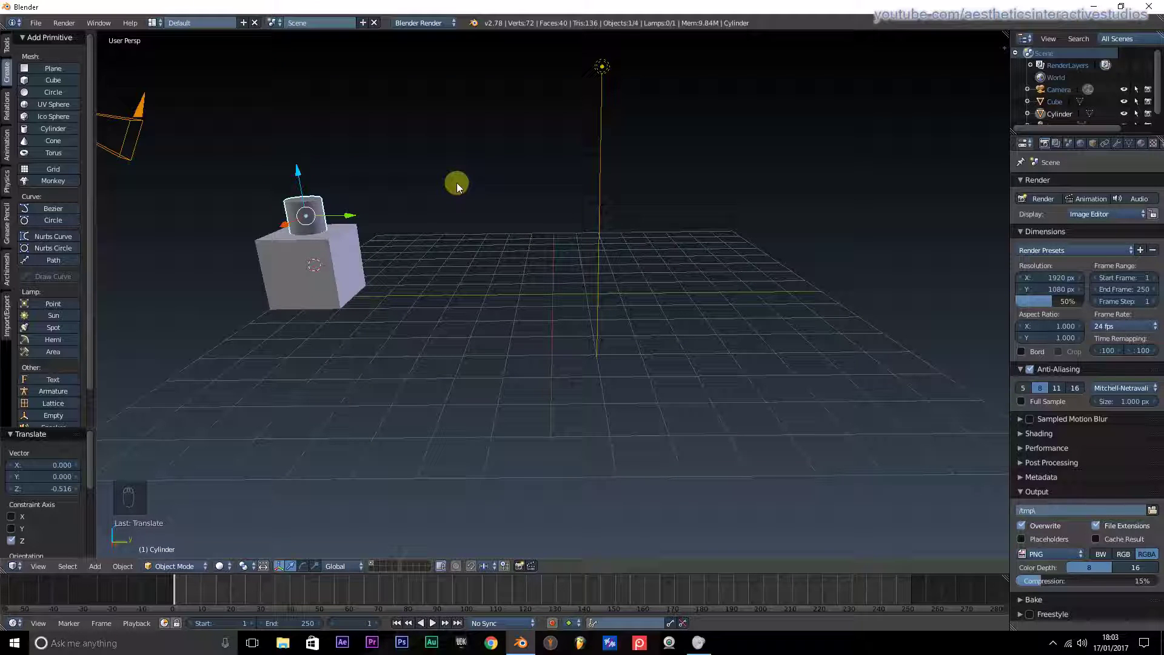
key("space")
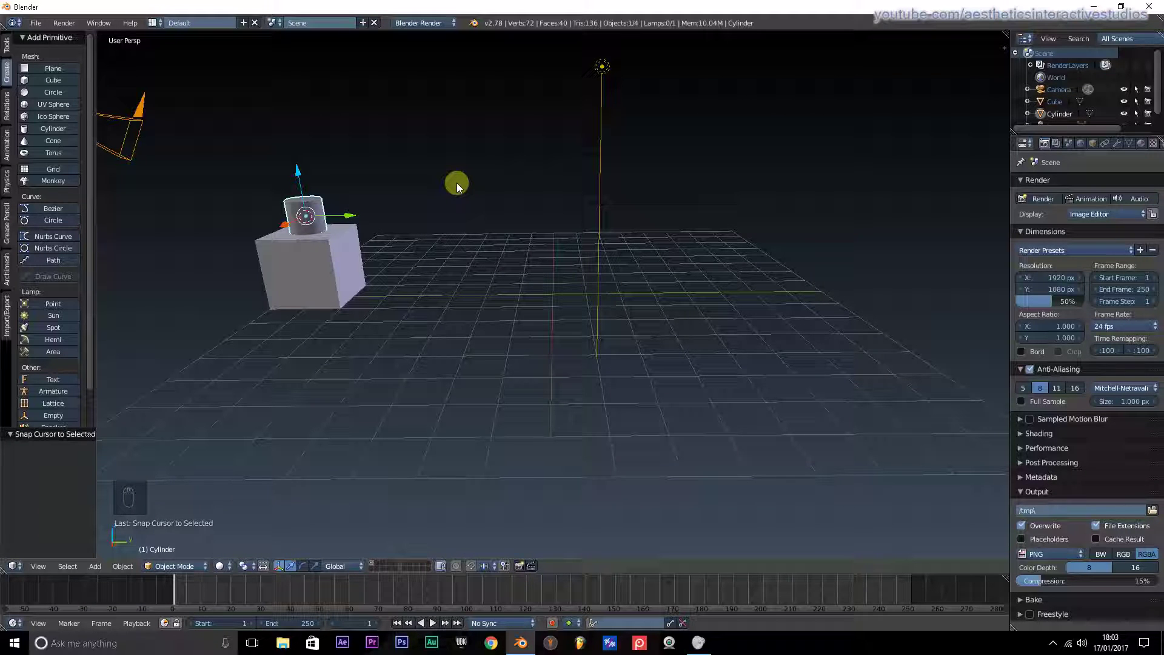
- In the cylinder's Edit Mode add a cube, scale it to 0.084 on Z and stretch it along X into a raised bar
key("Tab")
key("space")
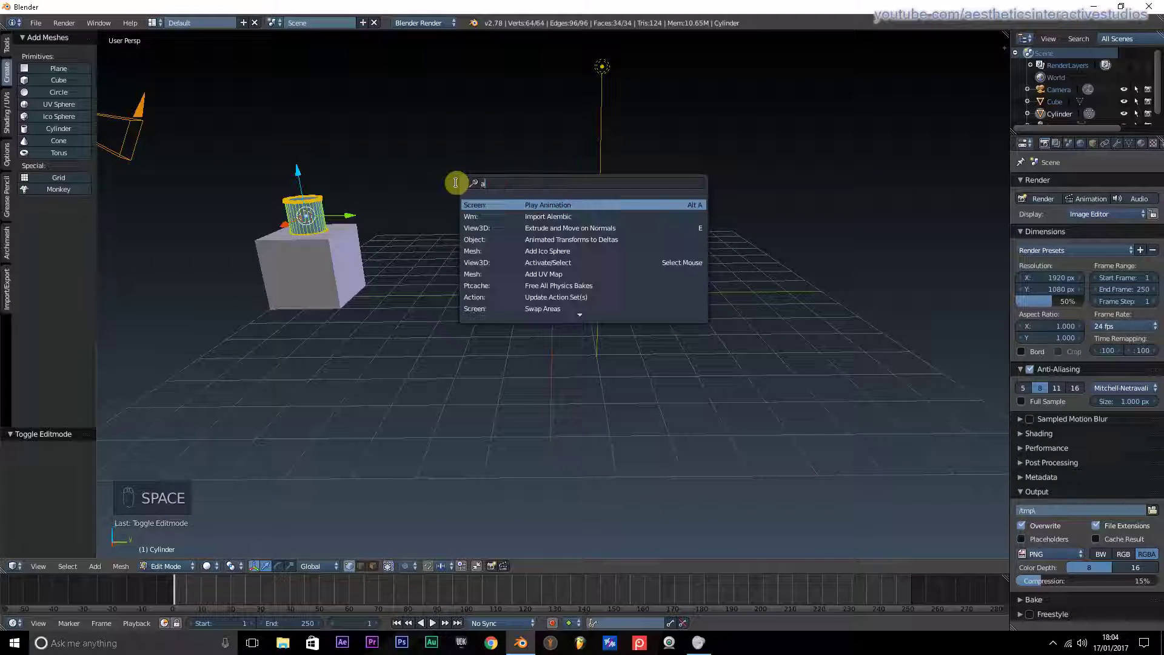
key("d")
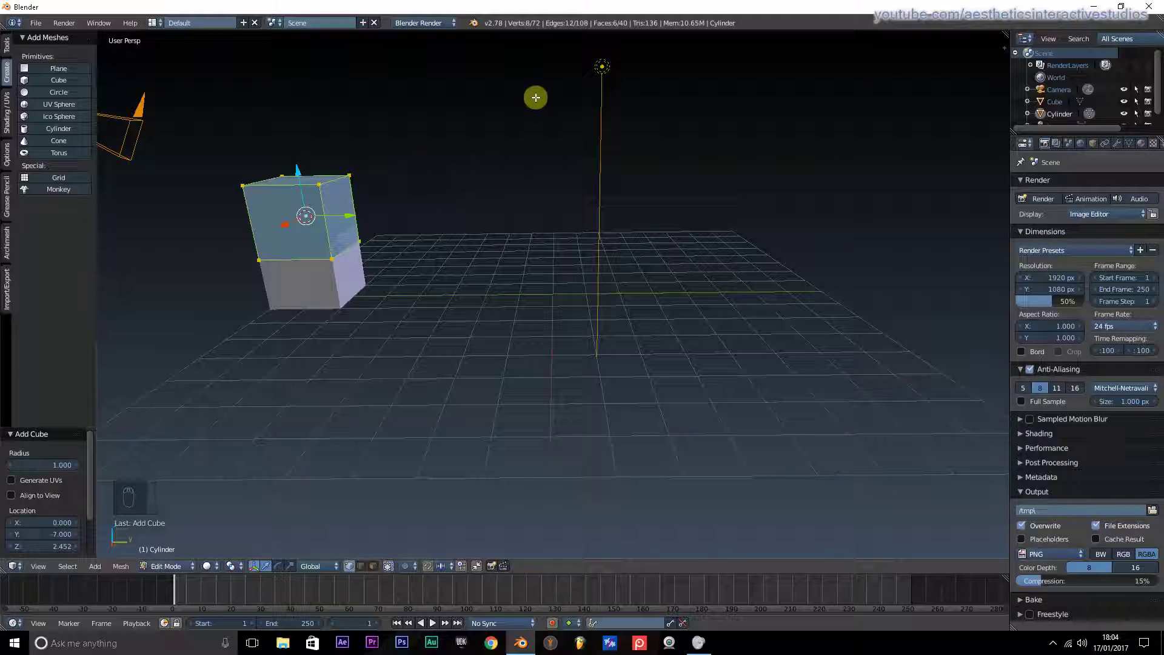
key("s")
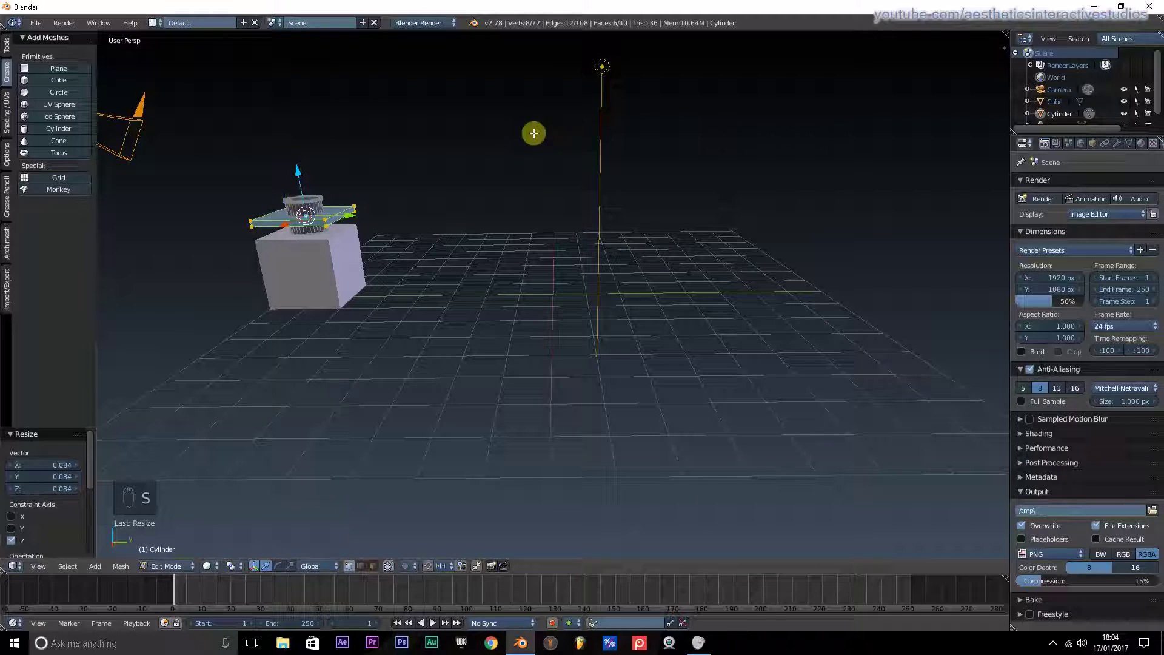
key("s")
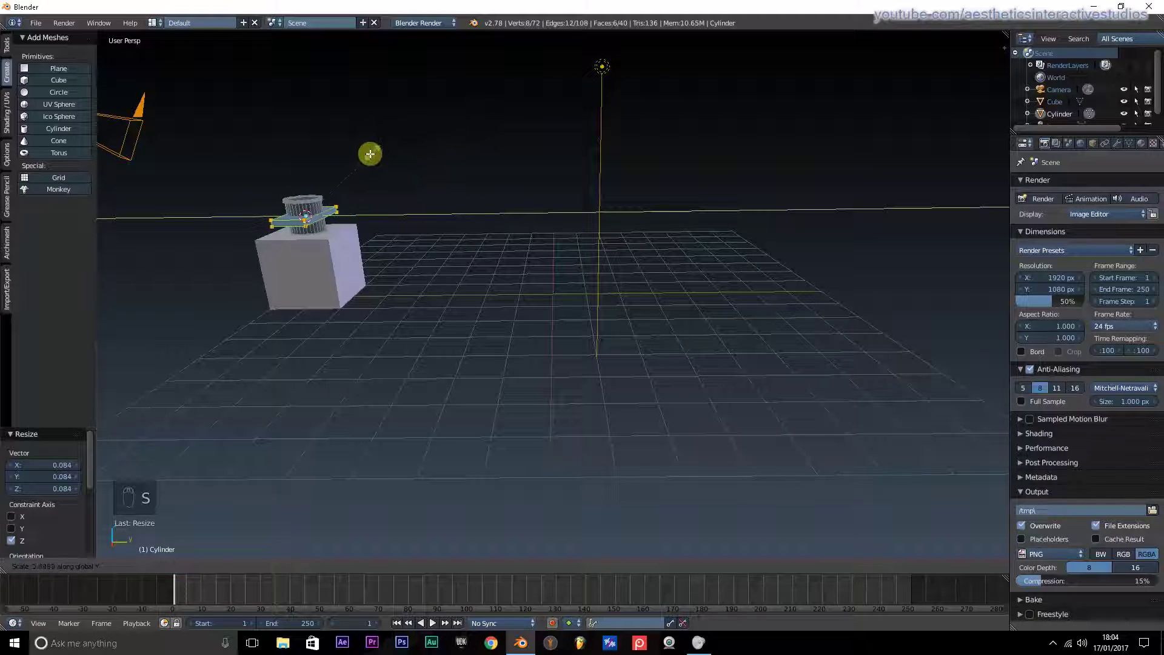
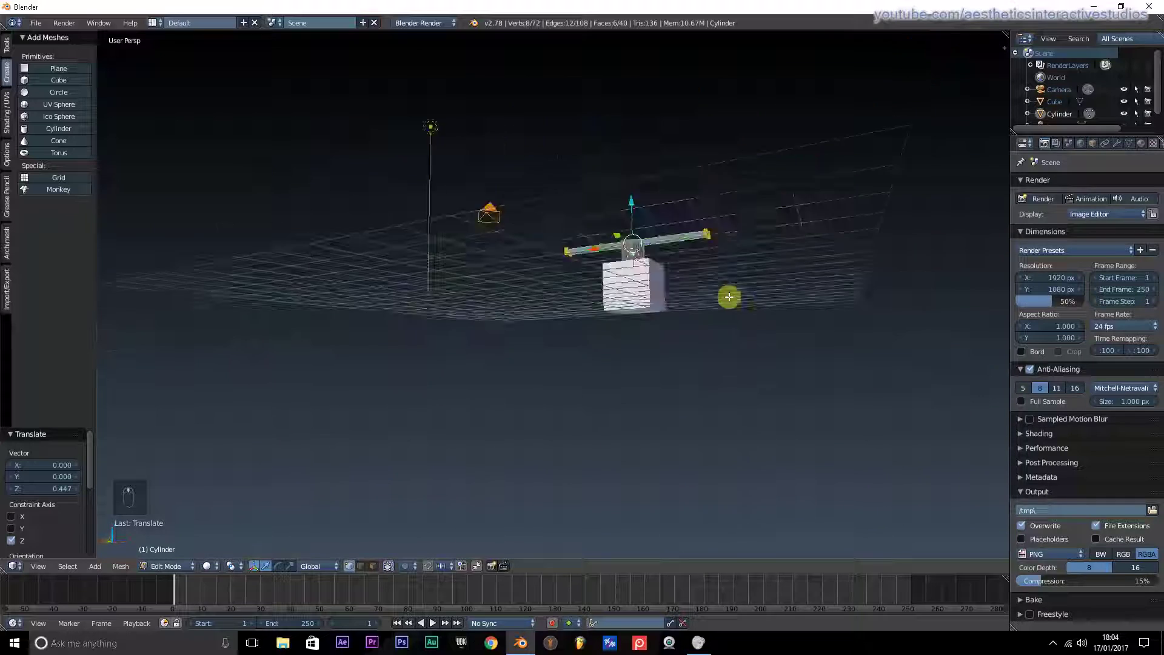
middle_click(936, 90)
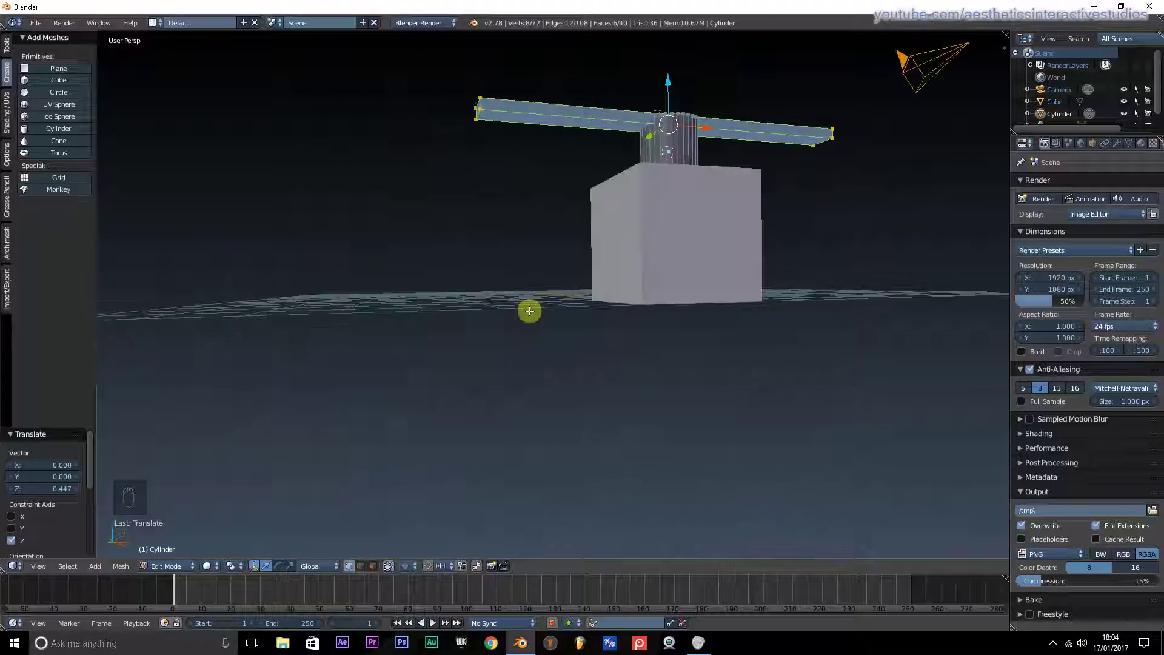
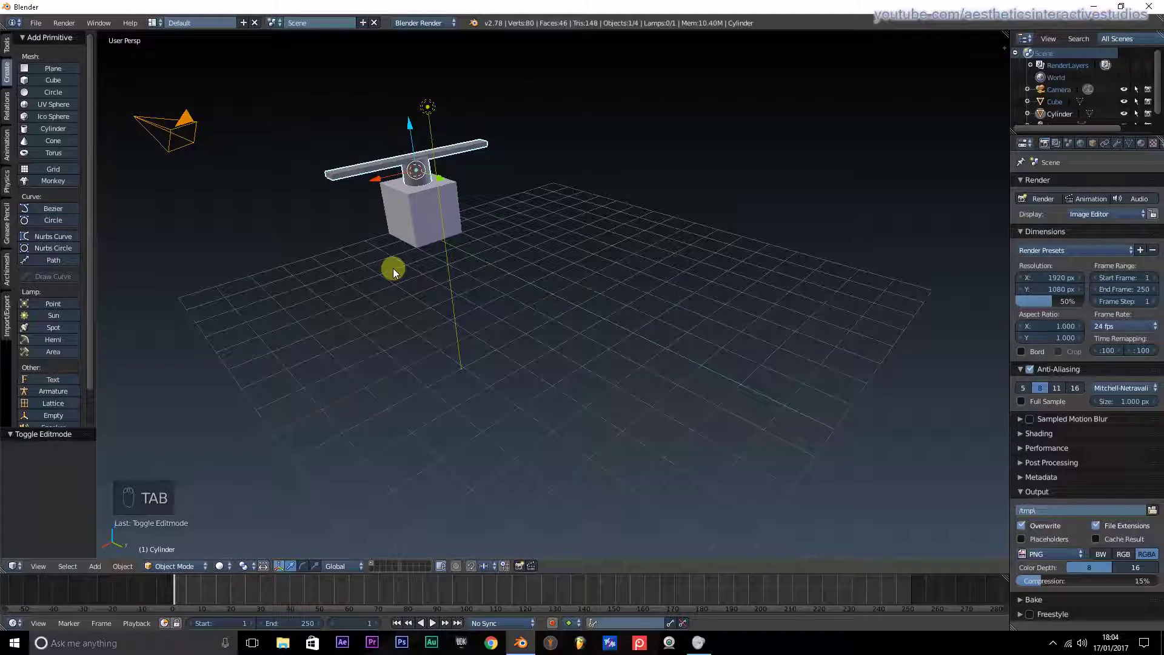
- Select the cylinder-bar piece then the cube and parent it with Ctrl+P Object
left_click_drag(482, 275, 574, 268)
middle_click(631, 265)
left_click_drag(660, 257, 596, 247)
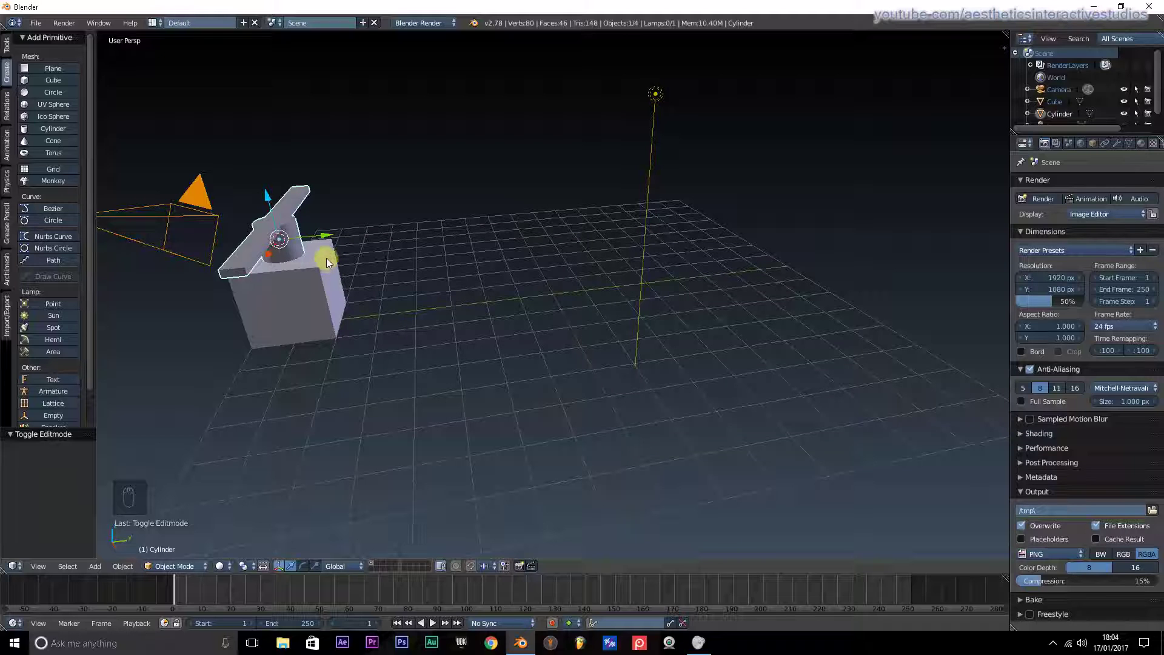
right_click(331, 265)
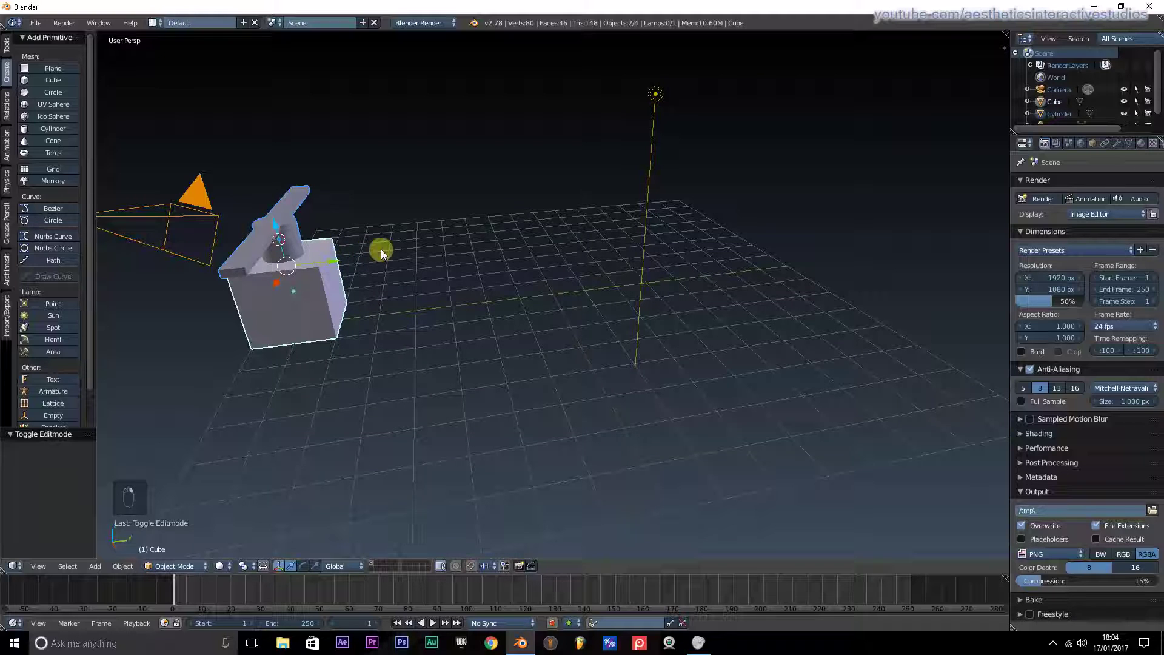
right_click(386, 255)
key("ctrl+p")
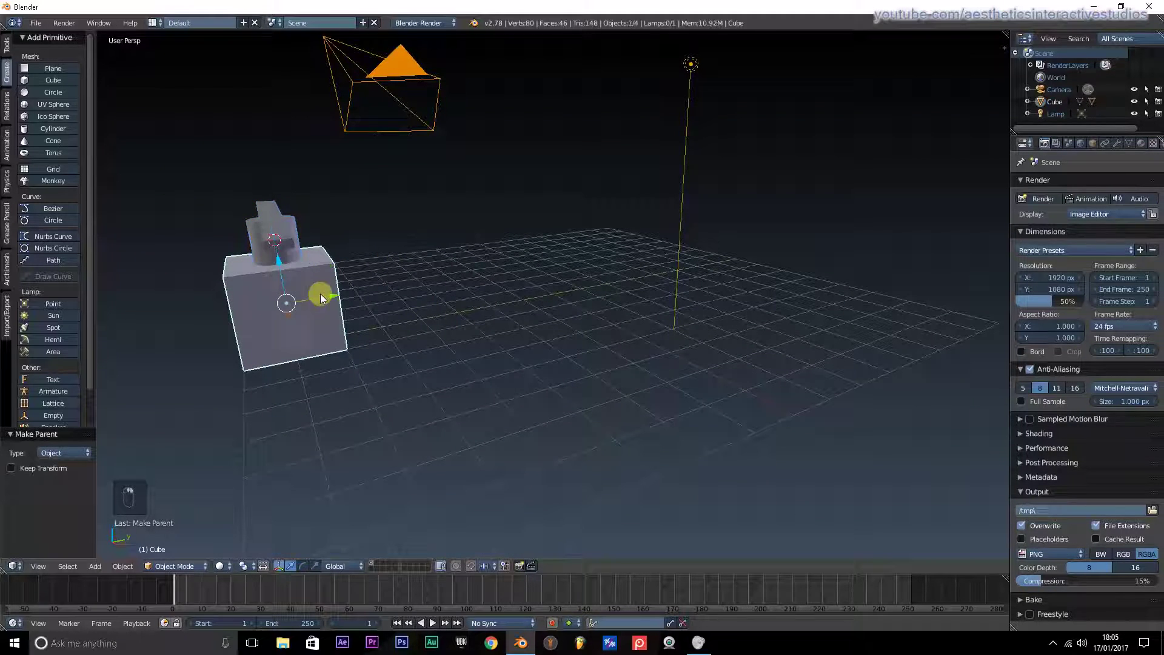
- Accidentally nudge the cube along Y and undo the move
left_click_drag(341, 299, 325, 306)
left_click_drag(202, 324, 187, 325)
middle_click(174, 327)
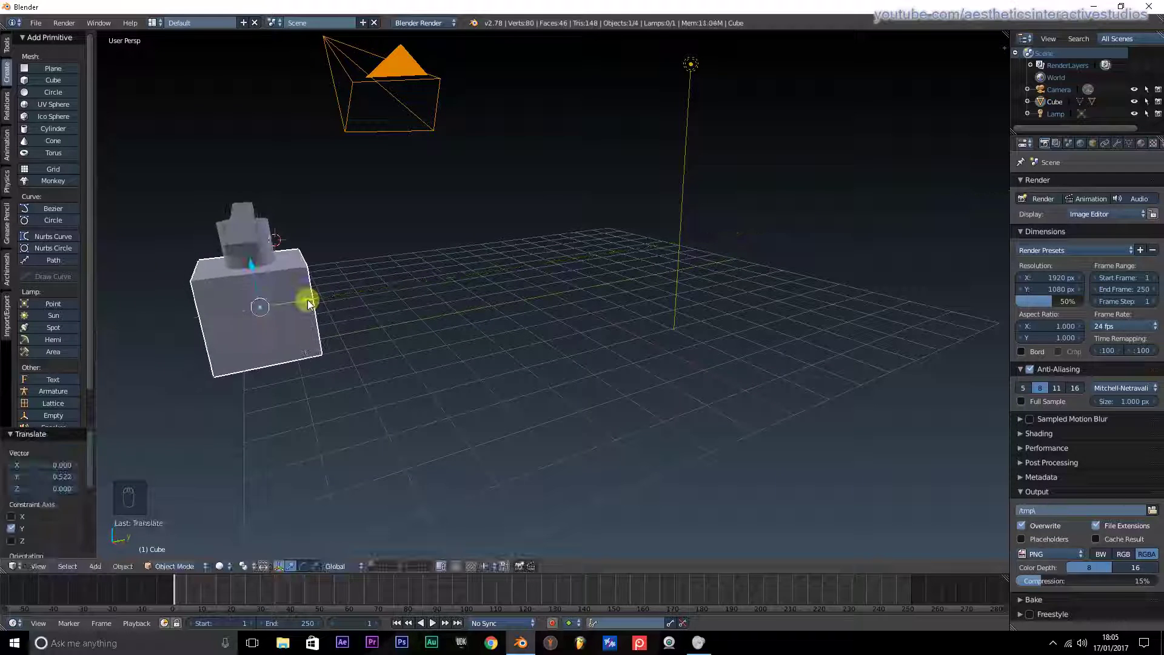
key("ctrl+z")
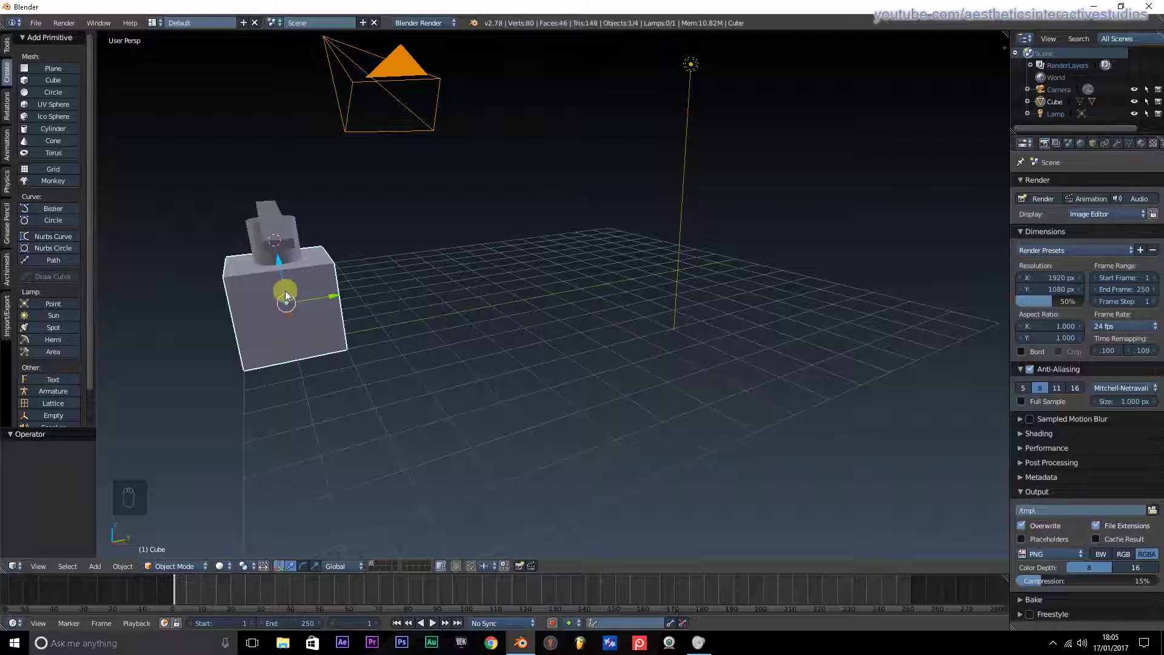
- At frame 1 insert a location keyframe for the cube at Y 7
middle_click(500, 374)
left_click_drag(443, 420, 425, 329)
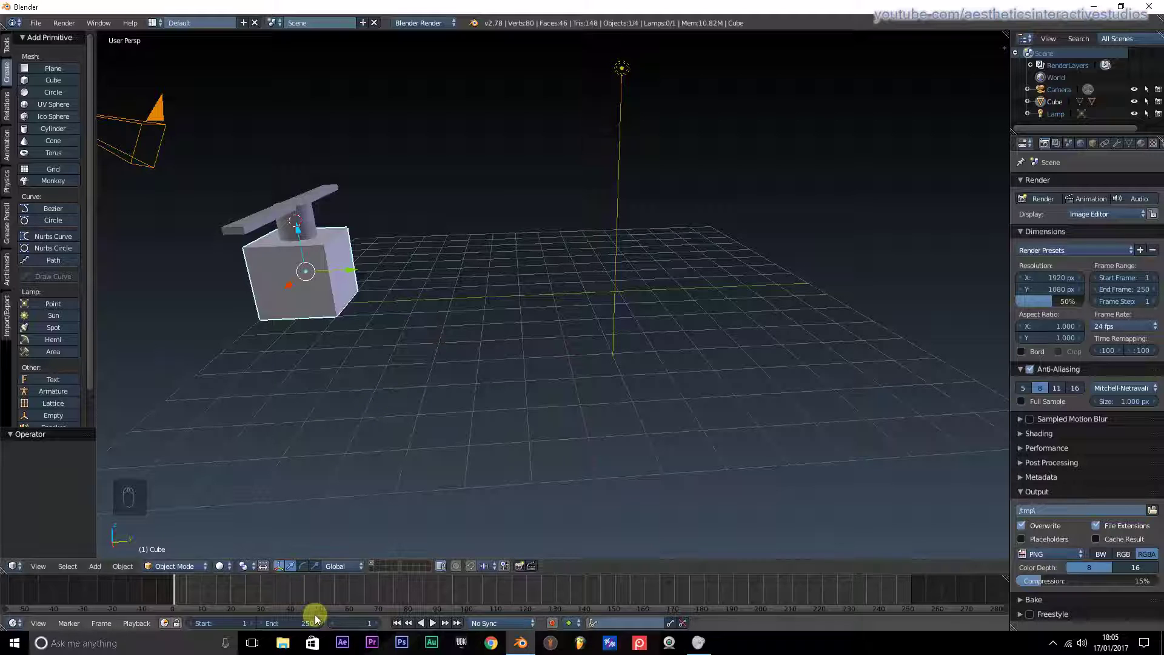
left_click(319, 599)
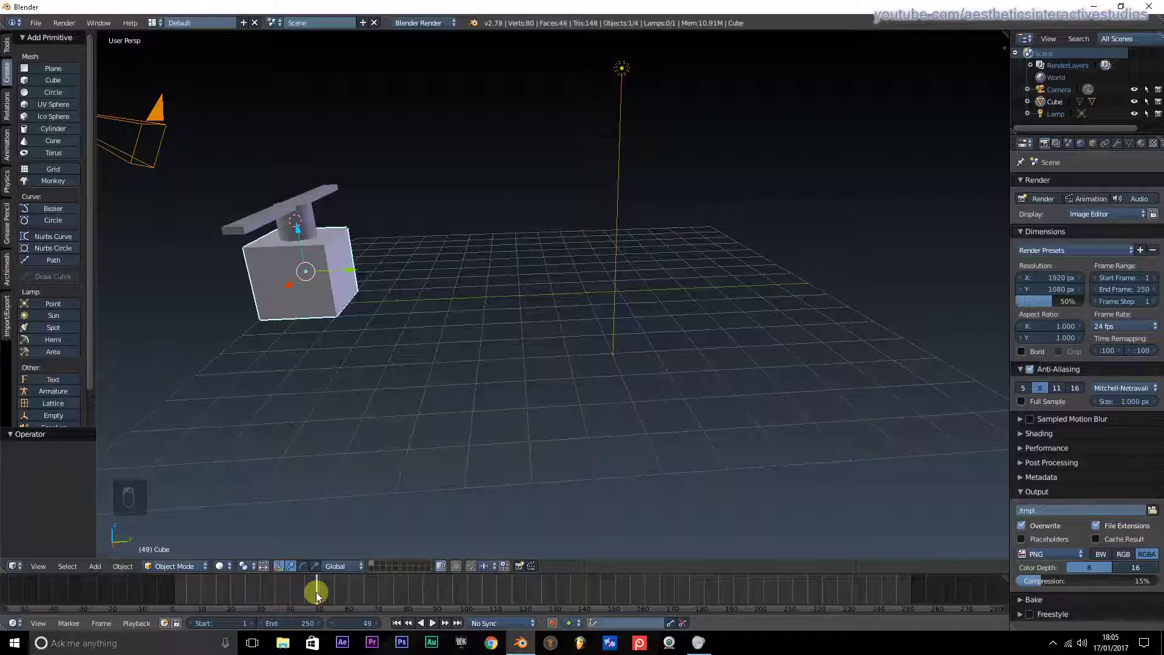
key("Left")
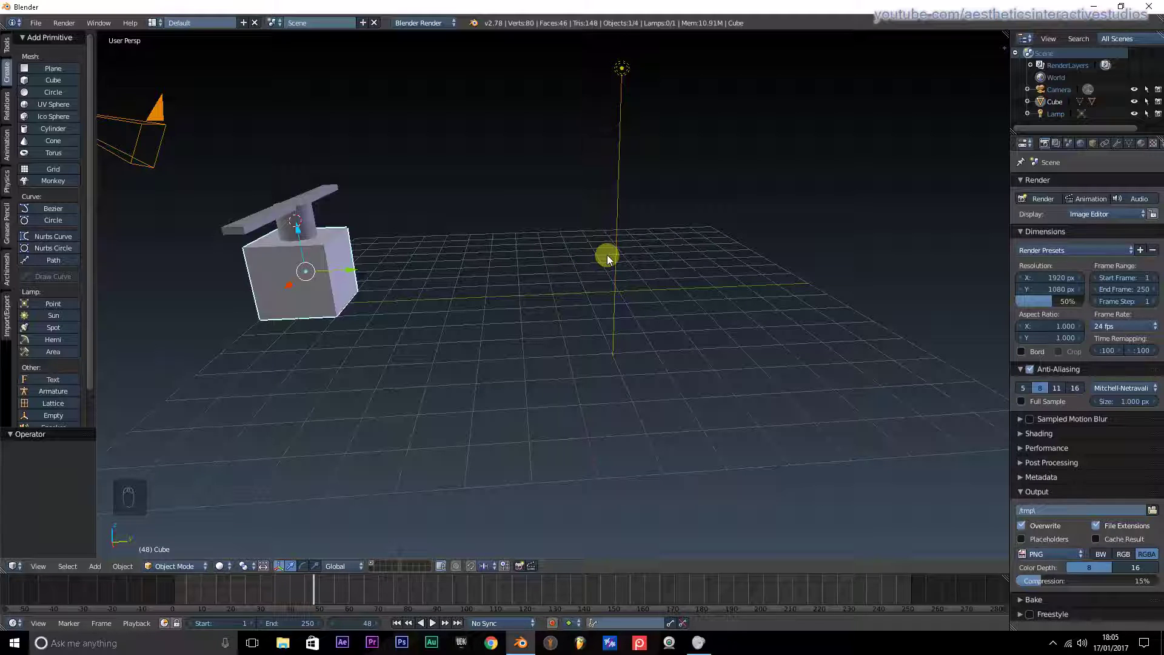
key("i")
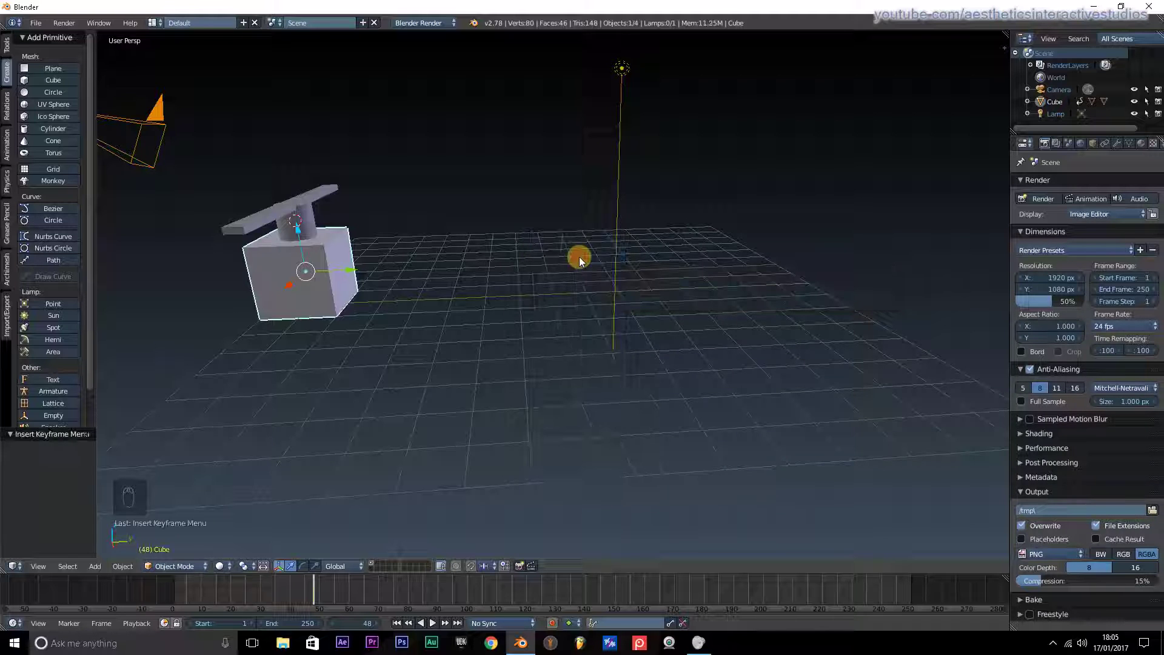
left_click(401, 625)
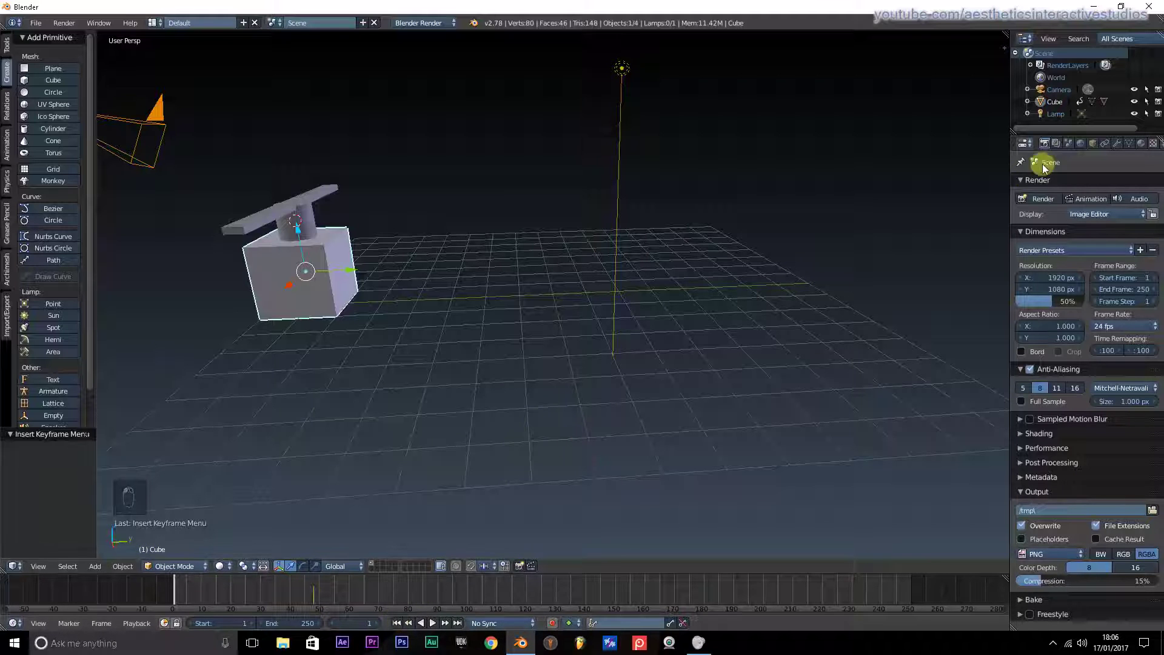
- Move the cube to the origin, keyframe its location at frame 24, and play the slide
left_click(1098, 147)
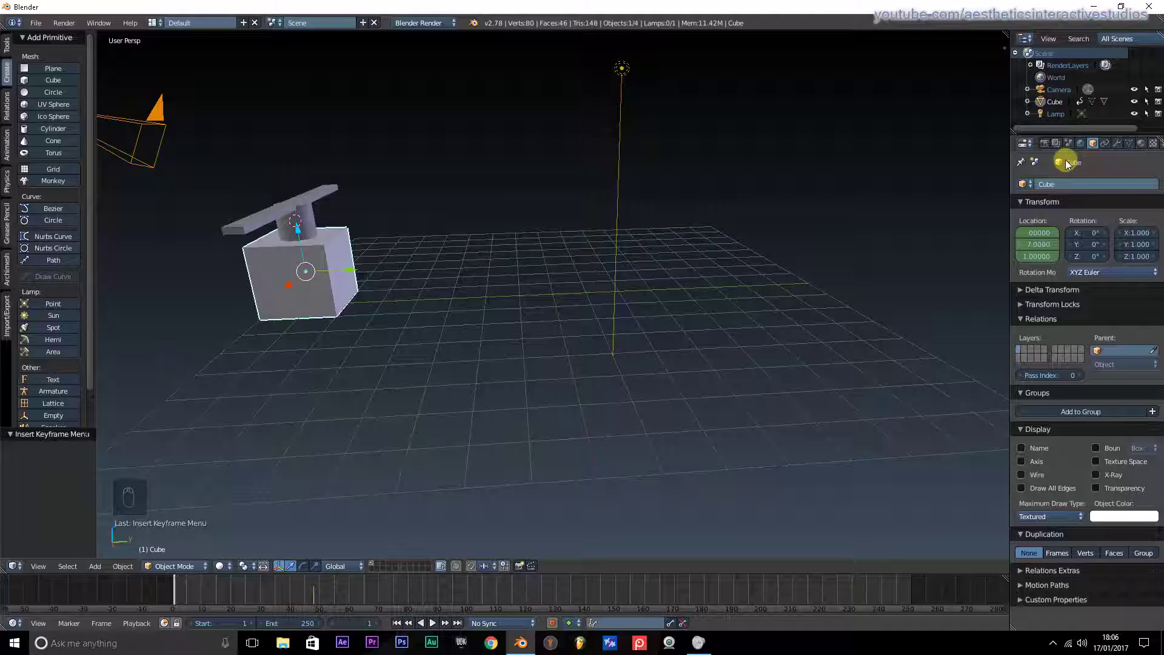
left_click_drag(1041, 248, 995, 252)
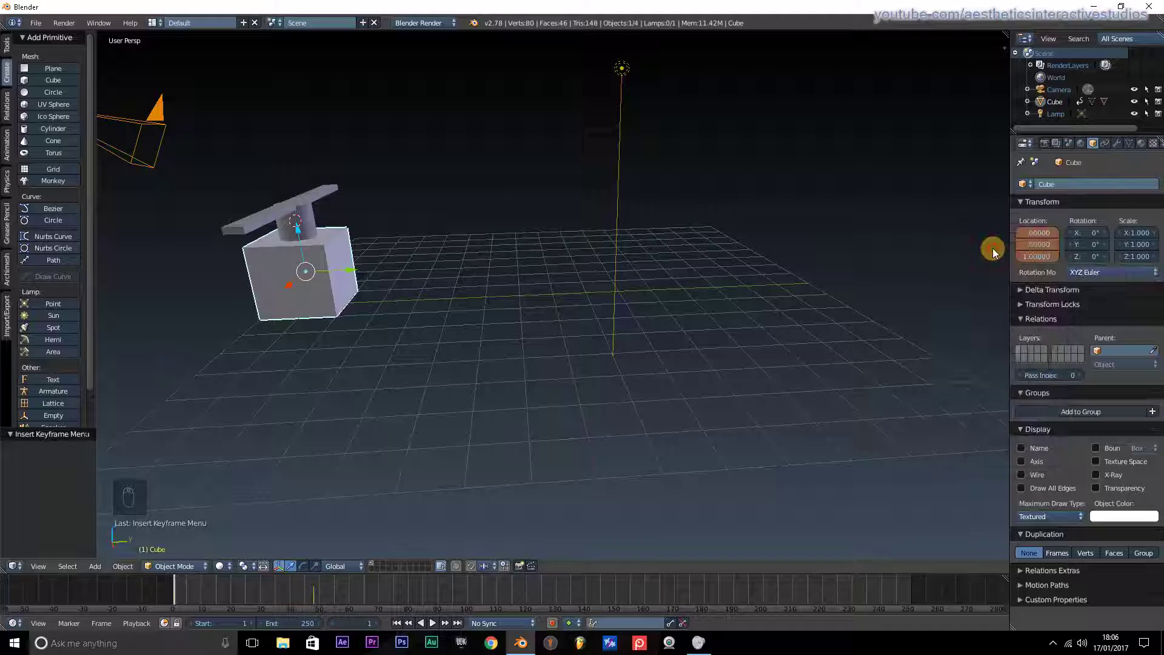
left_click_drag(209, 596, 247, 591)
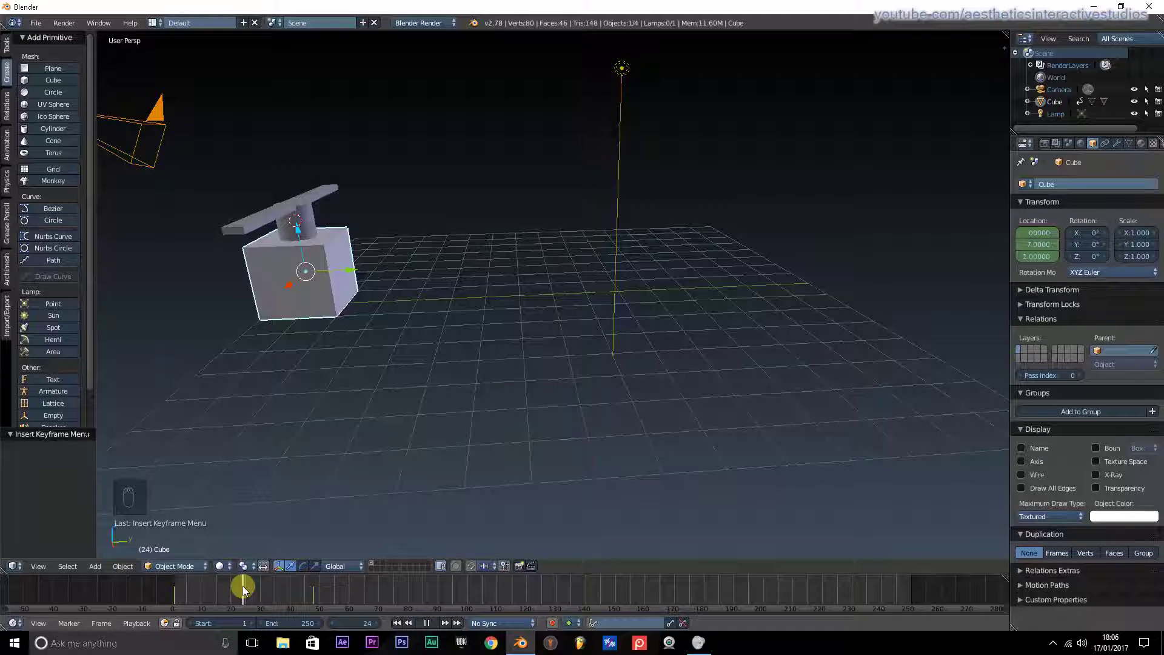
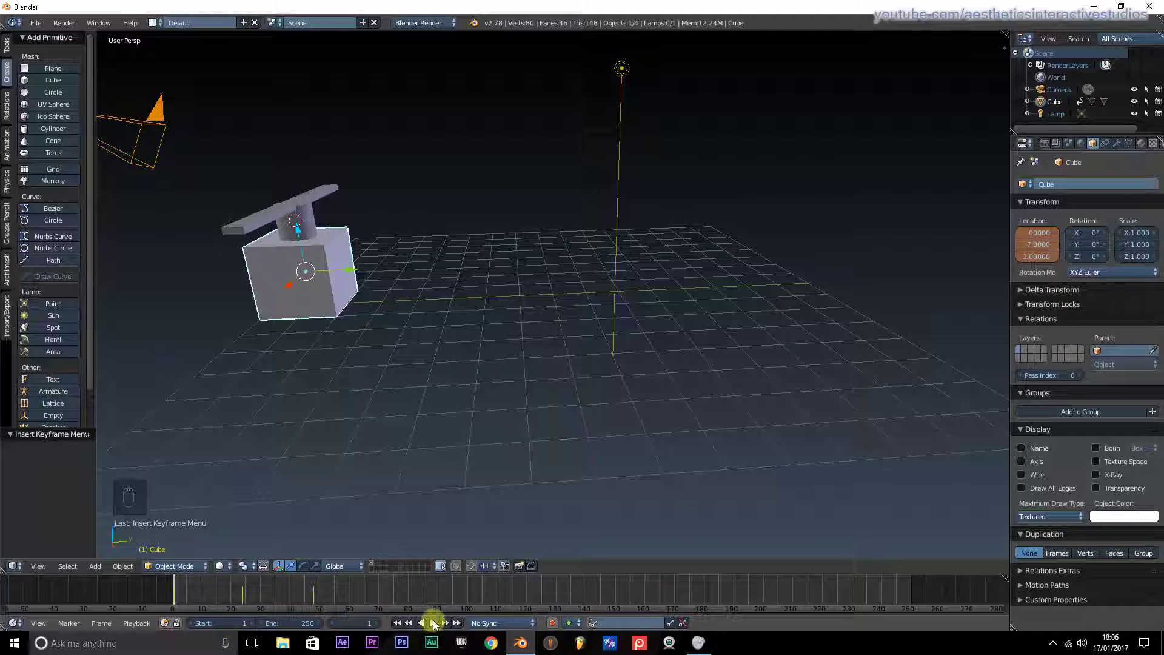
left_click(438, 625)
left_click_drag(438, 625, 401, 627)
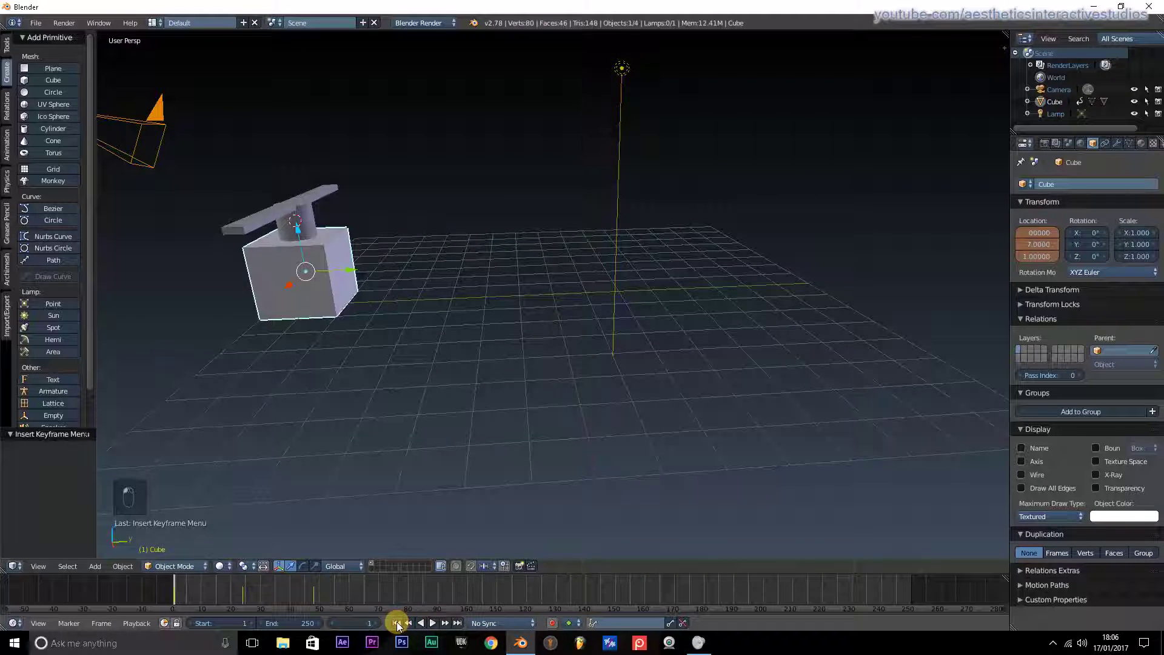
middle_click(544, 393)
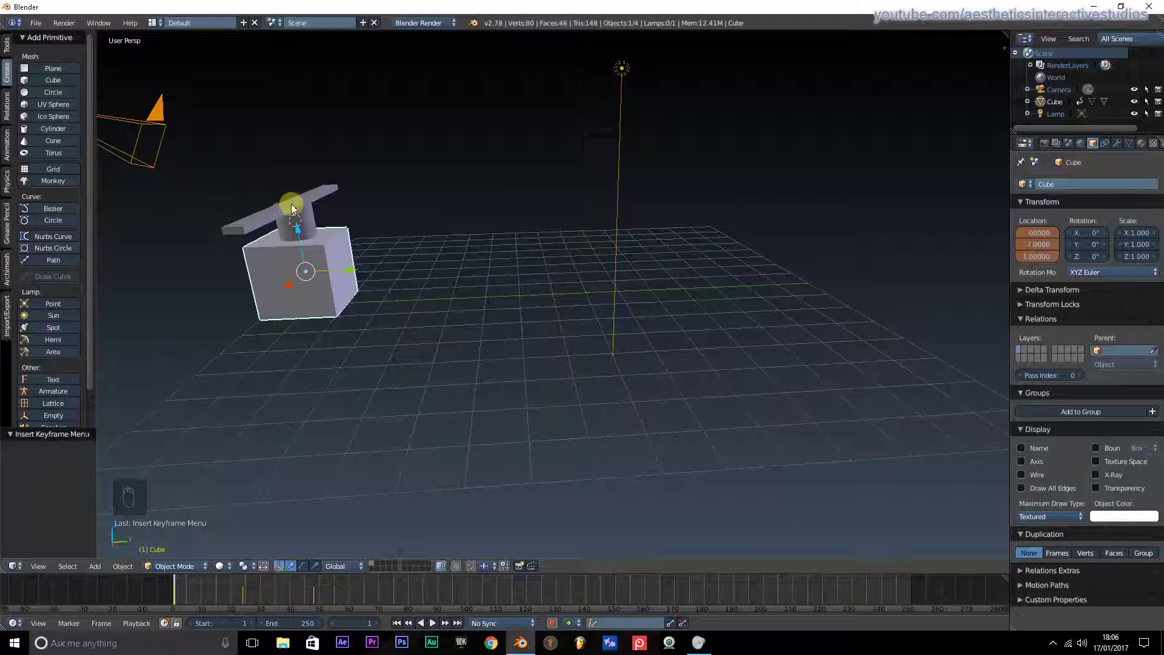
- Keyframe the bar's rotation at 0°, then at a later frame set its Z rotation to 360°
right_click(307, 211)
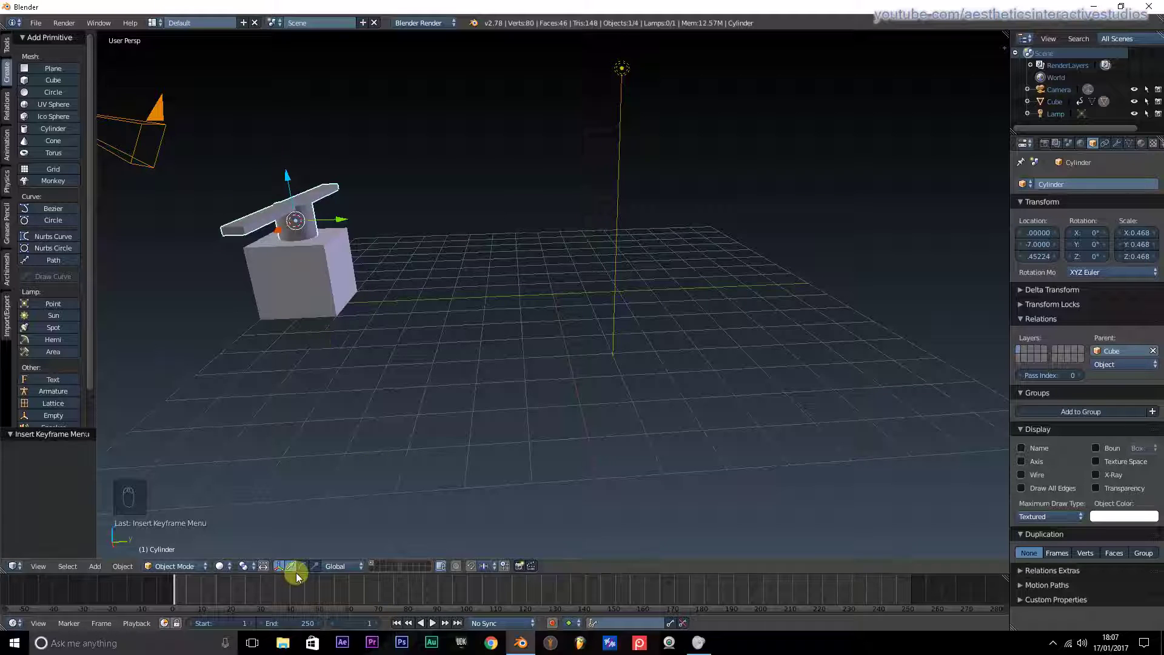
left_click_drag(304, 576, 312, 564)
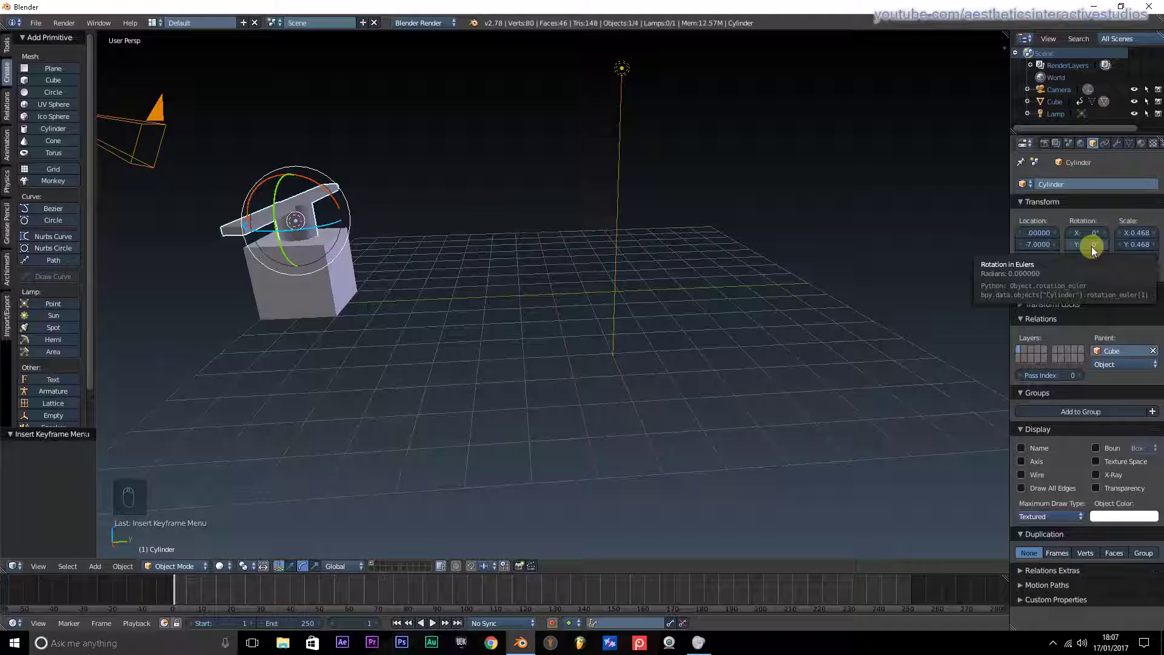
left_click(1097, 253)
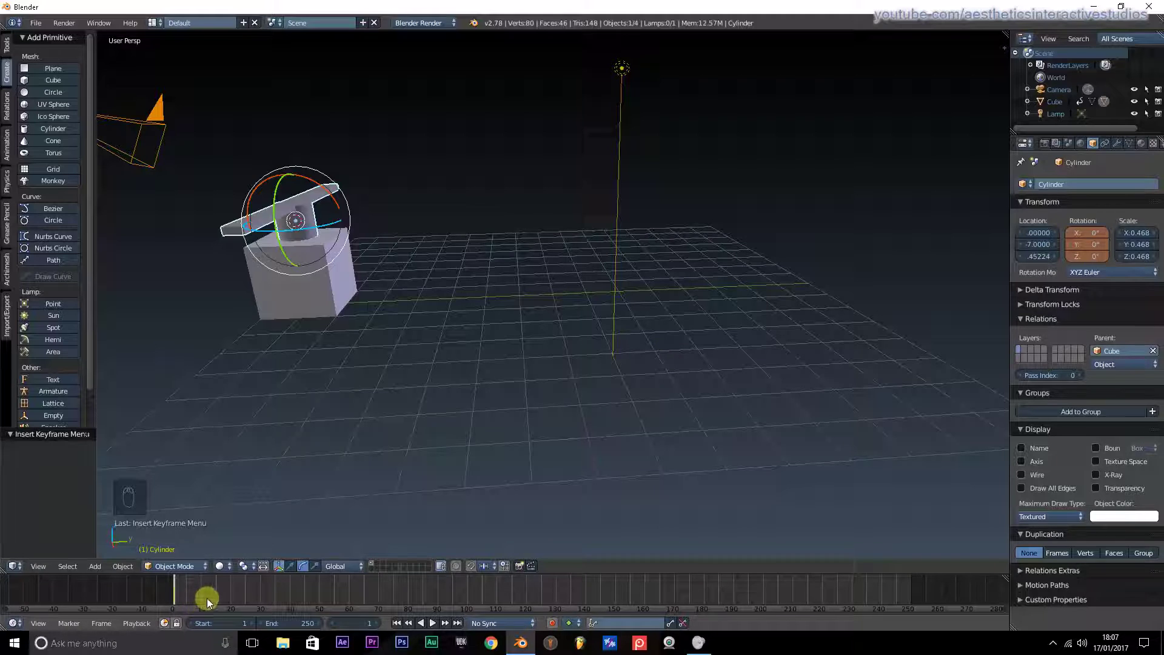
left_click(213, 601)
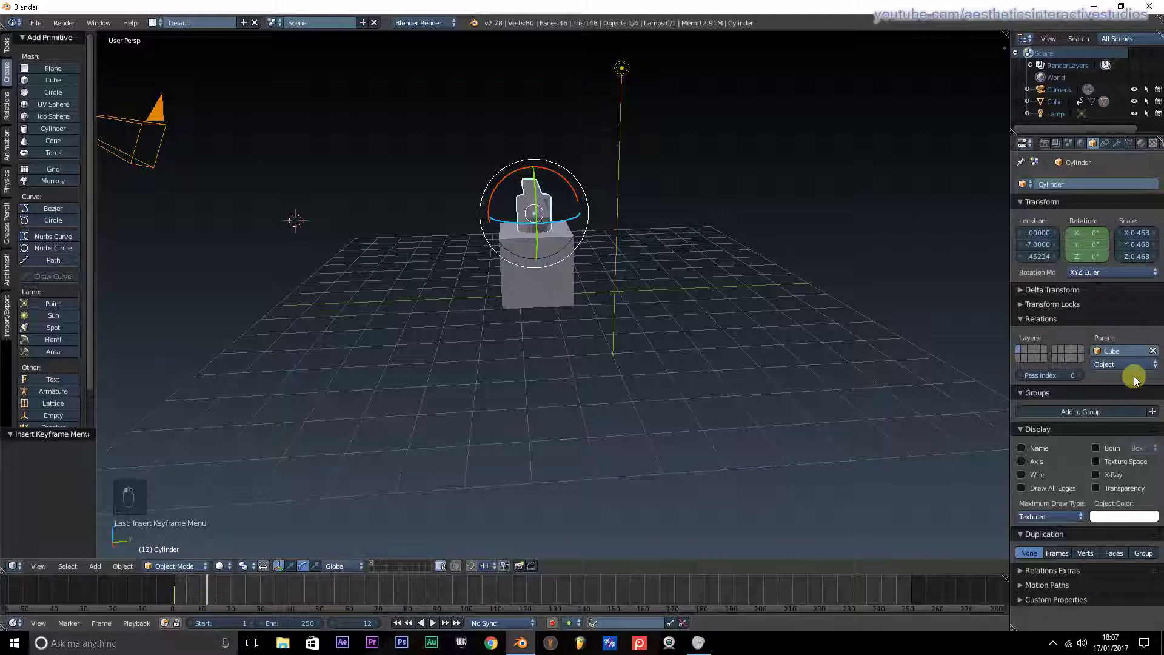
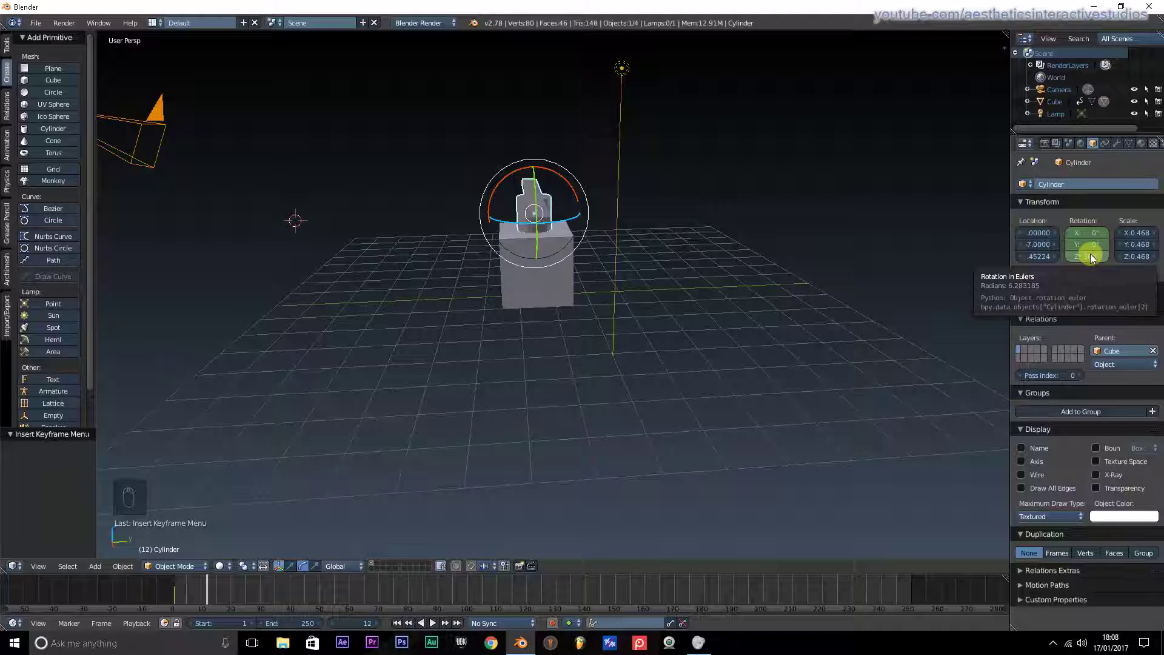
left_click_drag(1095, 260, 1061, 260)
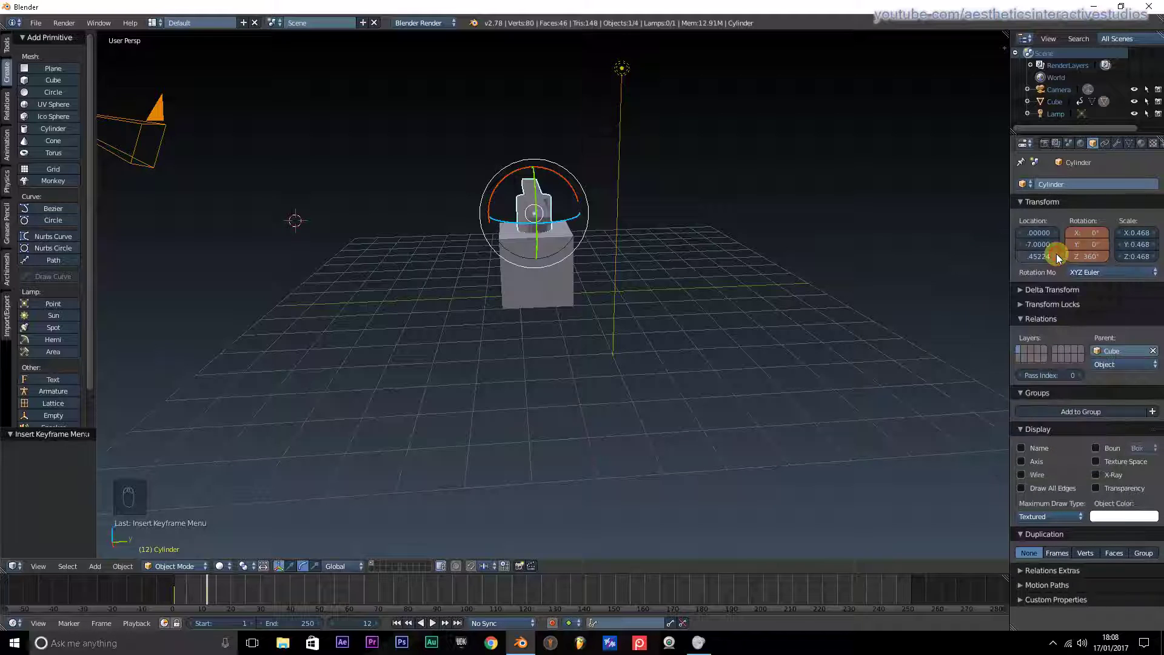
left_click_drag(399, 627, 440, 628)
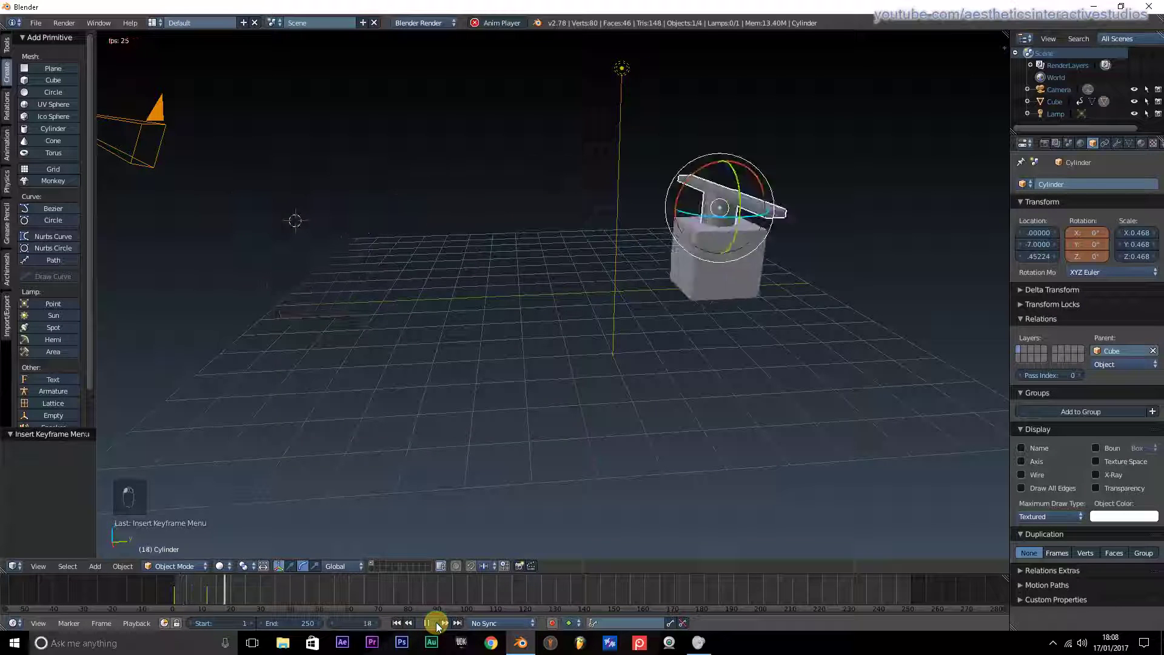
left_click(441, 629)
left_click(441, 629)
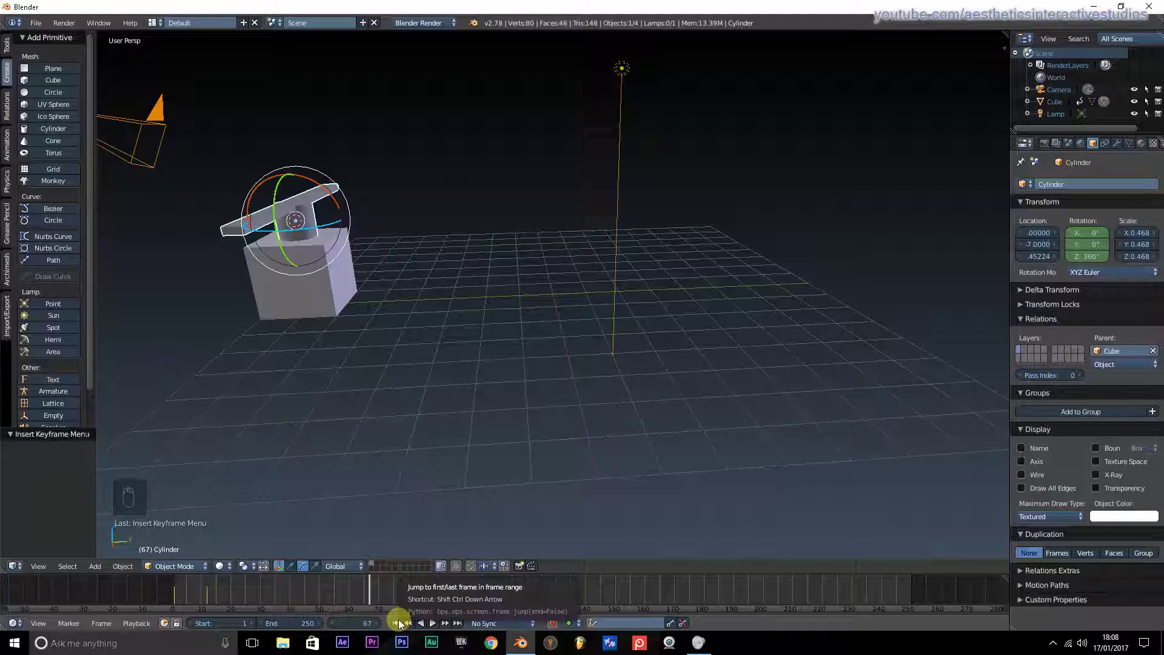
right_click(401, 626)
left_click_drag(402, 625, 578, 311)
right_click(579, 311)
left_click(578, 311)
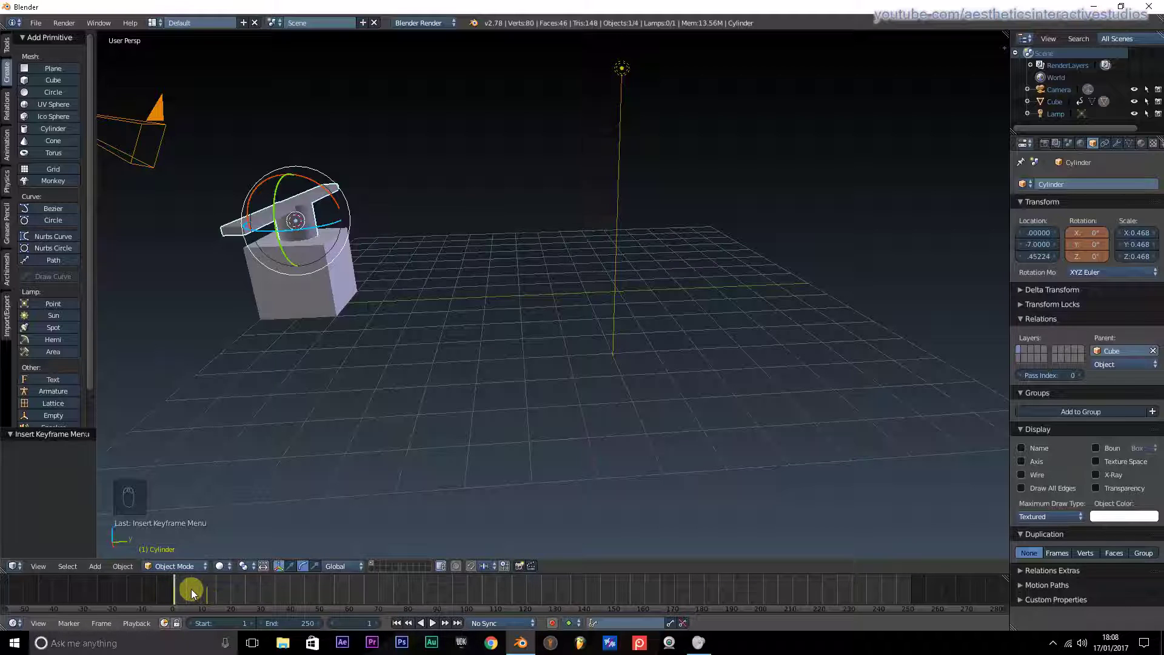
right_click(303, 287)
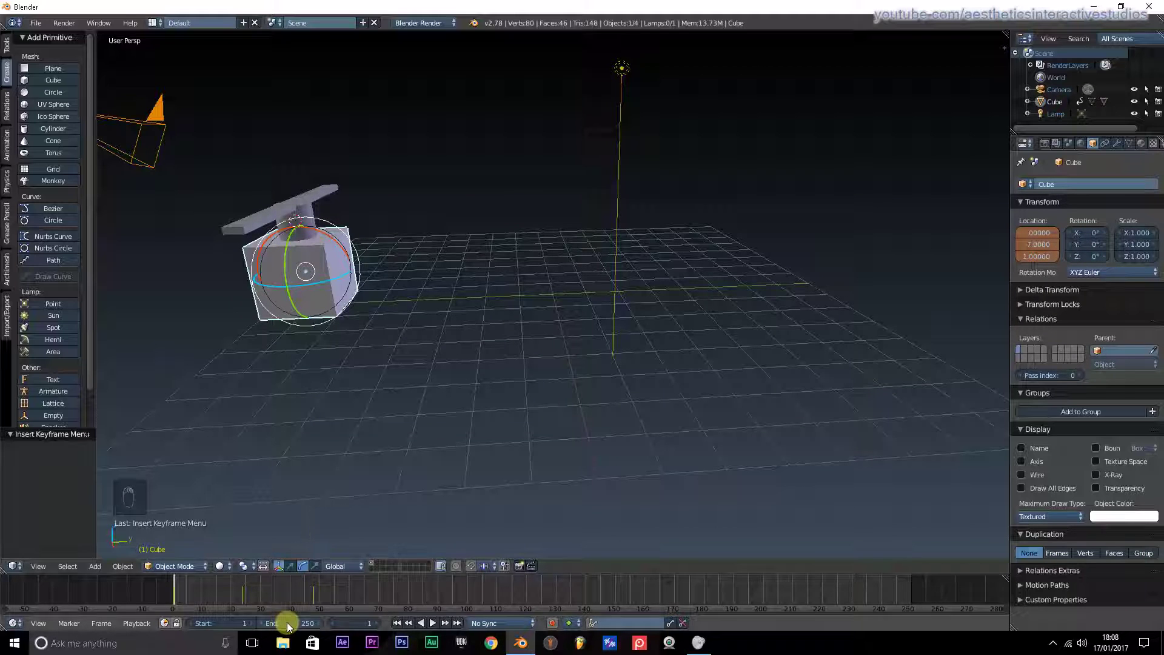
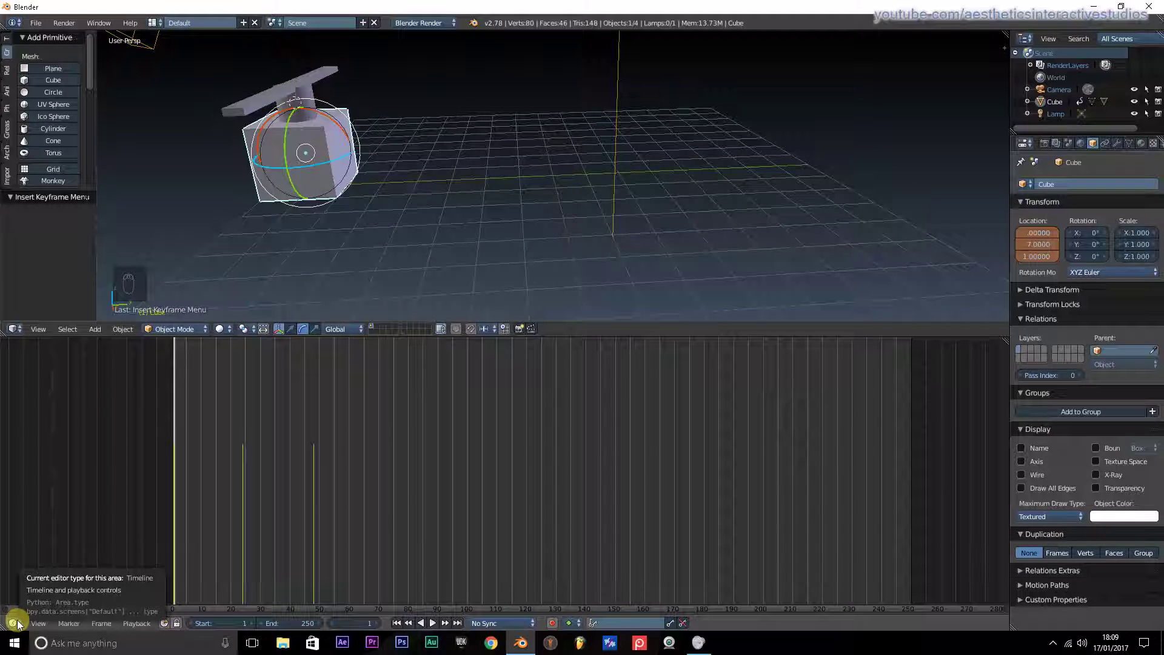
- Switch the bottom area to a Graph Editor showing the cube's Location F-curves
left_click(22, 625)
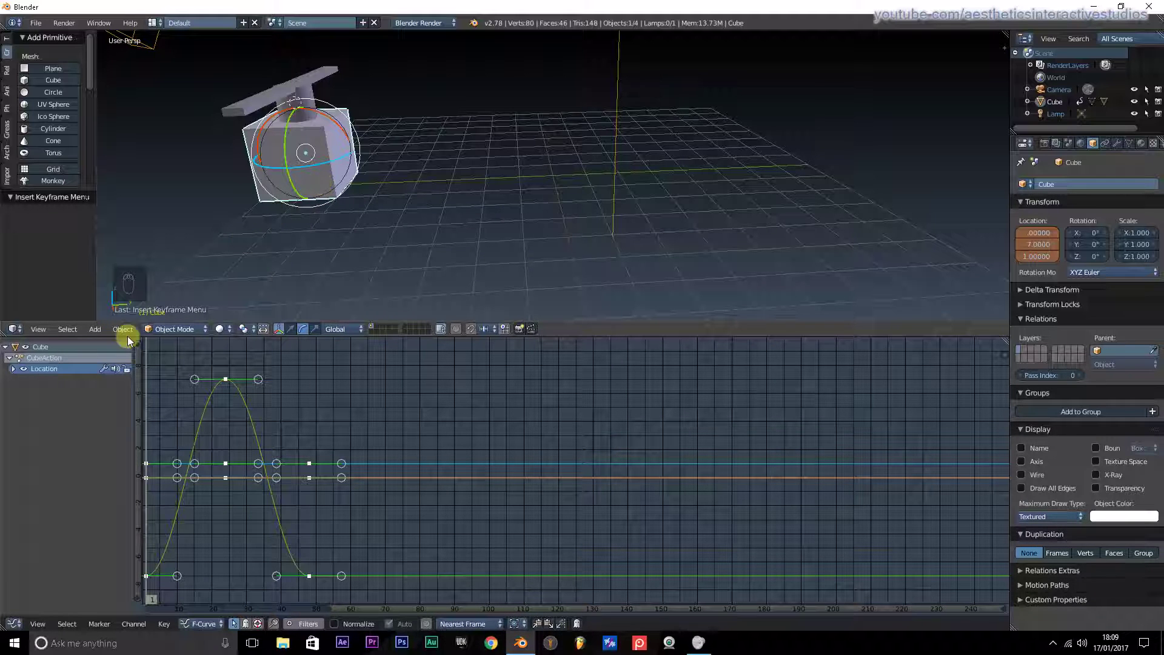
left_click_drag(16, 624, 455, 618)
middle_click(455, 617)
left_click(439, 628)
middle_click(439, 626)
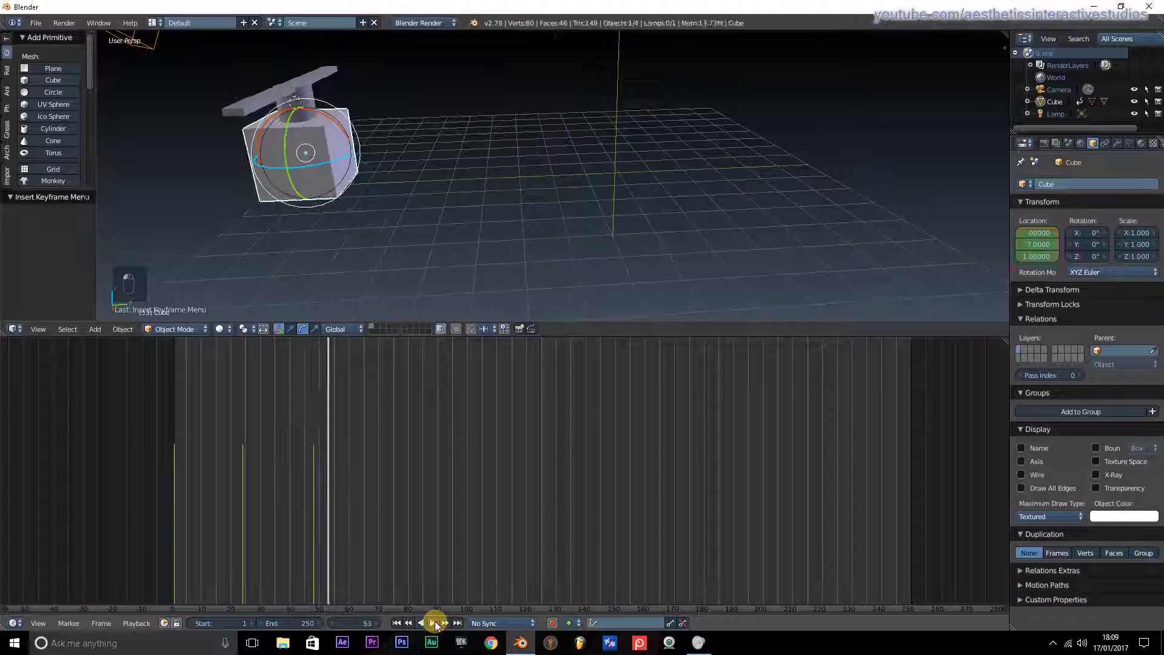
- Rewind to frame 1, play the animation, and enlarge the graph area
left_click(400, 633)
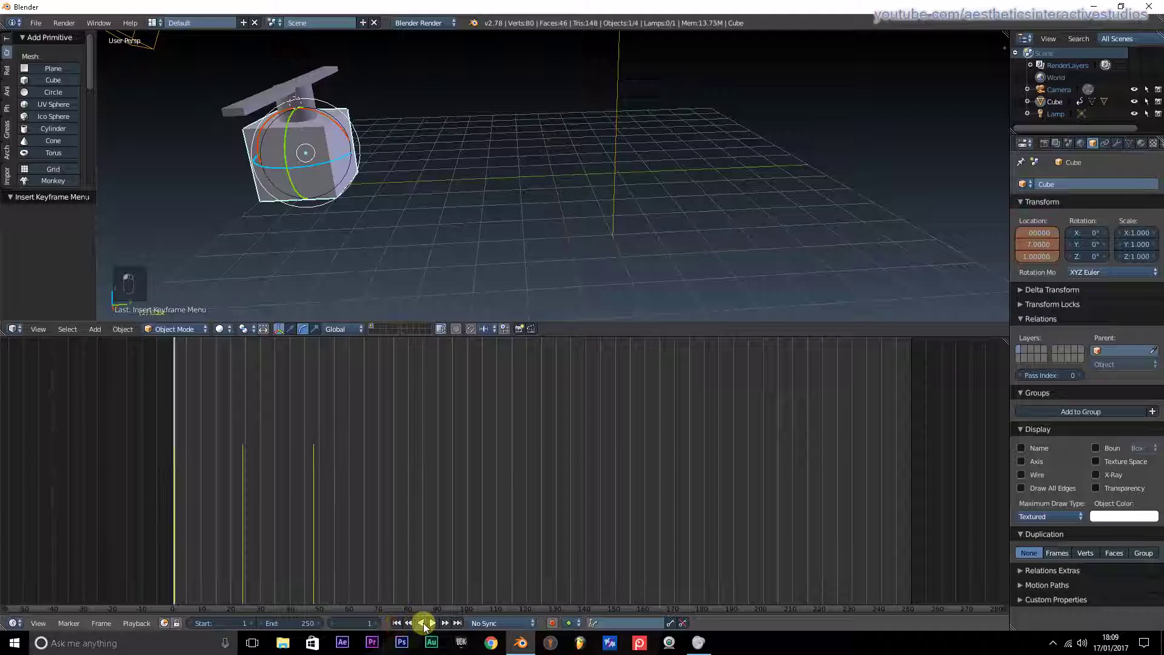
left_click(436, 629)
double_click(436, 630)
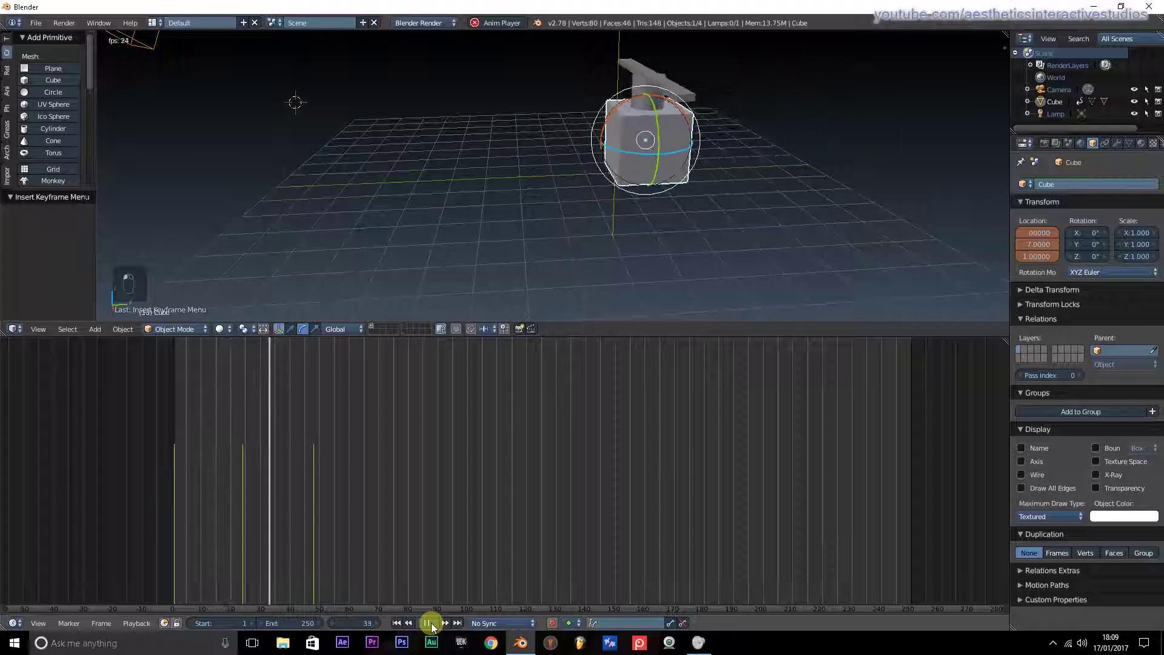
left_click_drag(436, 629, 394, 627)
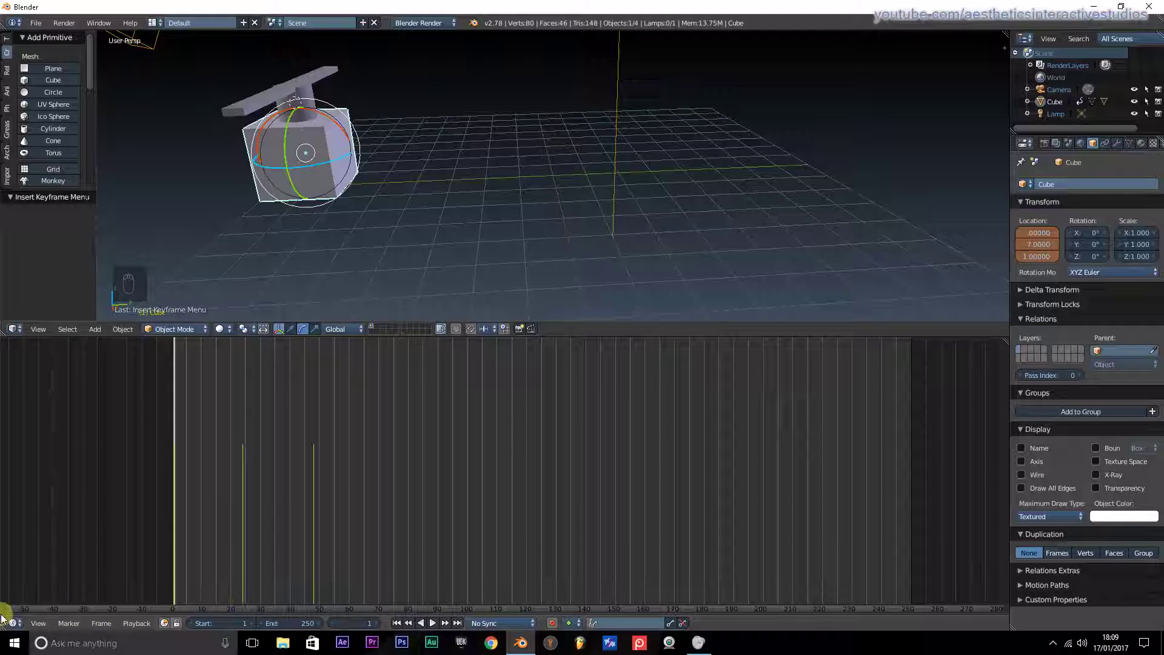
left_click_drag(25, 629, 40, 581)
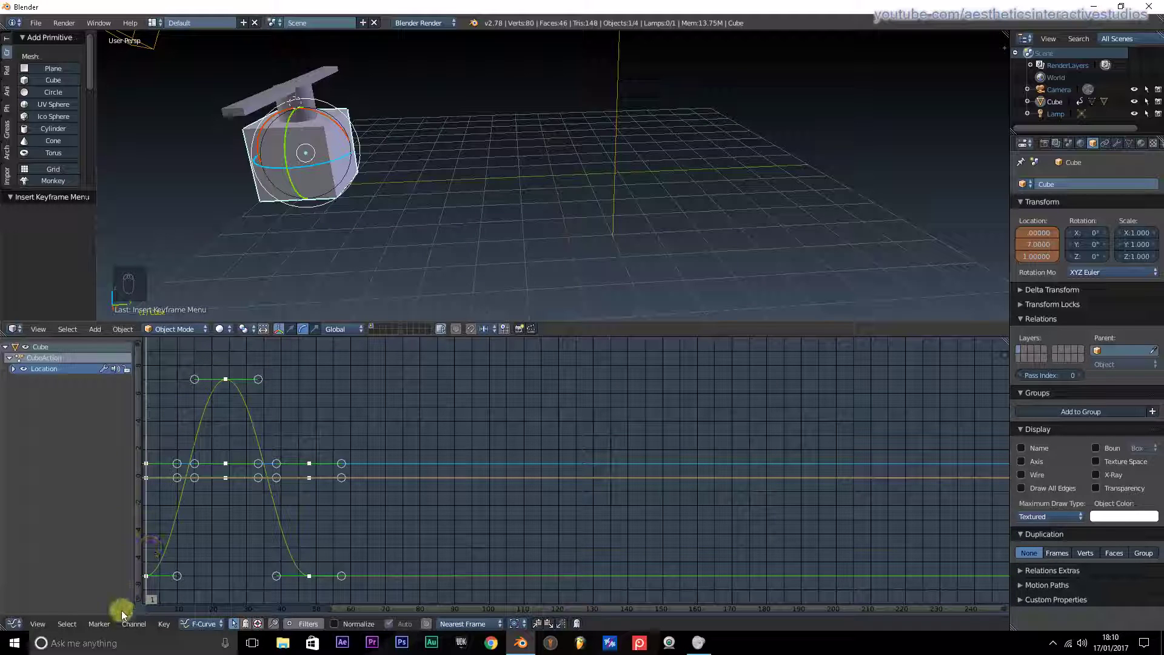
- Apply Cyclic Extrapolation to the cube's location curves in the Graph Editor
left_click_drag(133, 626, 155, 581)
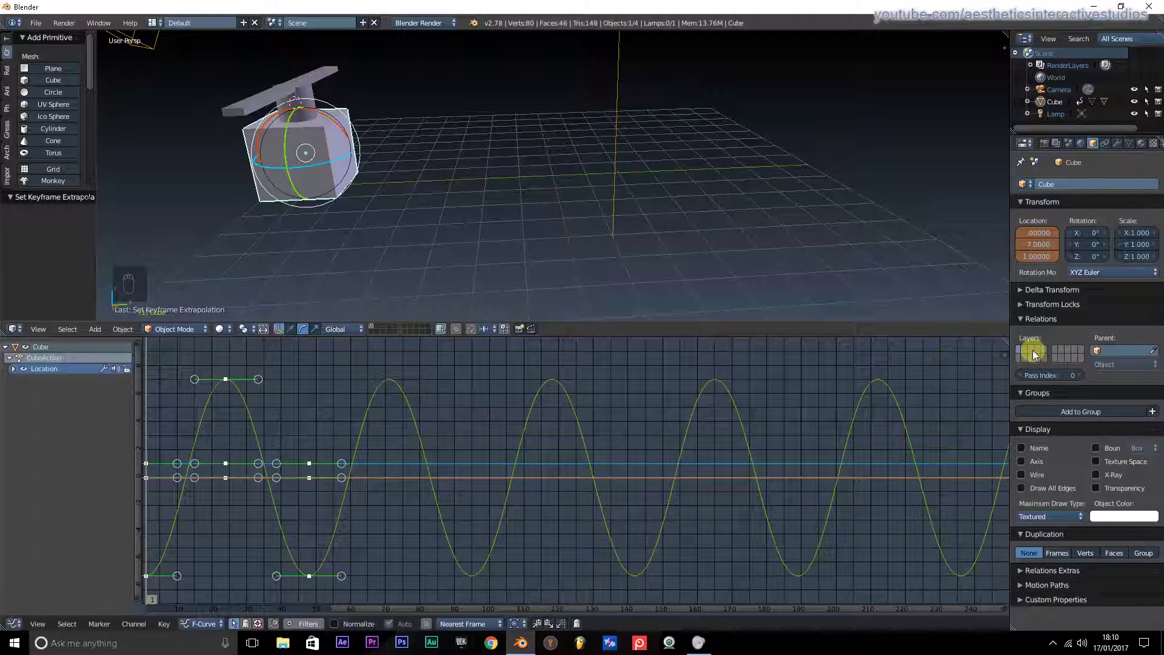
left_click(14, 629)
left_click_drag(14, 624, 27, 597)
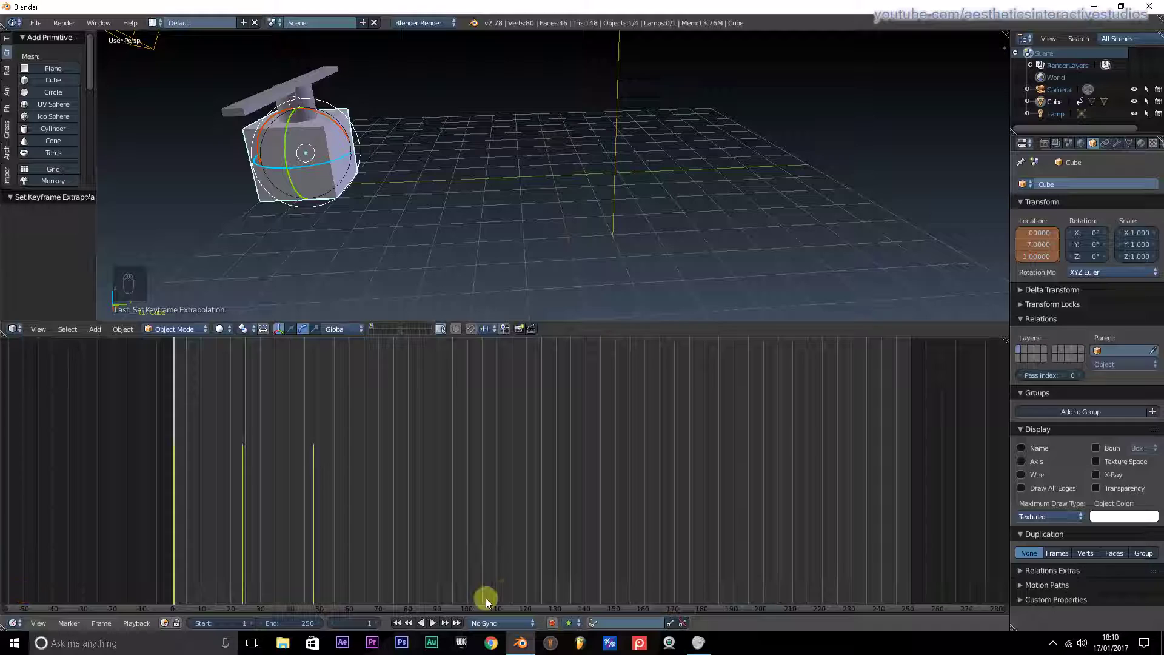
- Play the timeline to check the slide repeats past frame 24
left_click(436, 630)
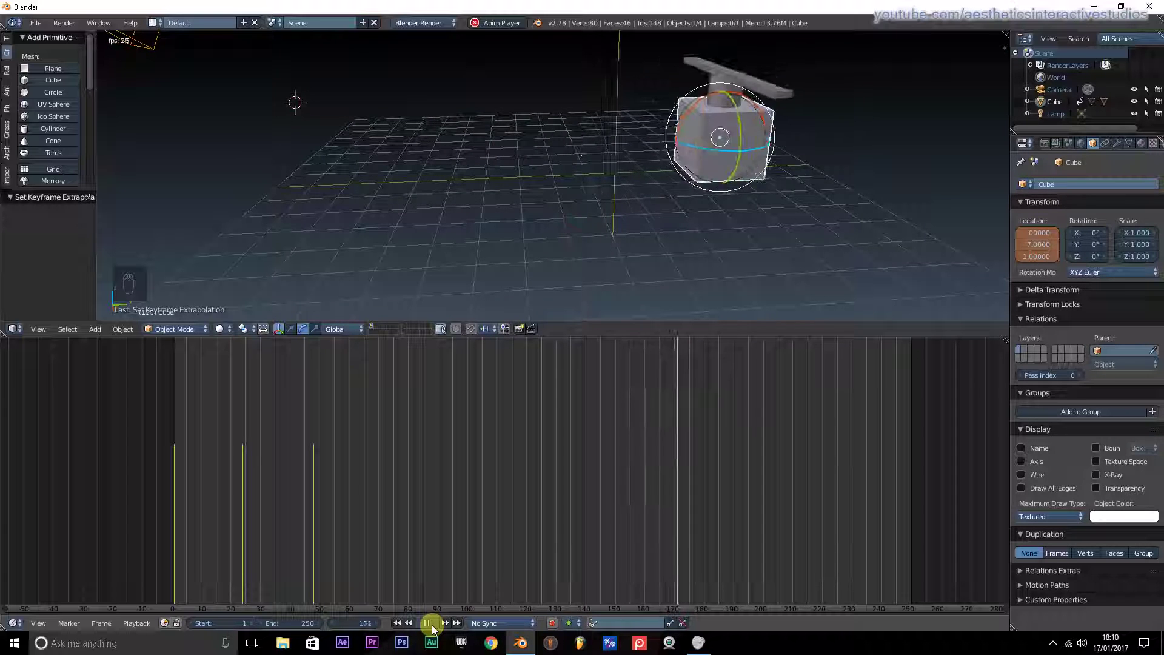
left_click_drag(437, 630, 432, 626)
left_click(433, 626)
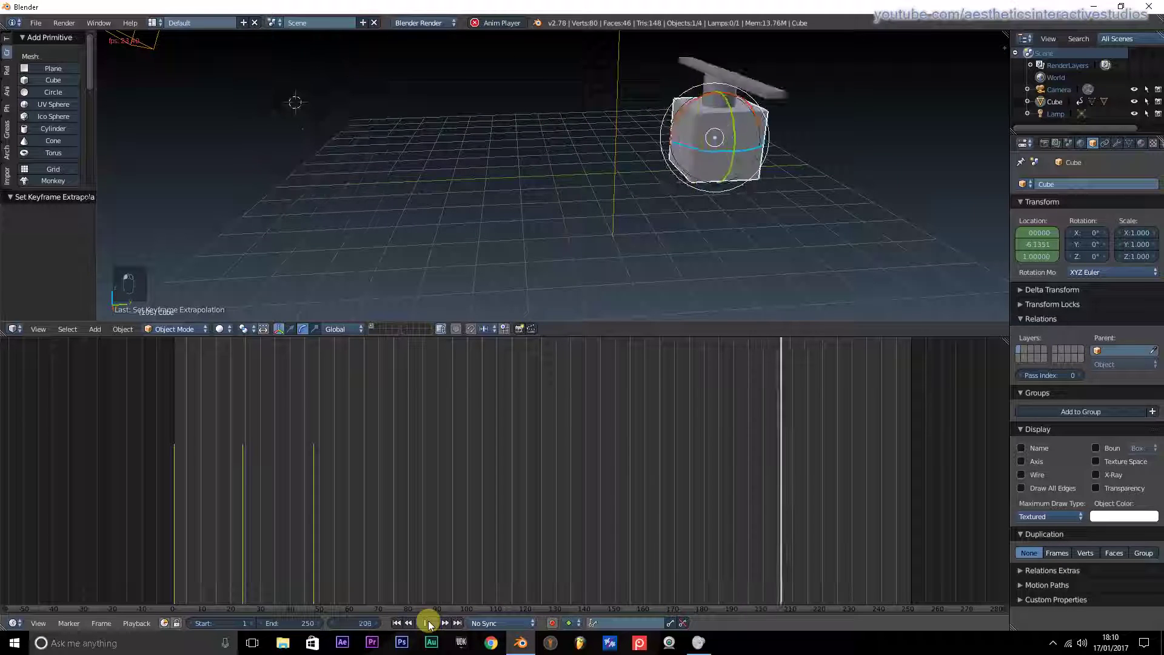
left_click_drag(433, 626, 440, 646)
left_click(436, 627)
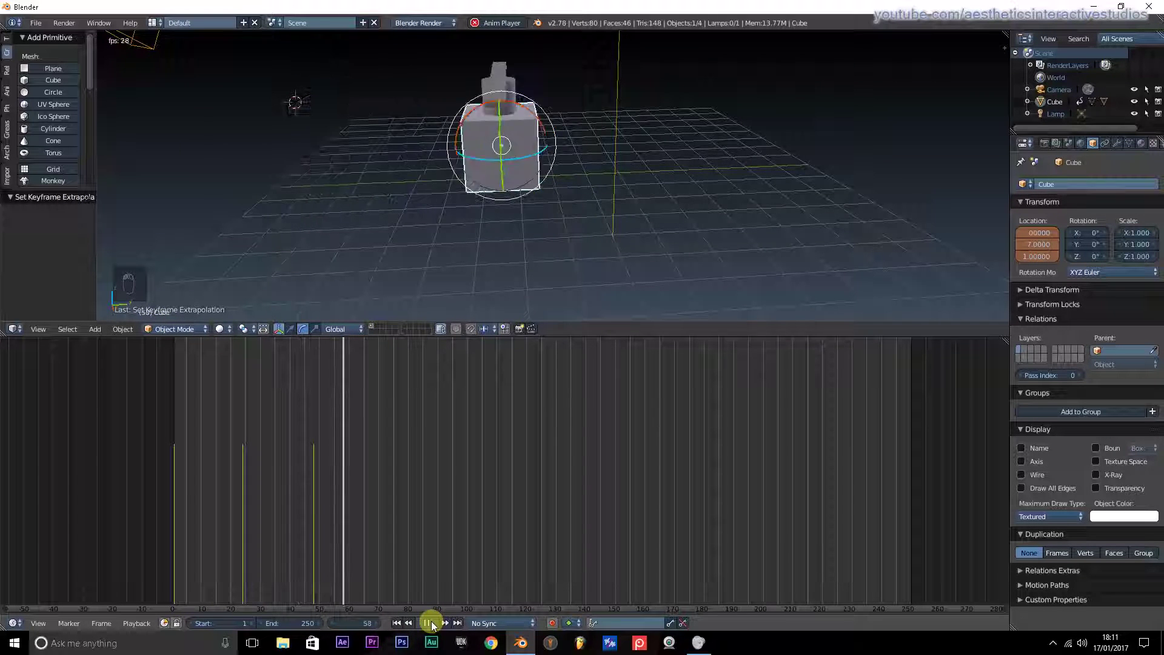
left_click_drag(435, 628, 277, 94)
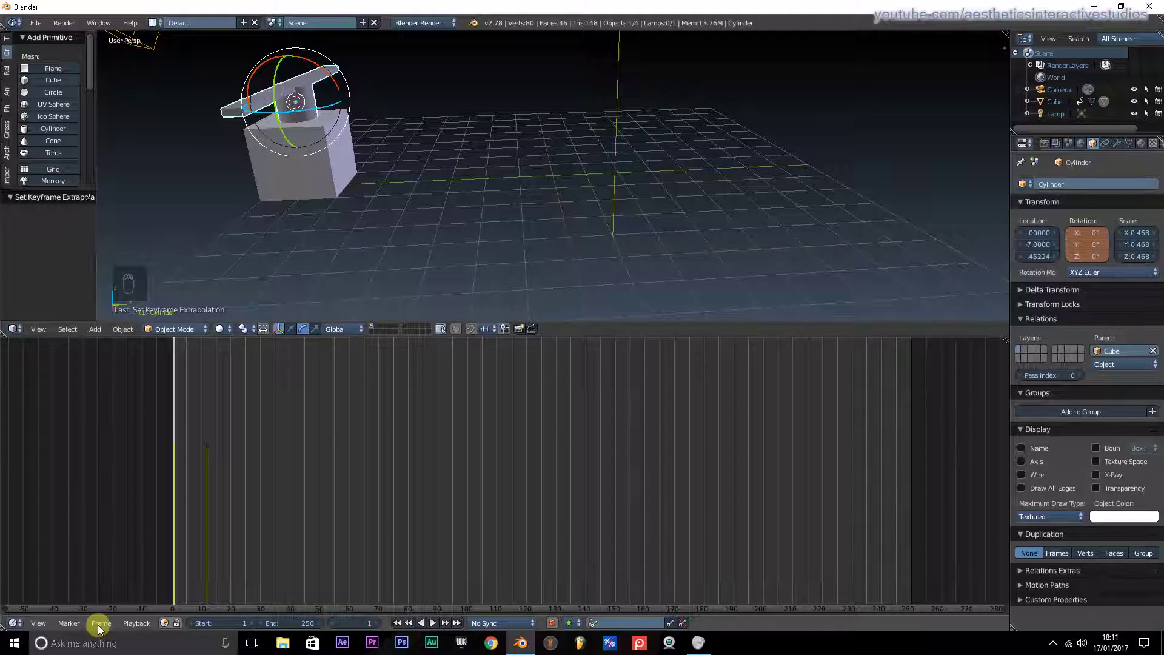
- Show the cylinder's X, Y and Z Euler rotation channels in the Graph Editor
left_click_drag(16, 629, 45, 573)
left_click_drag(49, 581, 114, 624)
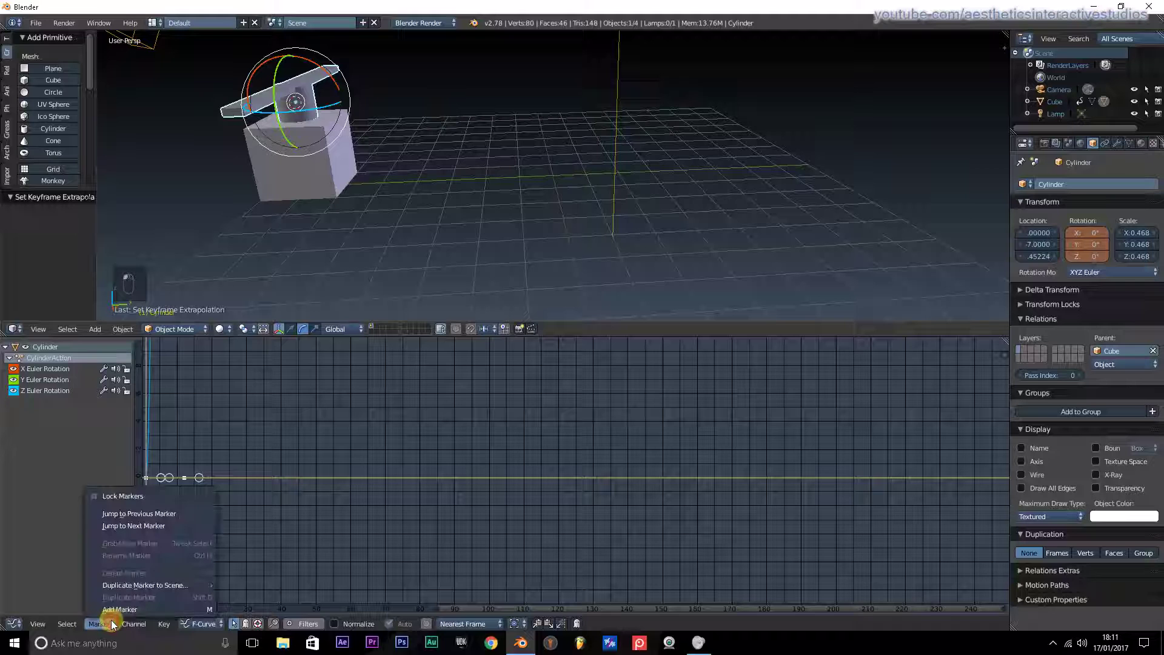
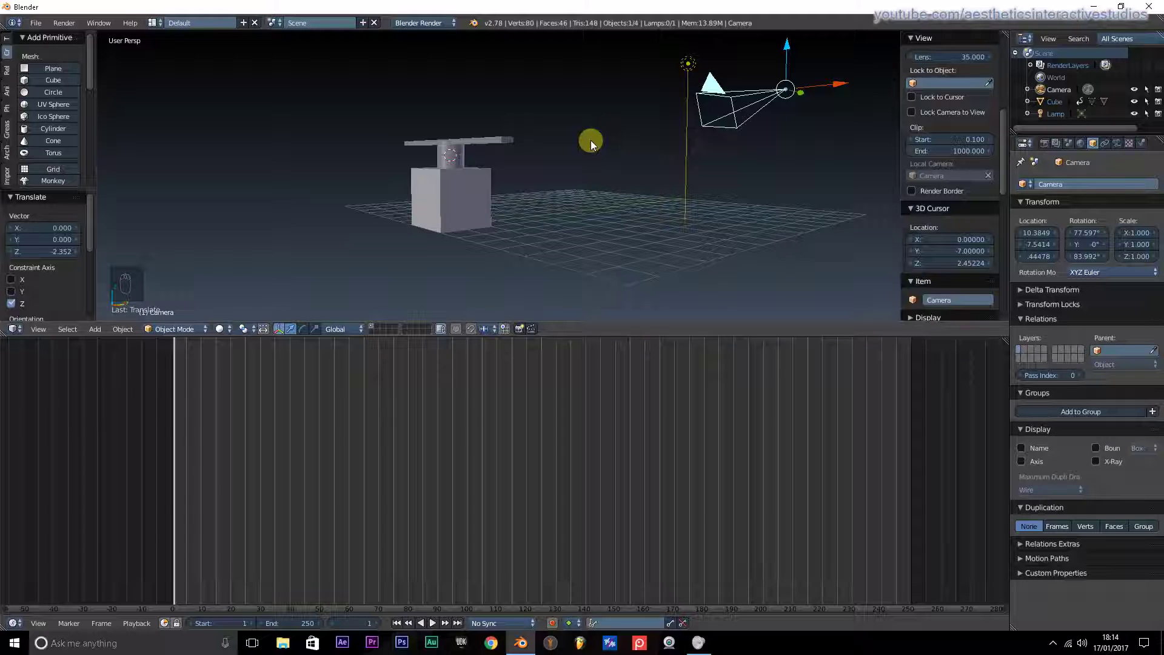
- Align the camera to the current 3D view with Ctrl+Alt+Numpad 0
key("ctrl+alt+KP_0")
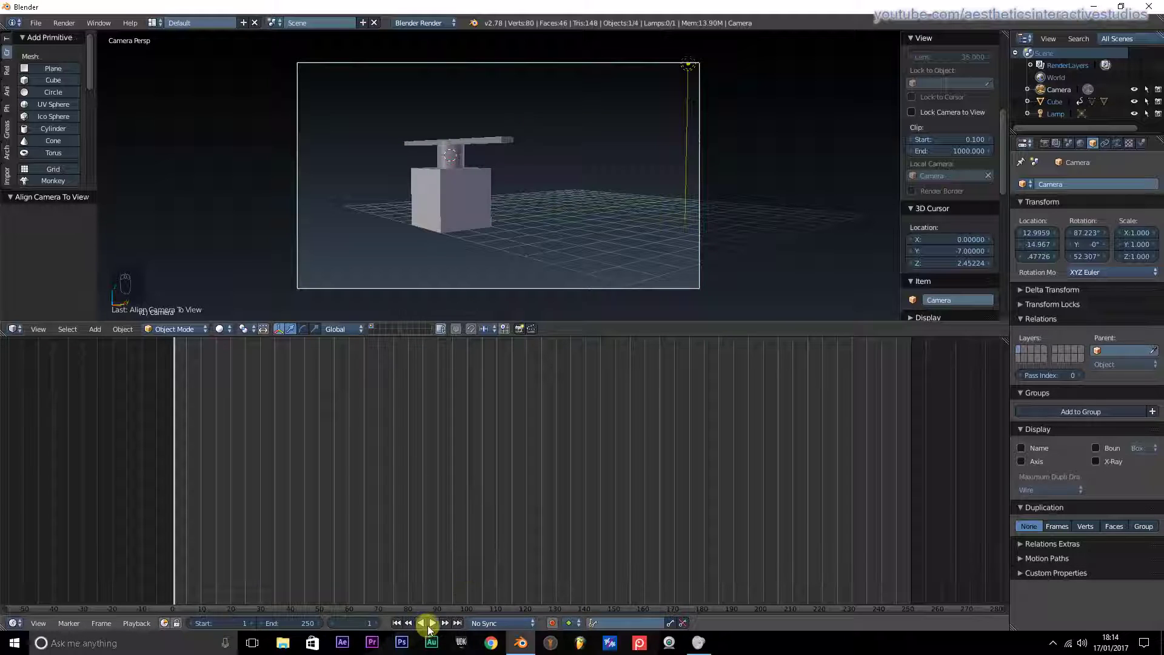
left_click(434, 628)
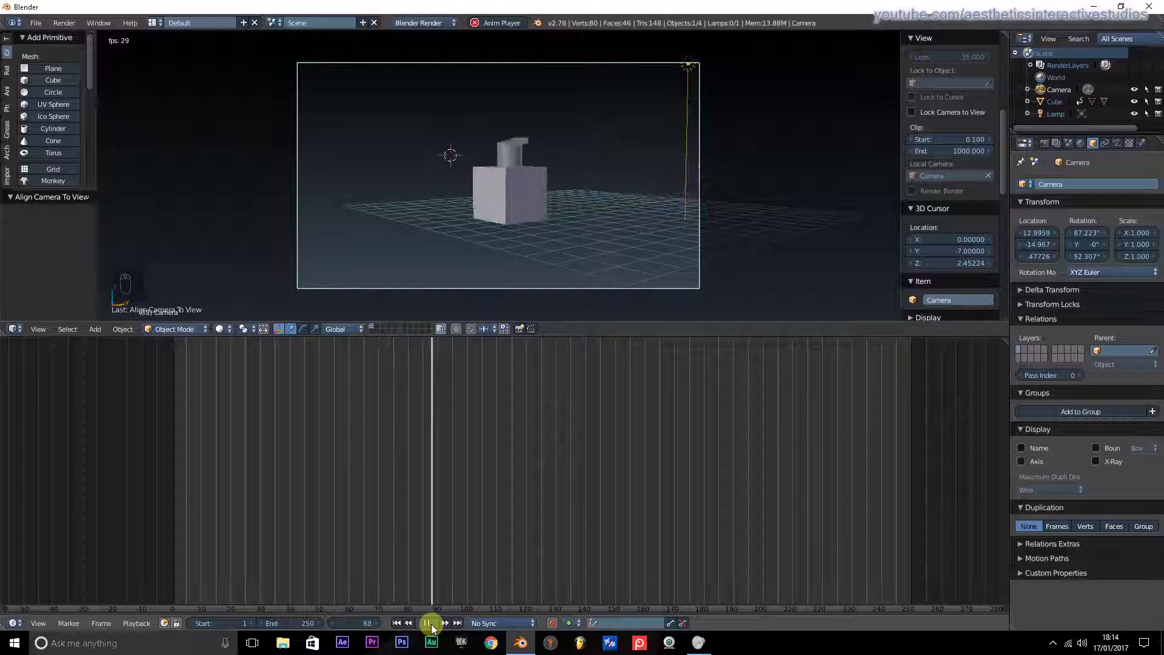
left_click_drag(436, 631, 402, 628)
left_click_drag(401, 628, 311, 66)
left_click_drag(557, 309, 509, 190)
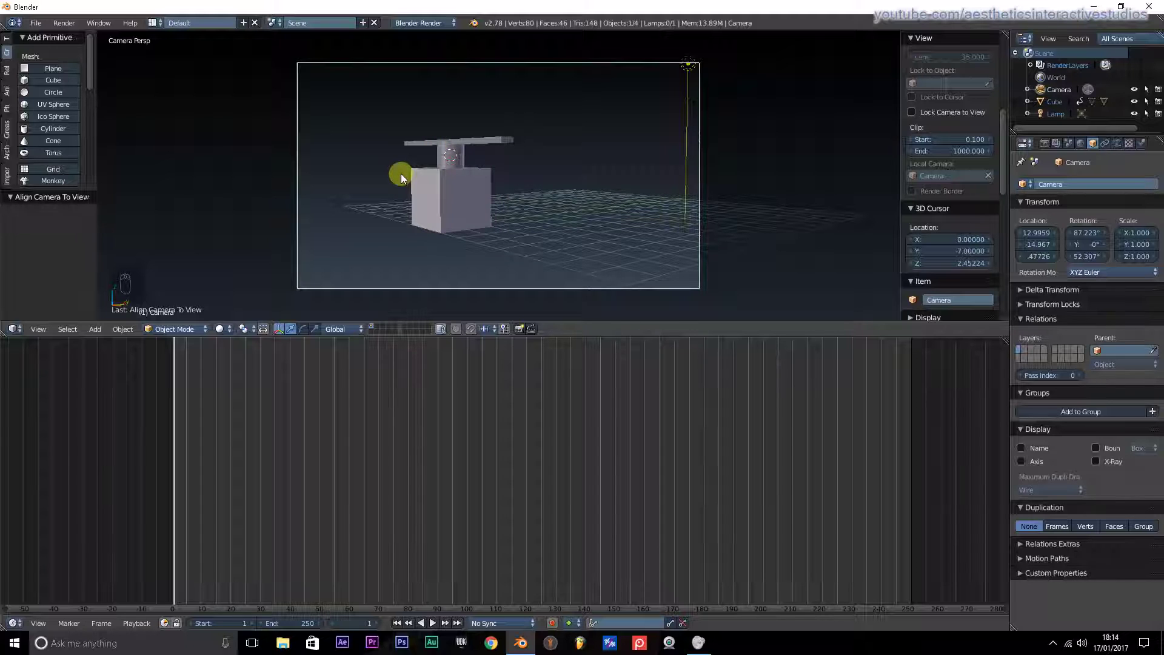
key("i")
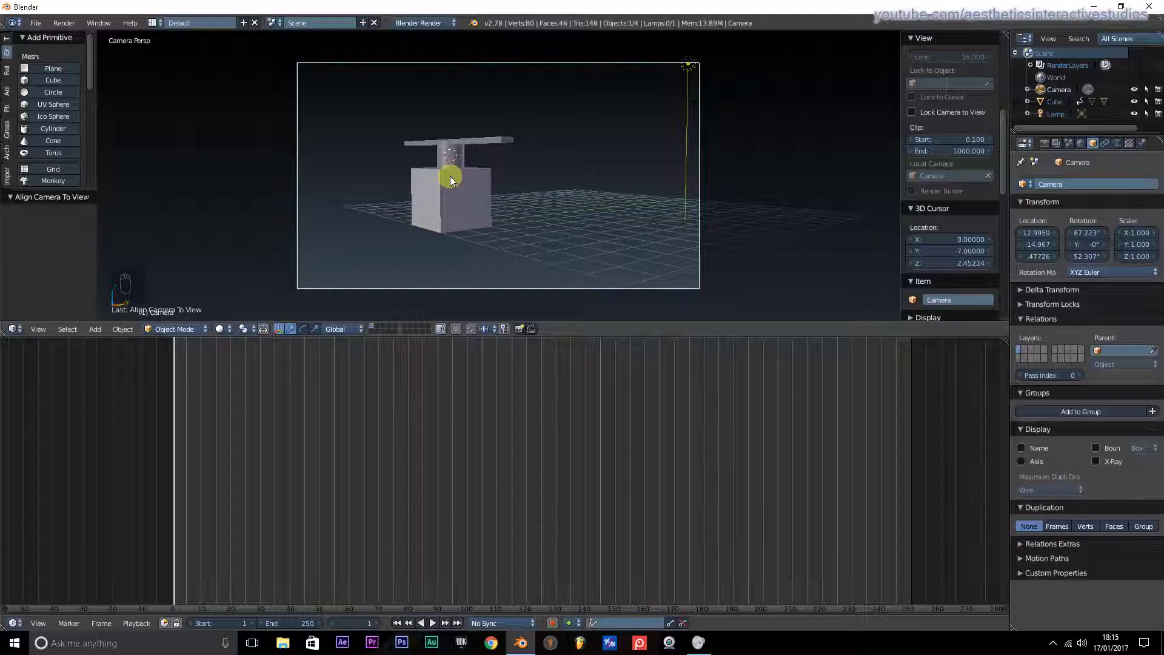
- Insert a Location keyframe on the camera at frame 1 and jump to frame 96
key("i")
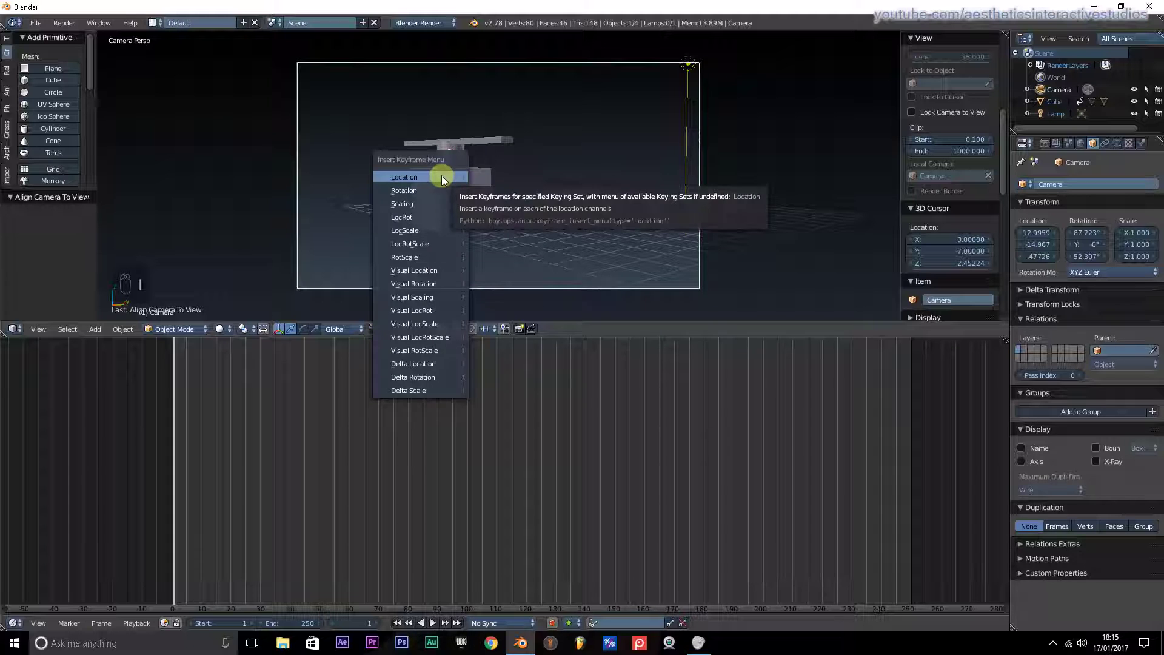
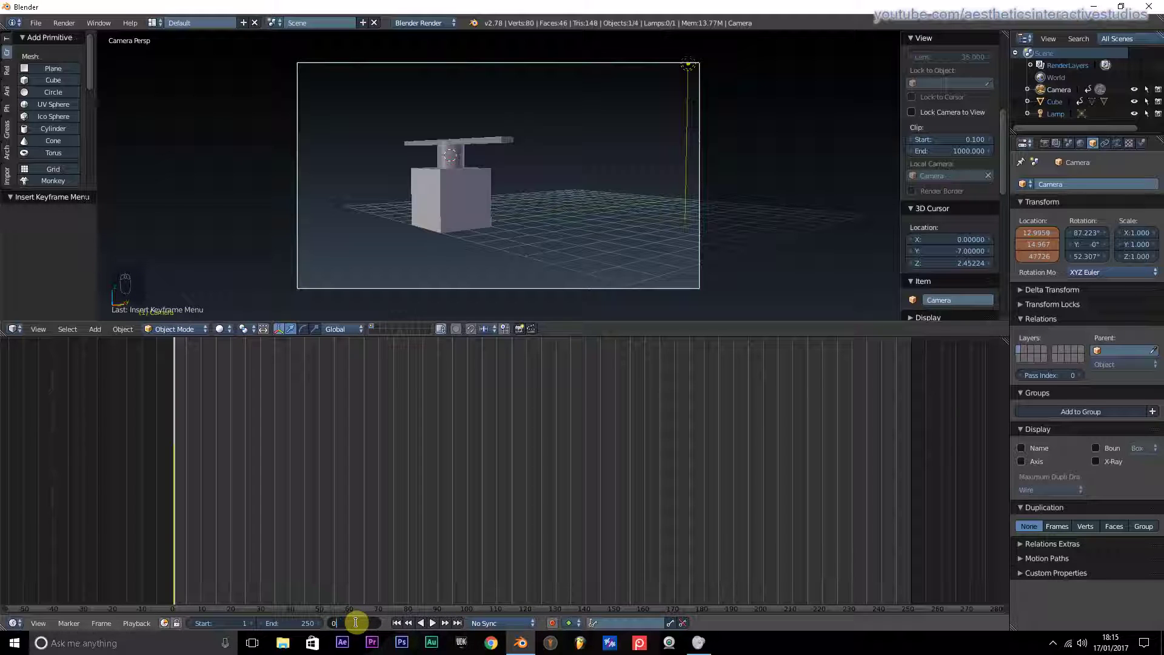
key("BackSpace")
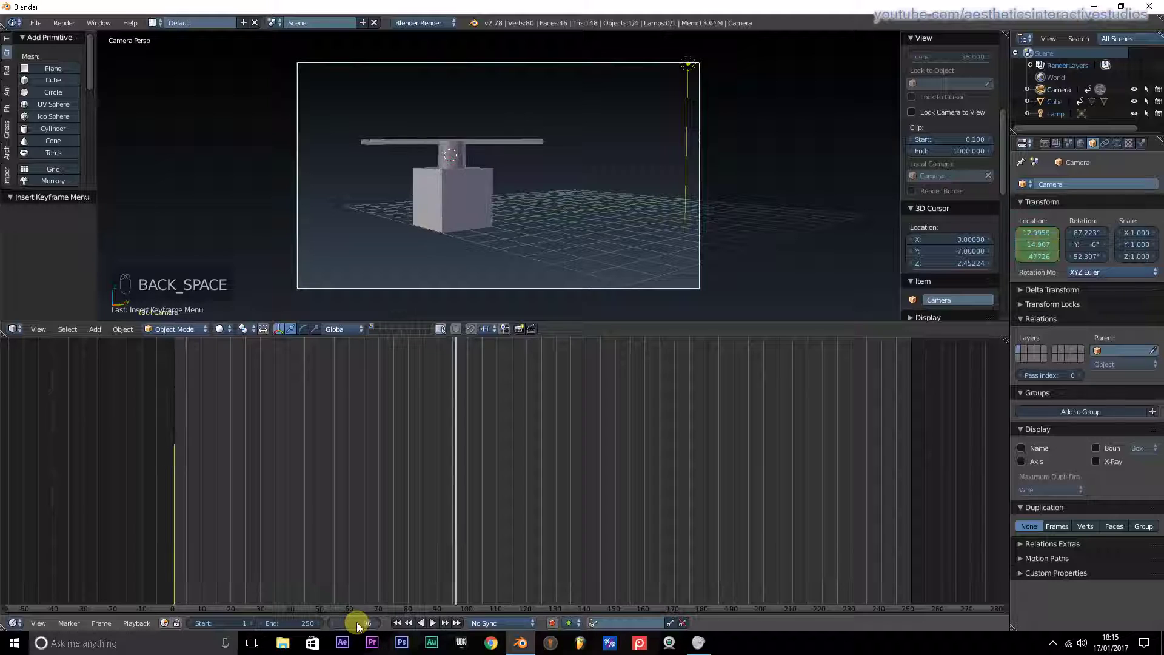
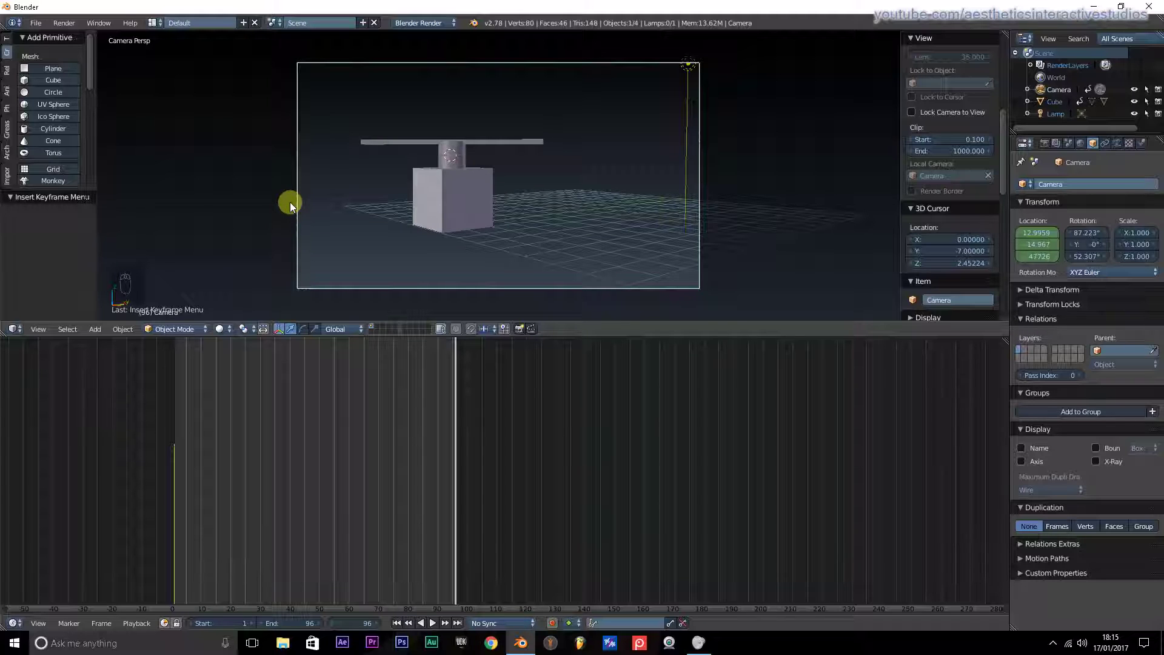
- Slide the camera sideways along Y and keyframe its Location at frame 96
key("g")
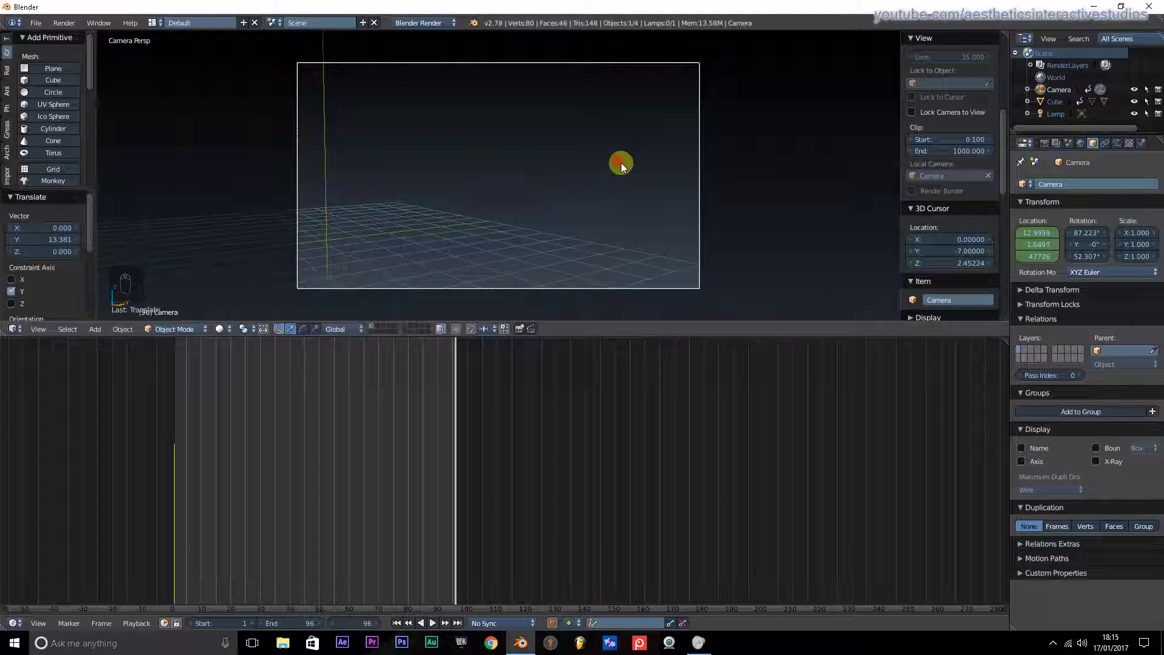
key("i")
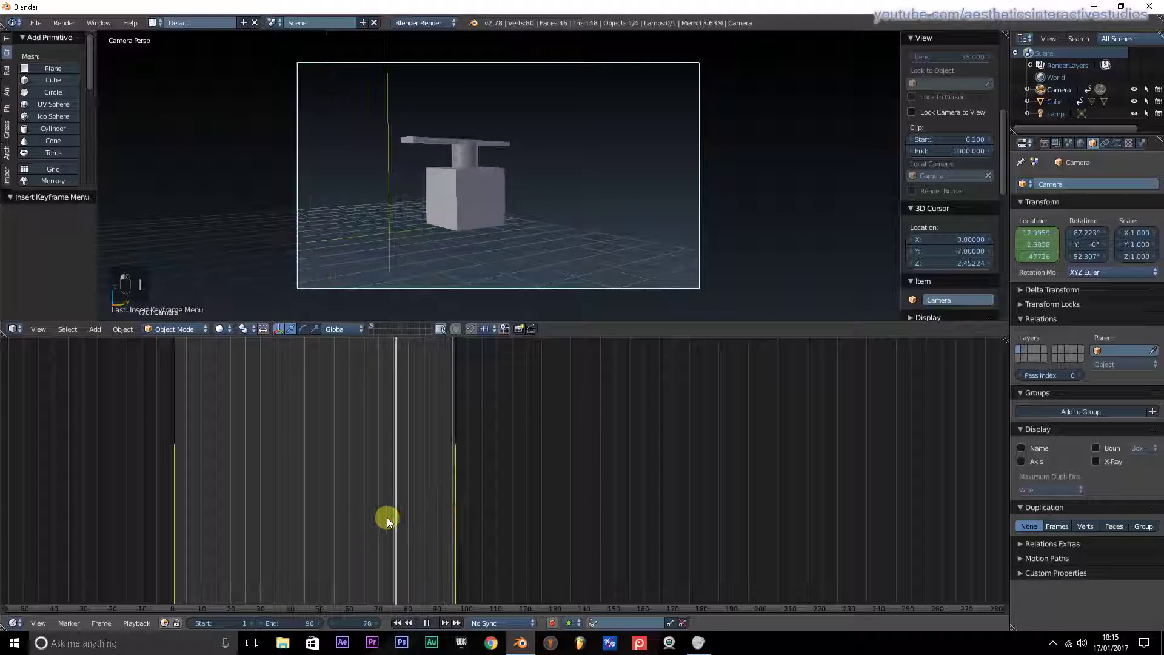
left_click_drag(341, 530, 305, 531)
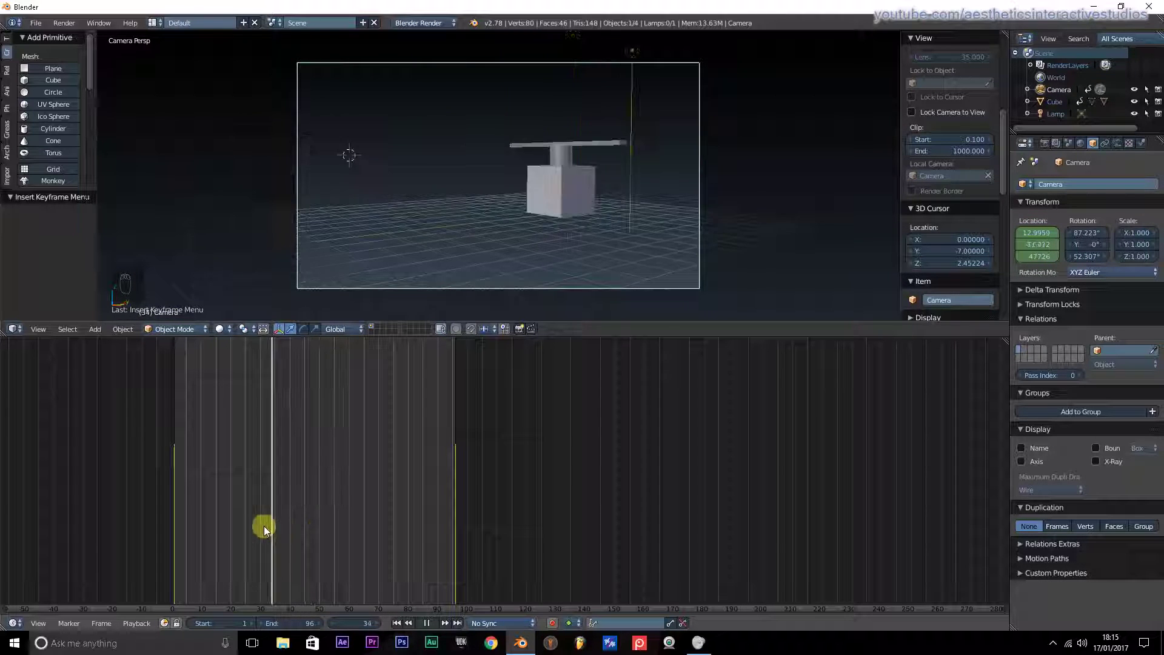
- Rewind to frame 1, play the camera pan, then stop playback
left_click_drag(402, 627, 432, 629)
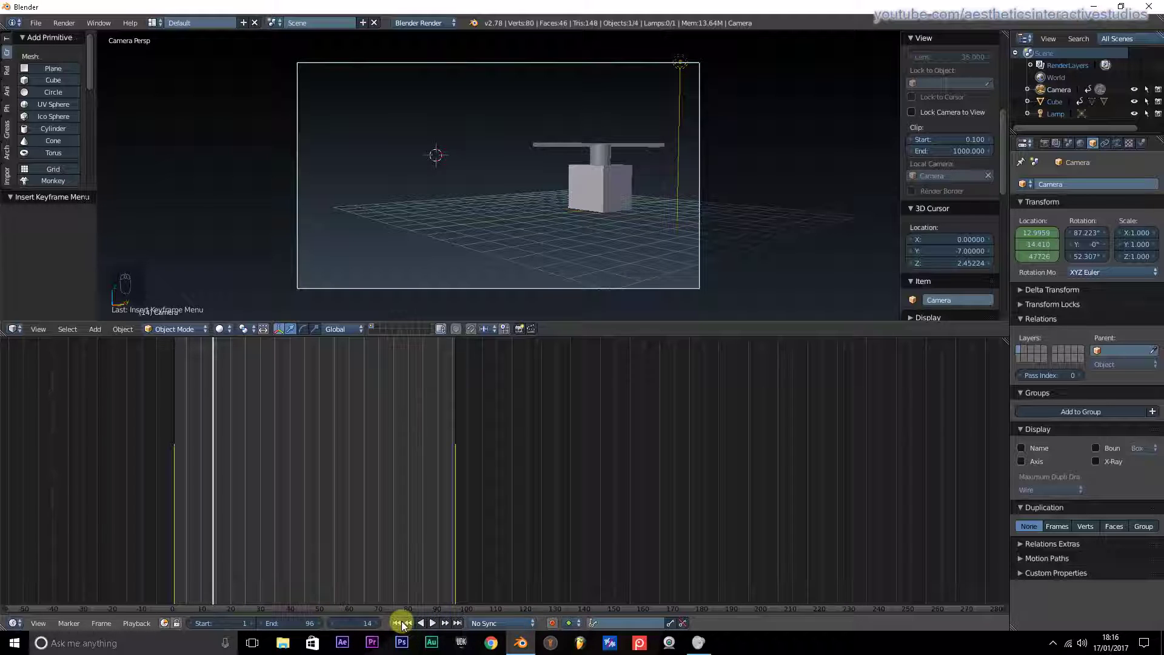
left_click(404, 627)
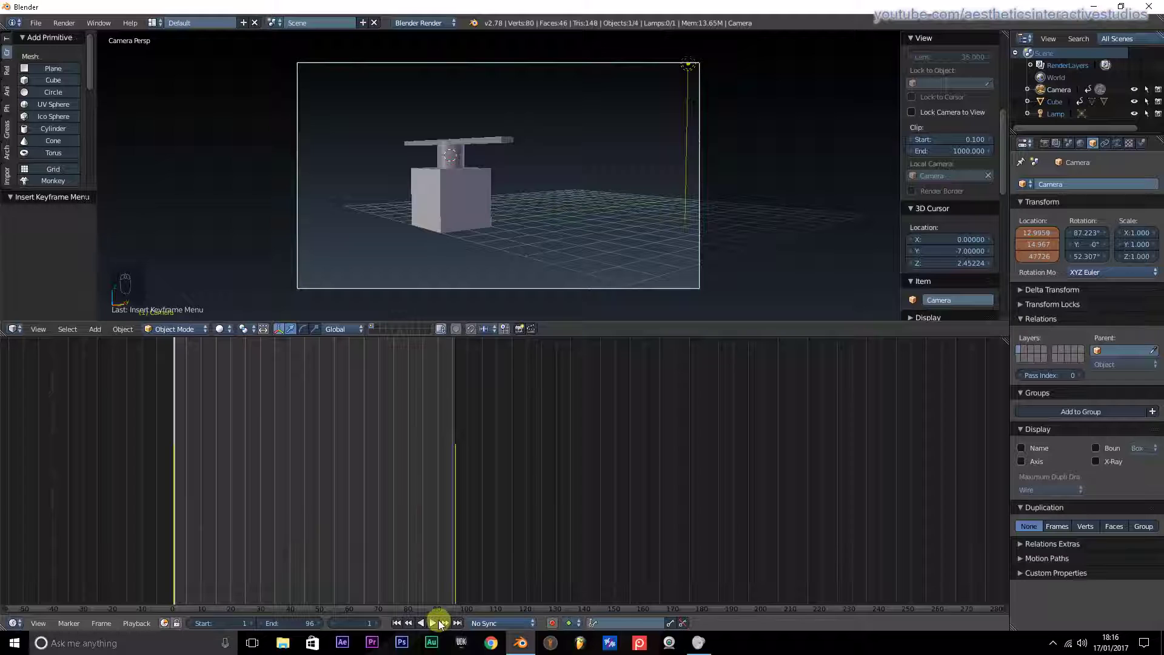
left_click(439, 625)
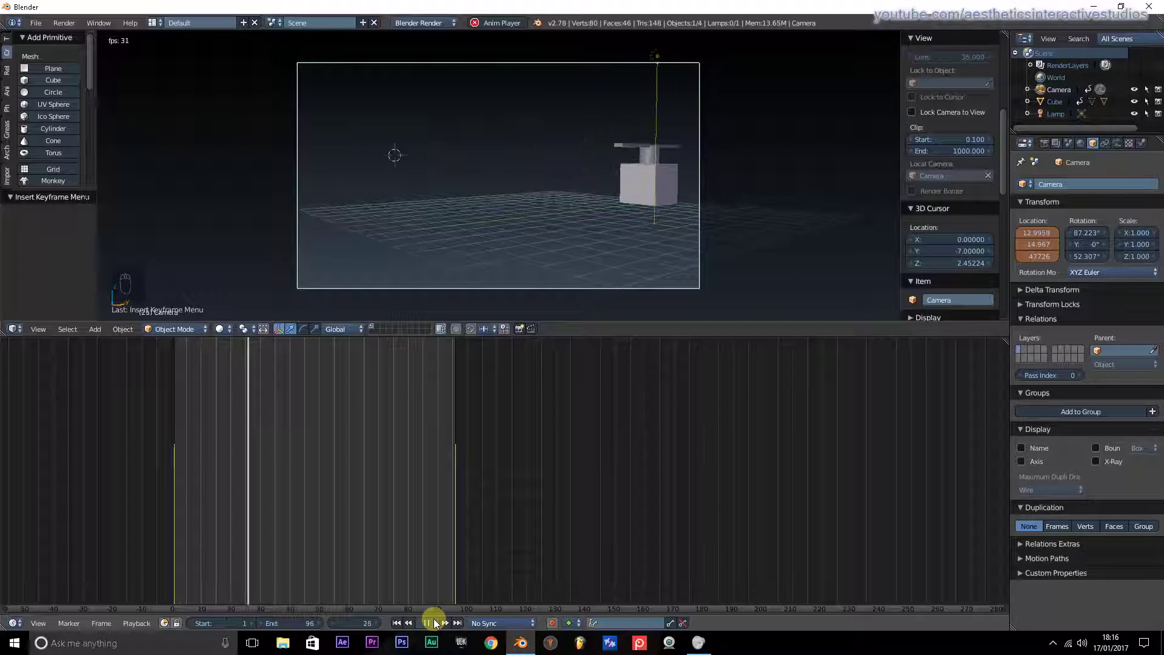
left_click_drag(439, 625, 392, 623)
left_click(401, 622)
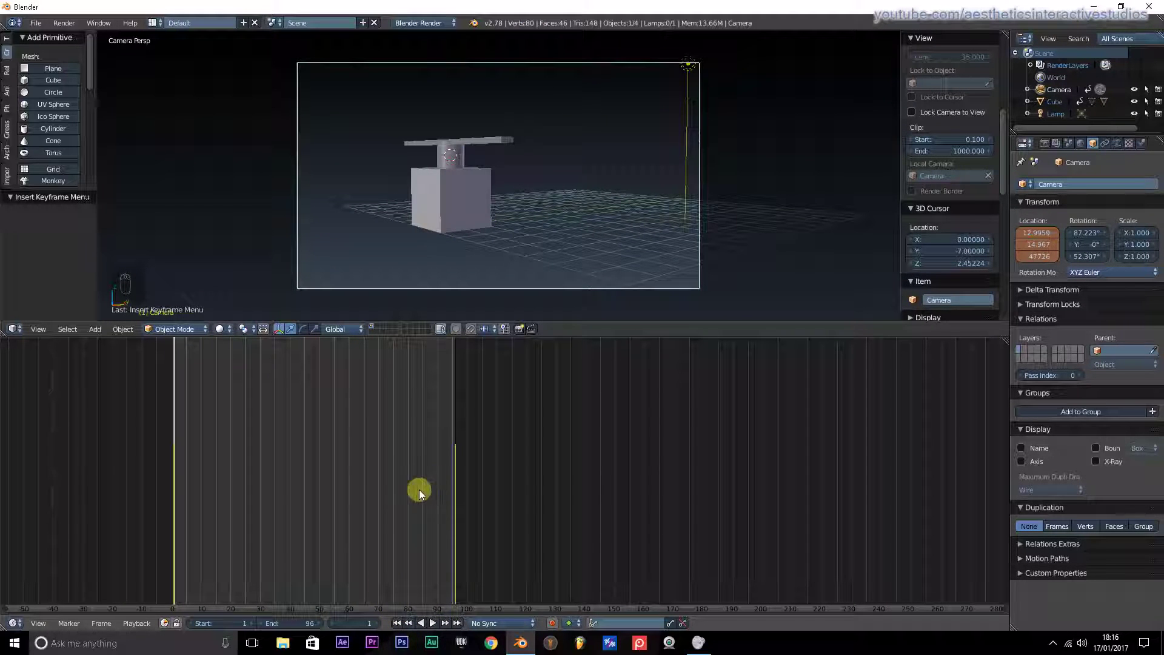
left_click(19, 626)
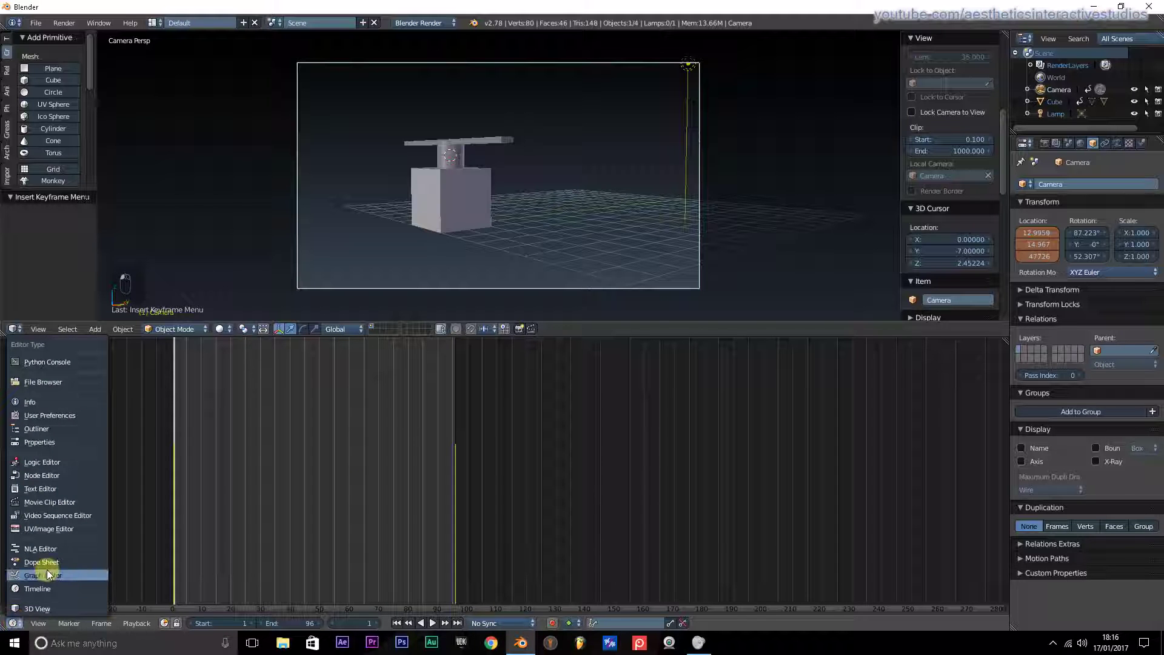
left_click(58, 577)
left_click_drag(59, 578, 126, 527)
middle_click(447, 467)
left_click_drag(452, 476, 495, 505)
left_click(495, 504)
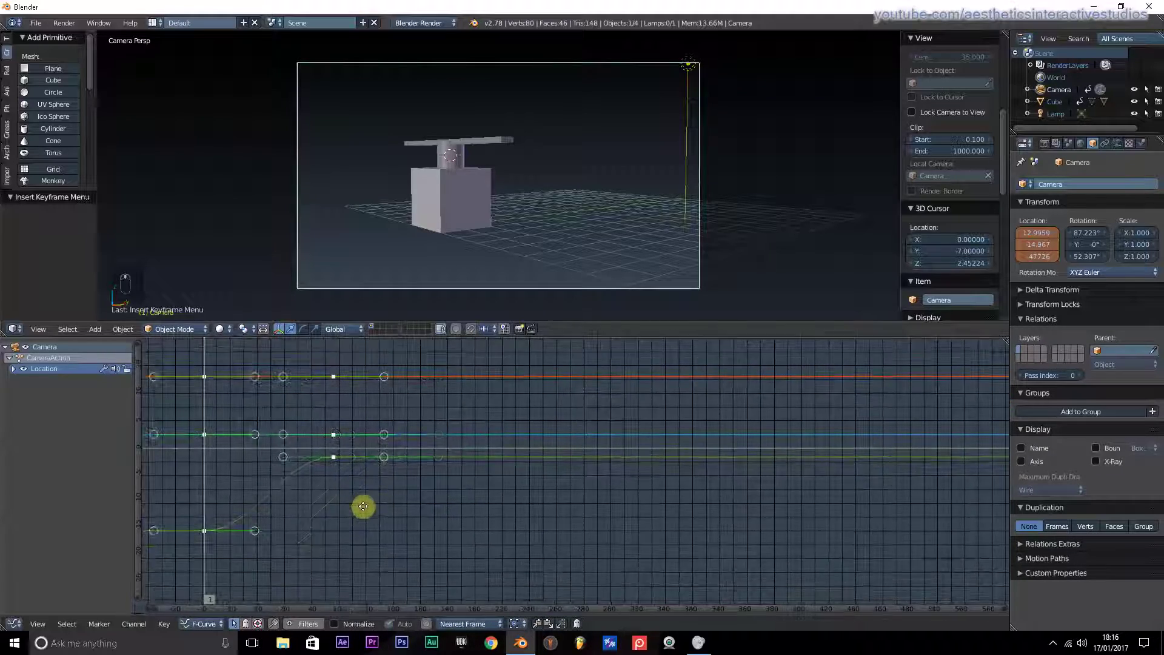
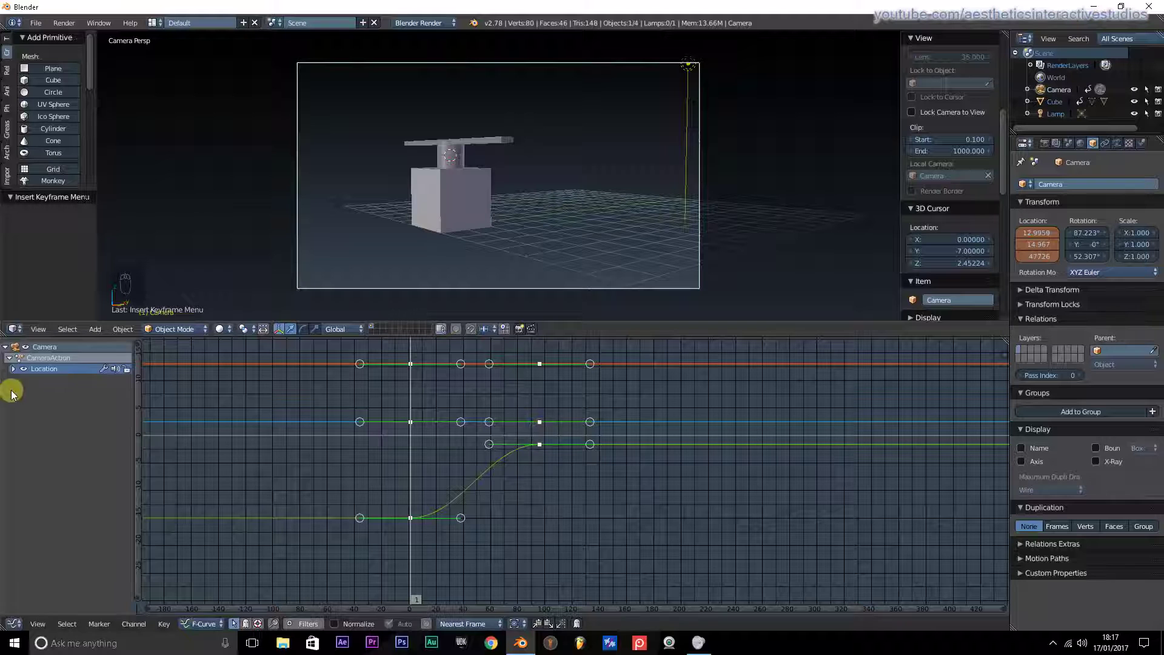
left_click(17, 375)
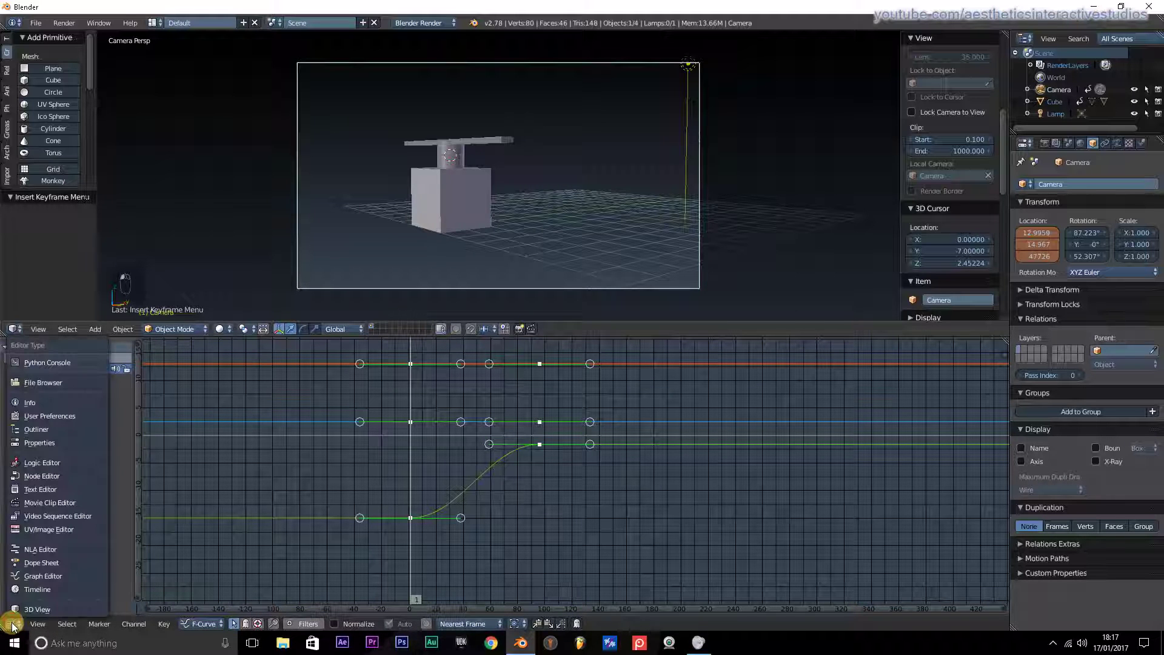
left_click_drag(38, 595, 46, 593)
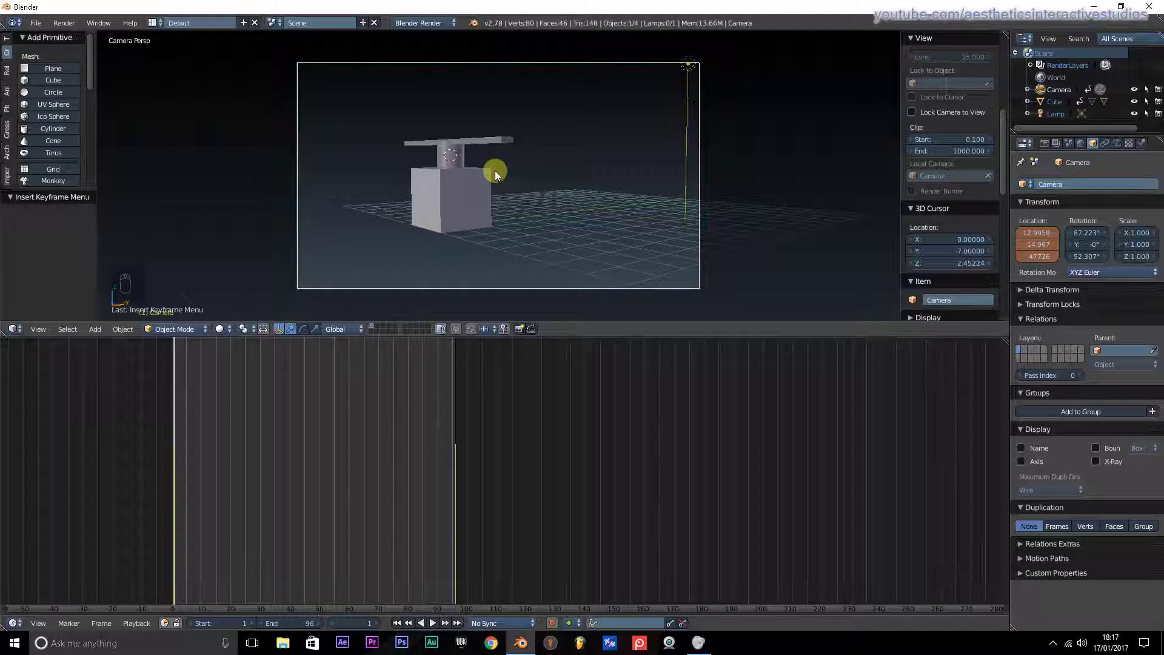
- Insert a LocRotScale keyframe on the camera, visit the end frame, and return to frame 1
left_click_drag(404, 627, 471, 123)
key("i")
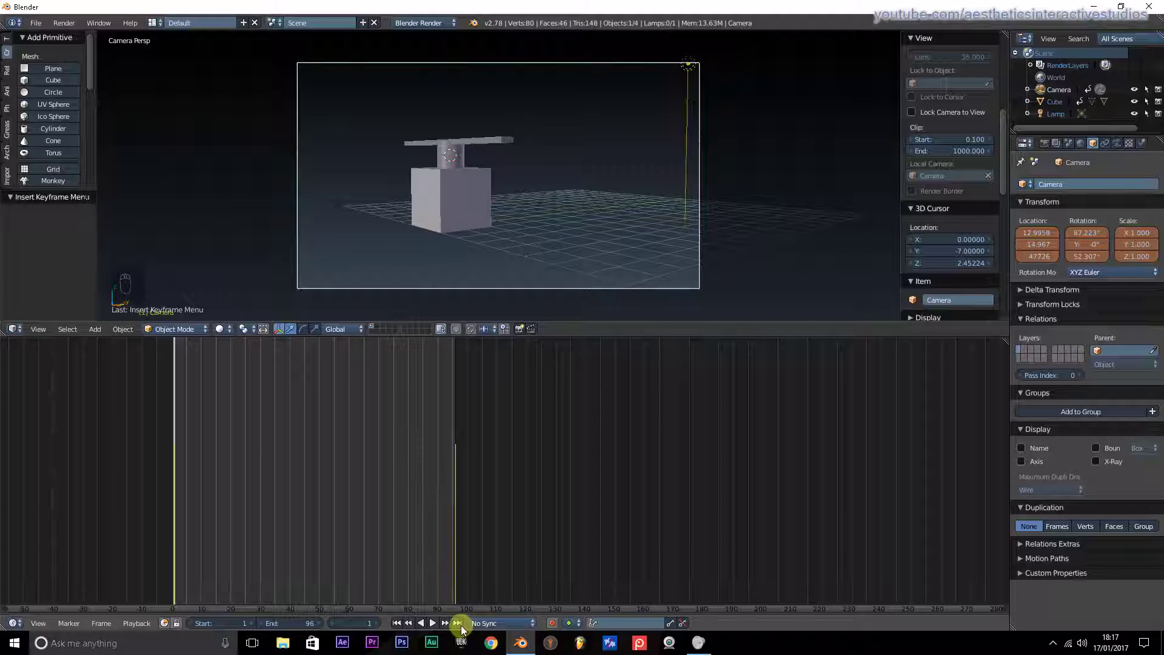
left_click(464, 631)
left_click(490, 194)
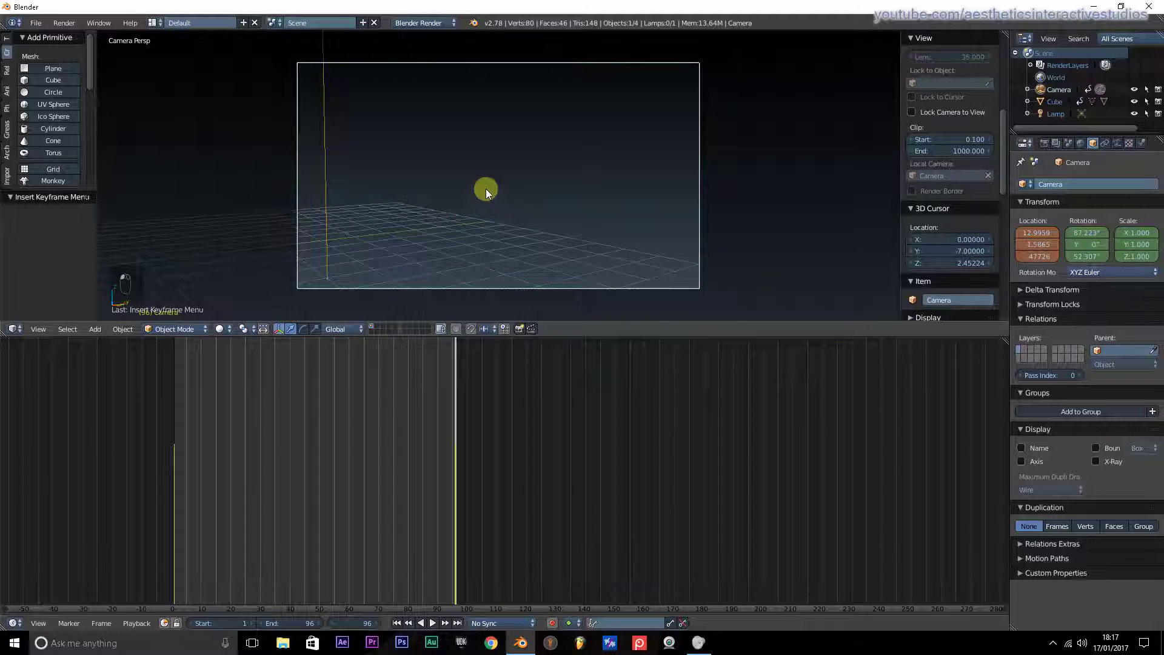
key("i")
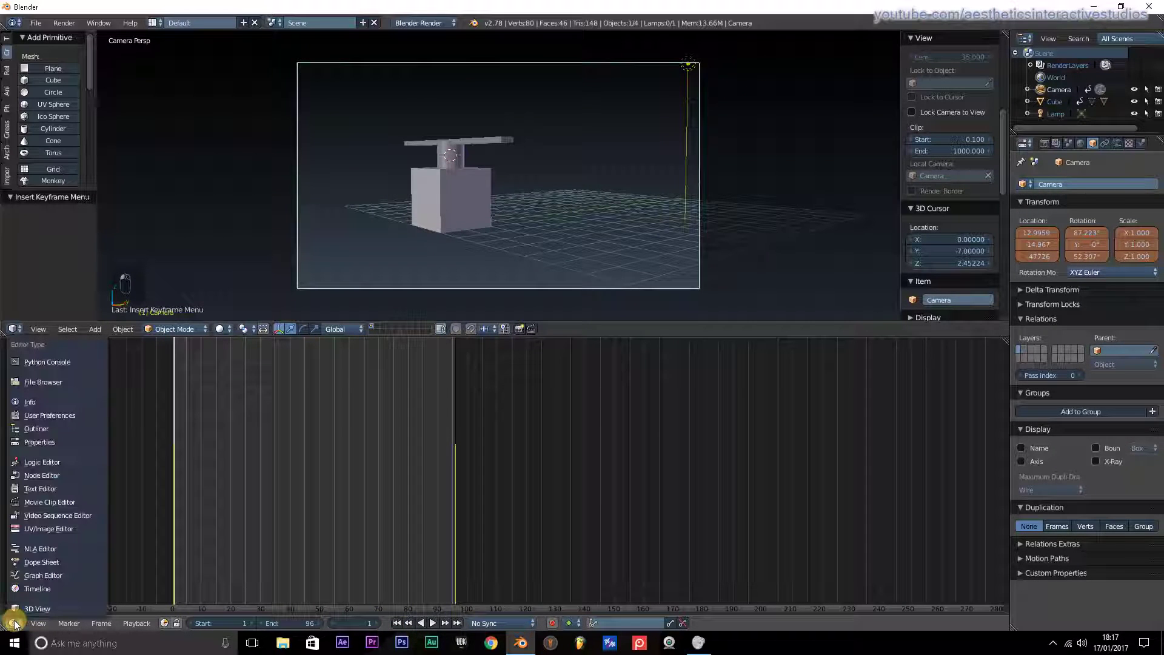
- Switch the lower area to the Graph Editor and select the X Euler Rotation channel
left_click_drag(31, 580, 19, 385)
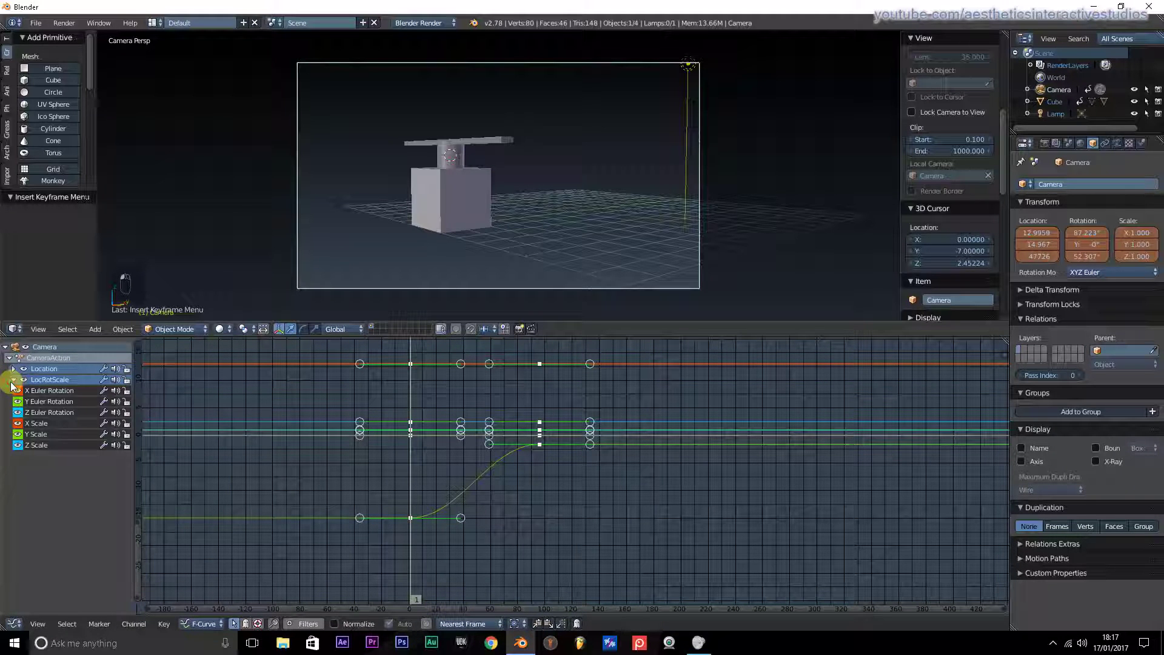
left_click_drag(15, 388, 65, 393)
left_click(65, 393)
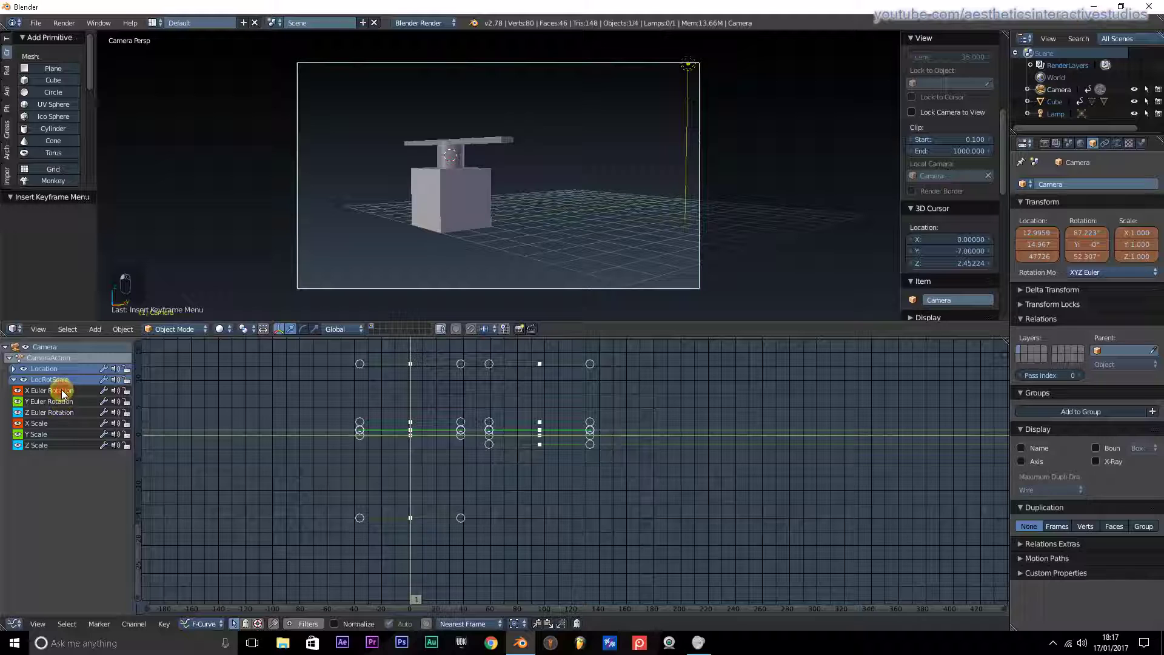
left_click(66, 396)
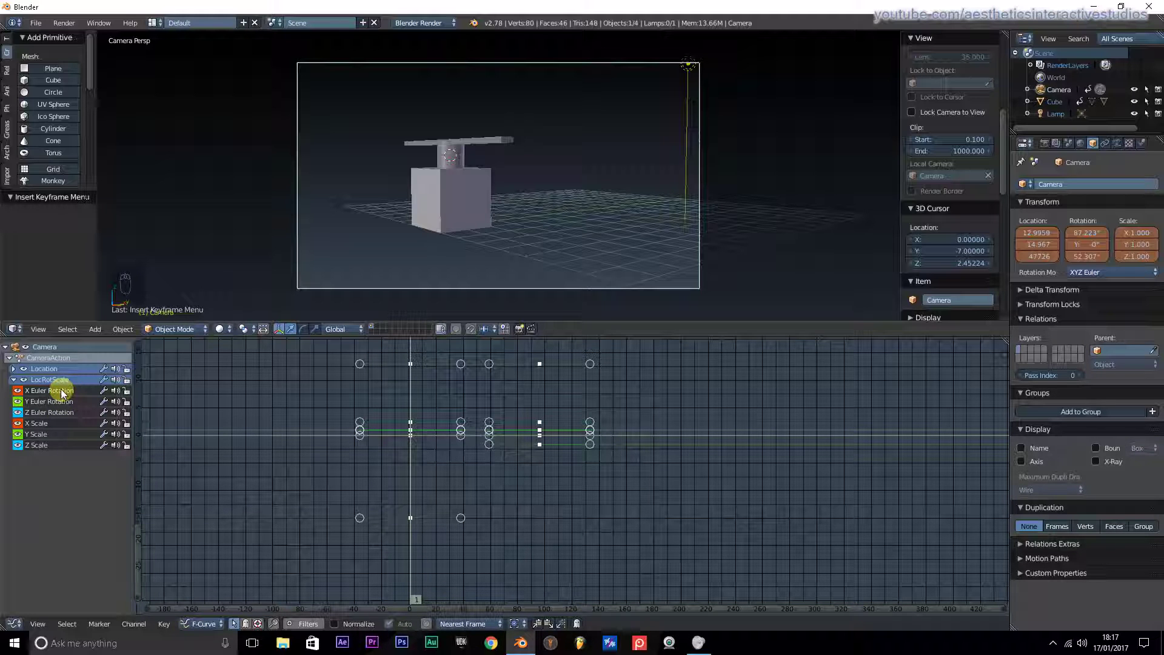
- Show the sidebar with the active X Euler Rotation curve's properties
key("b")
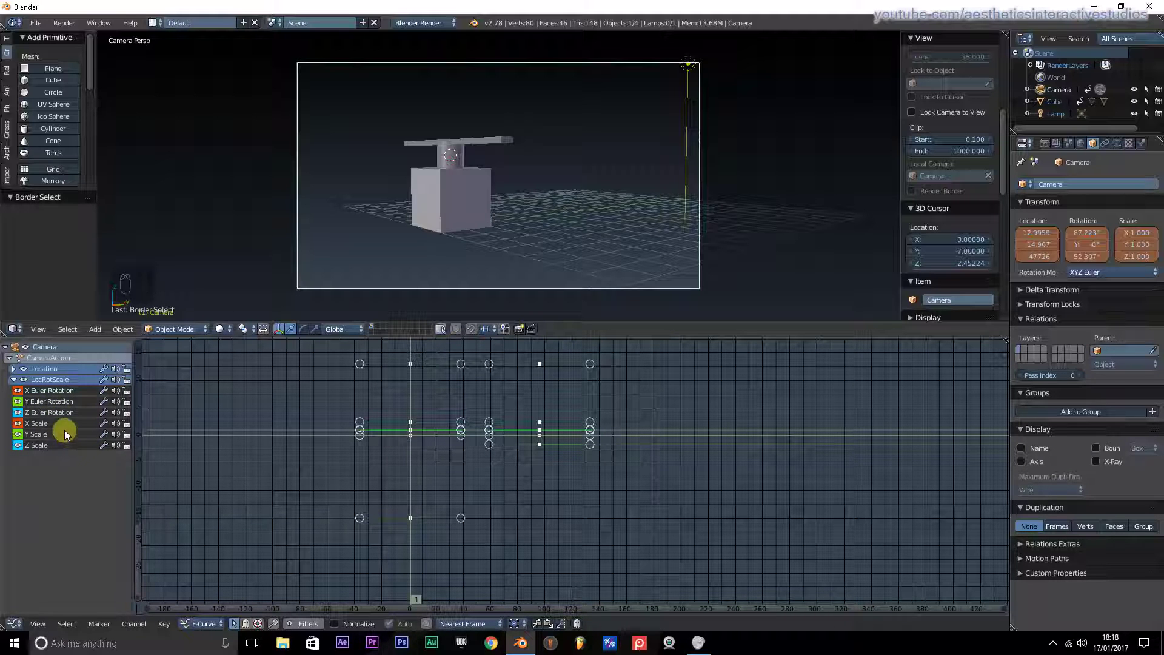
left_click_drag(72, 413, 40, 393)
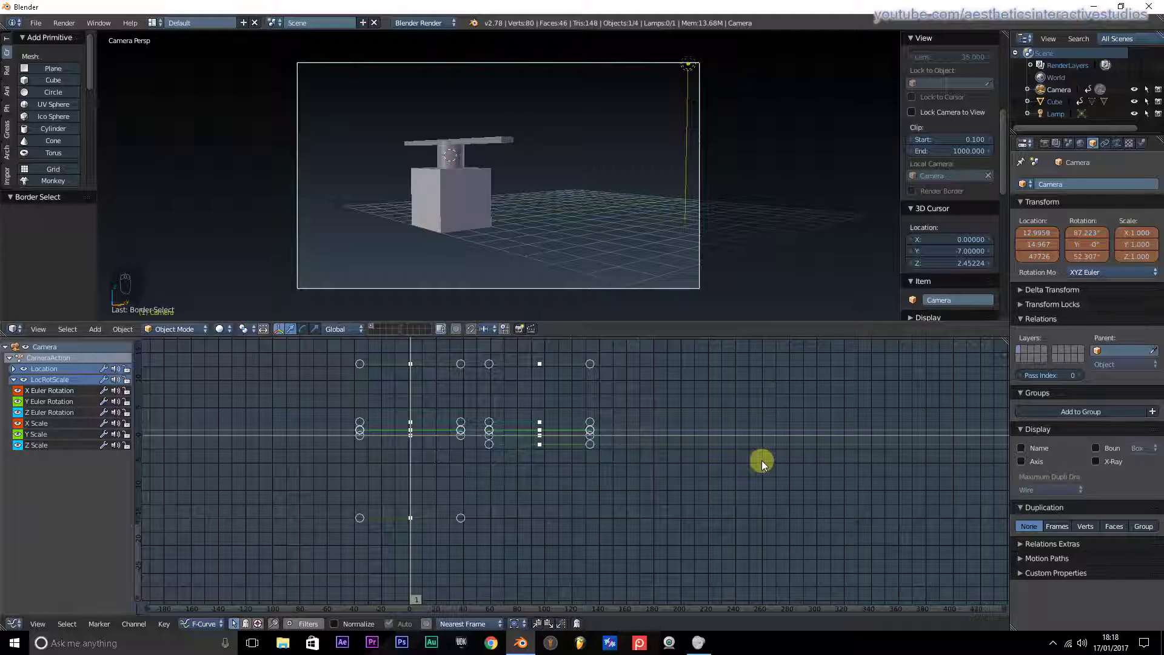
key("n")
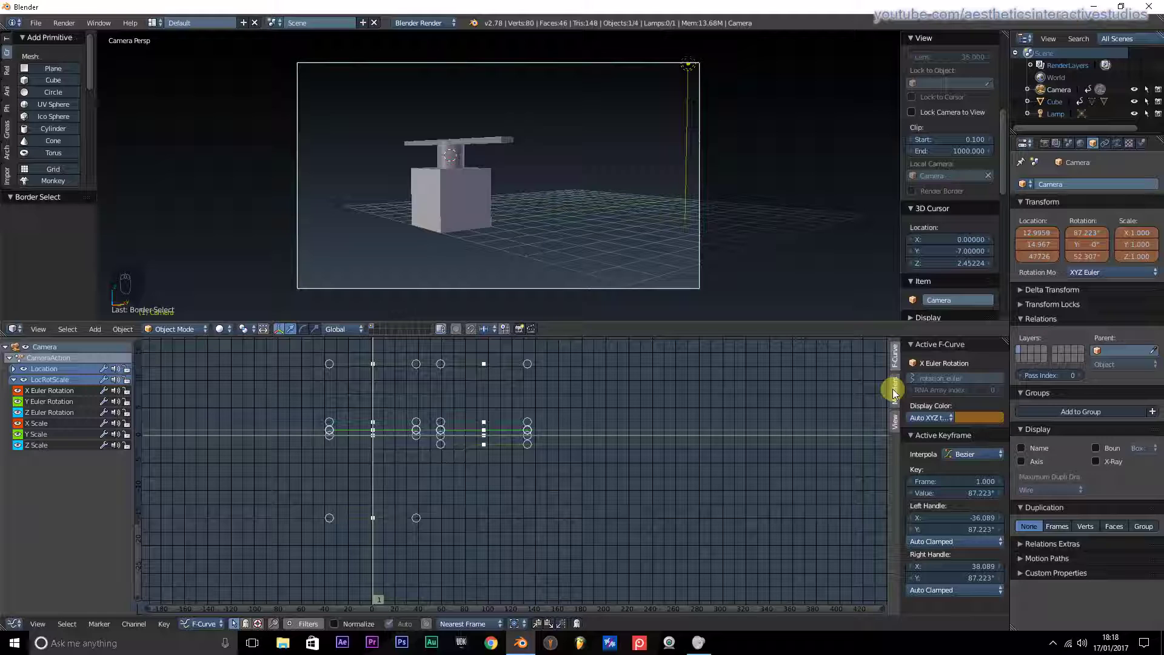
- Set the X rotation Noise modifier Scale to 20 and switch the lower area back to the Timeline
left_click_drag(896, 392, 965, 369)
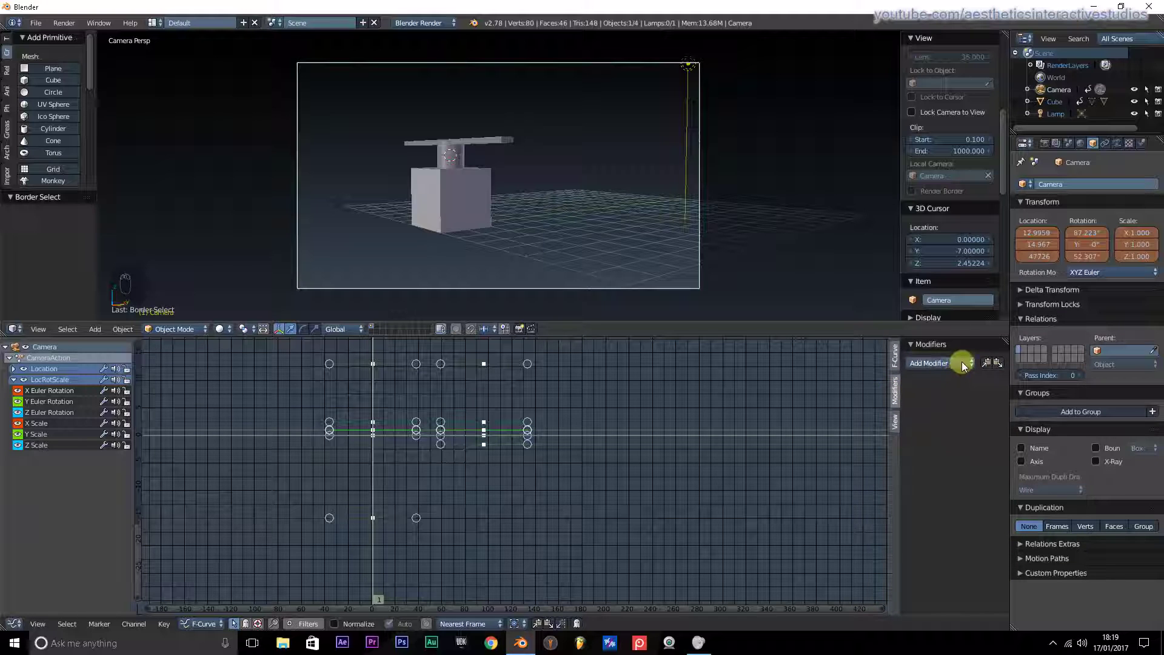
left_click_drag(966, 368, 932, 434)
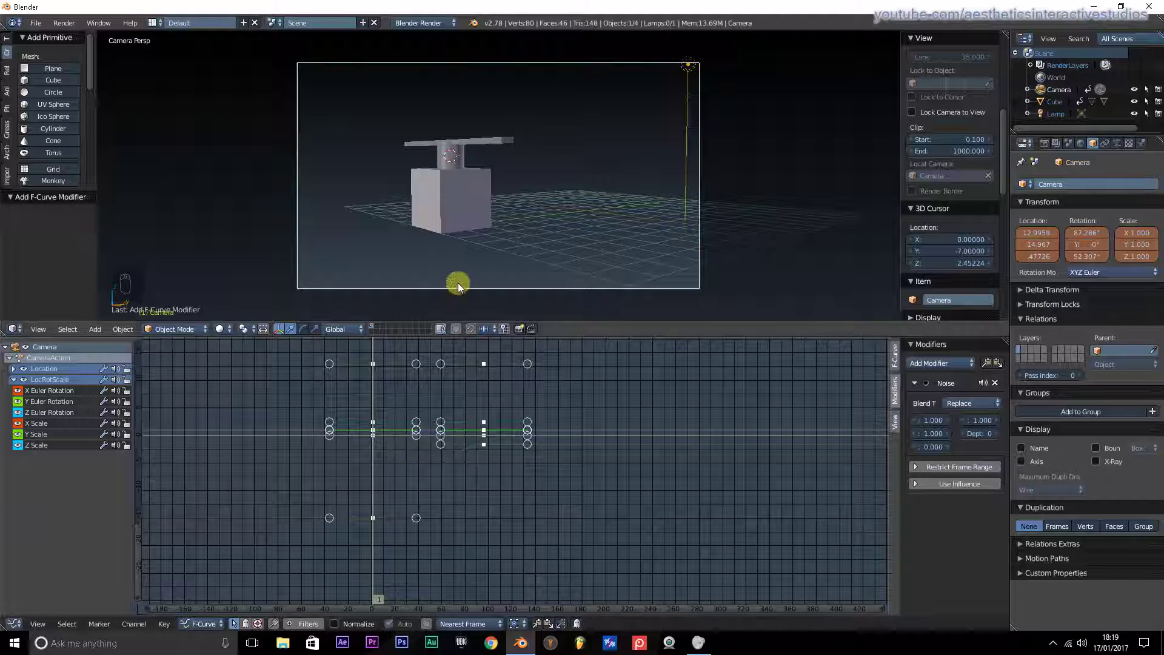
left_click_drag(17, 629, 36, 597)
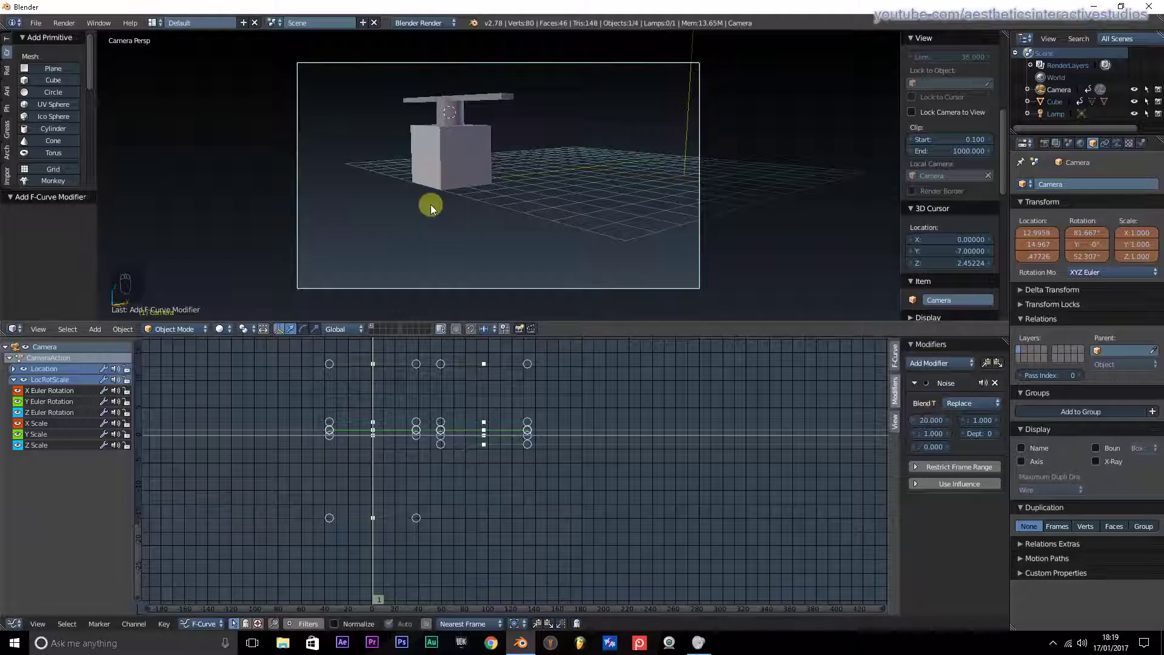
key("shift+a")
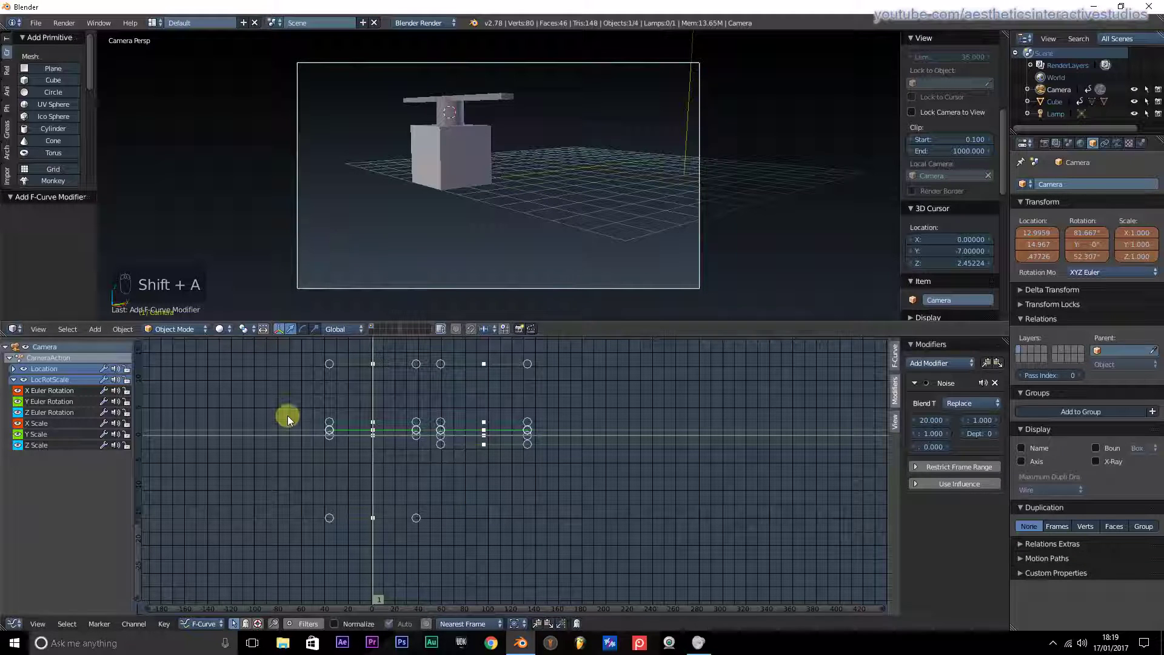
middle_click(43, 595)
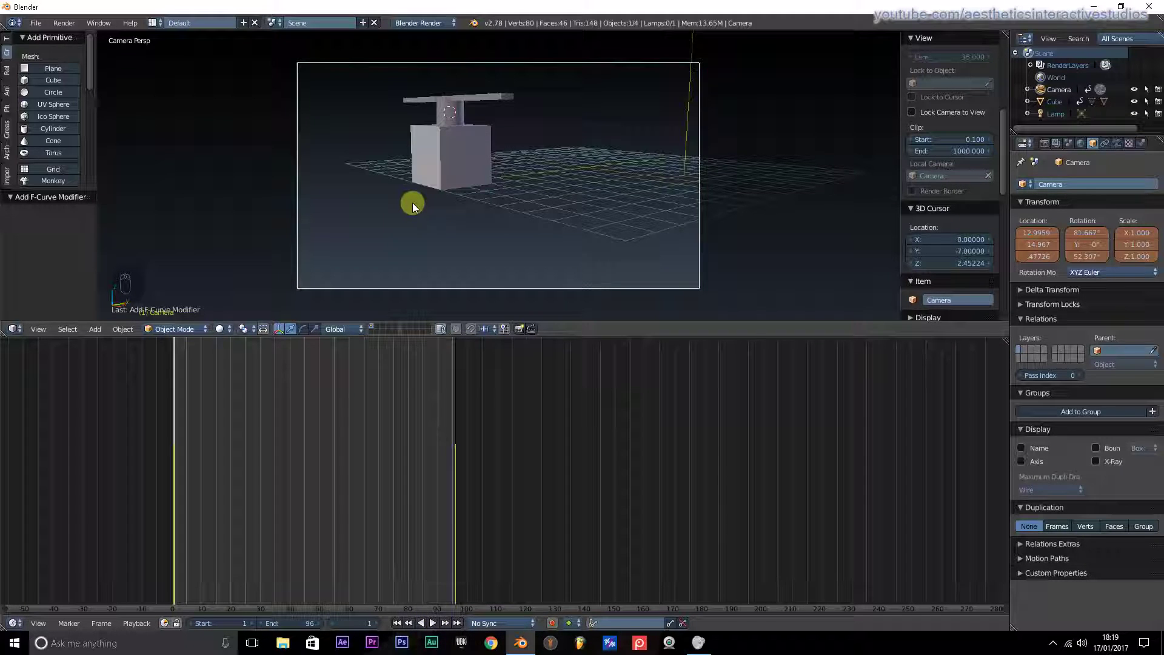
- Play the animation to preview the camera shake and stop around frame 40
key("alt+a")
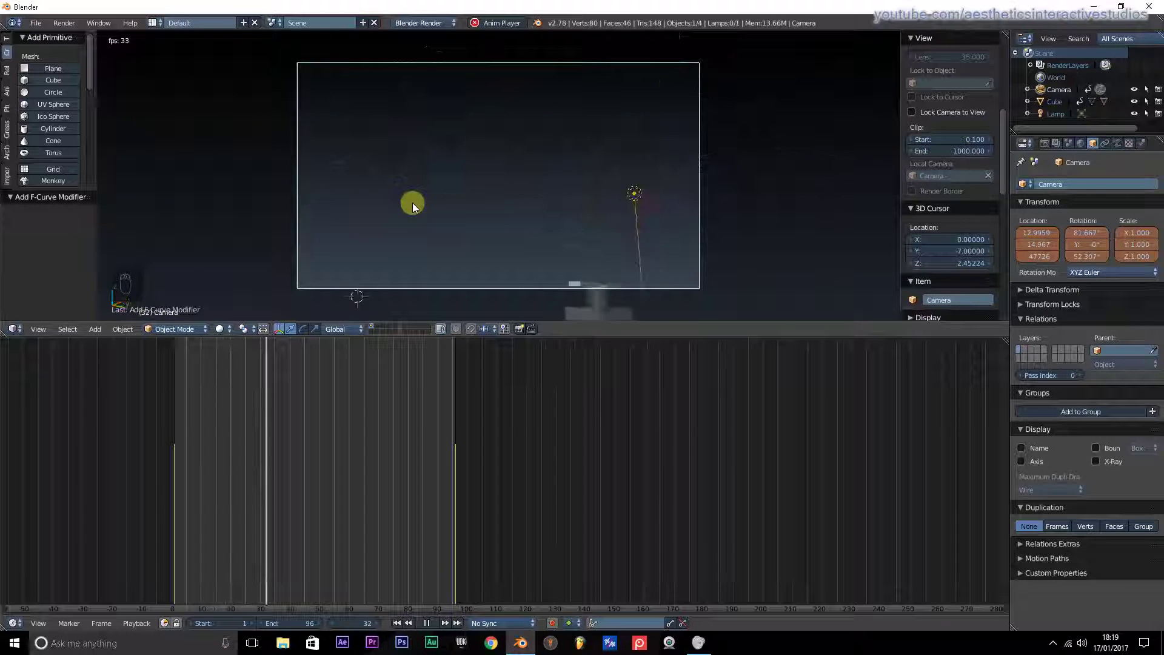
key("alt+a")
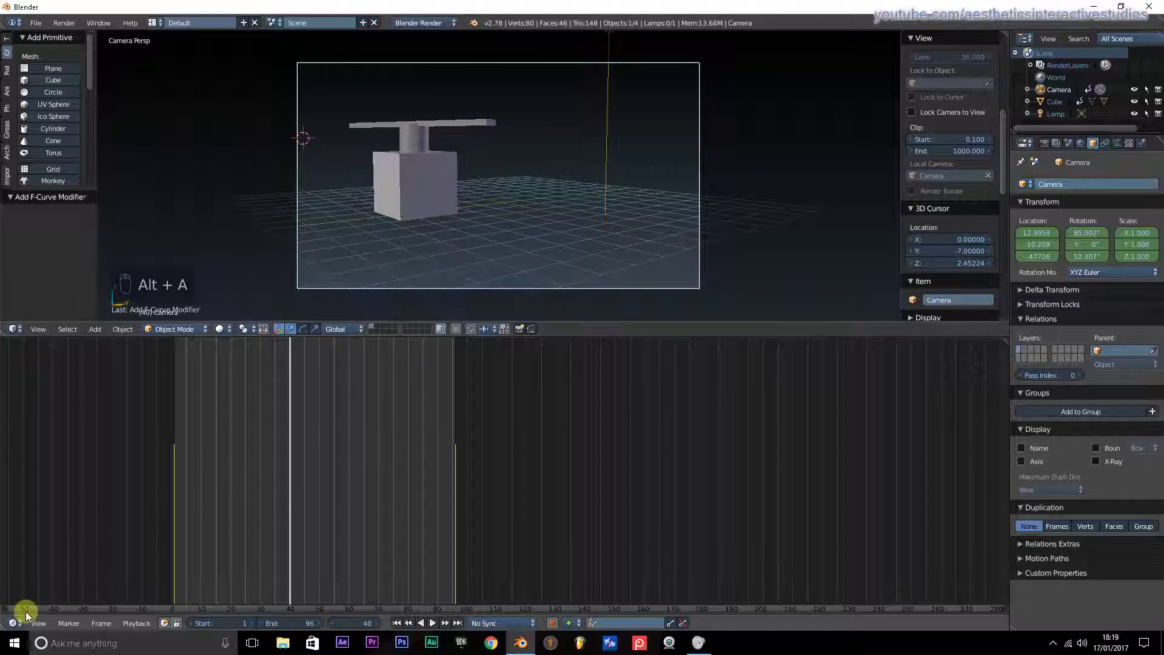
- Return to the Graph Editor, set the Noise Strength to 0.25, and preview the gentler shake
left_click(68, 573)
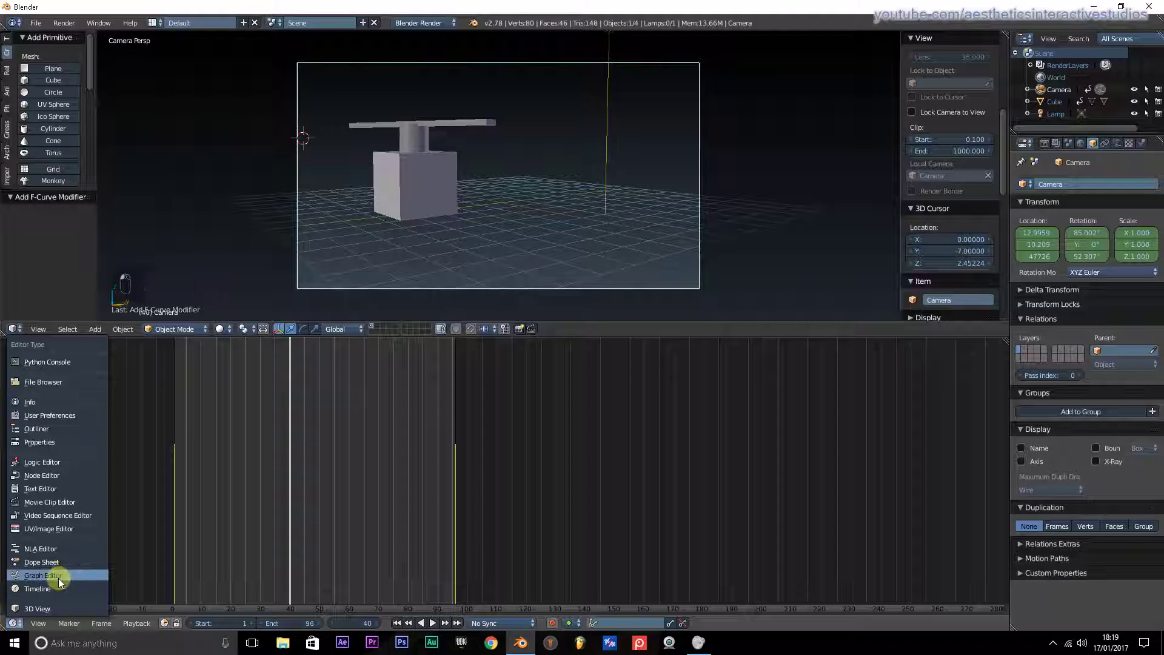
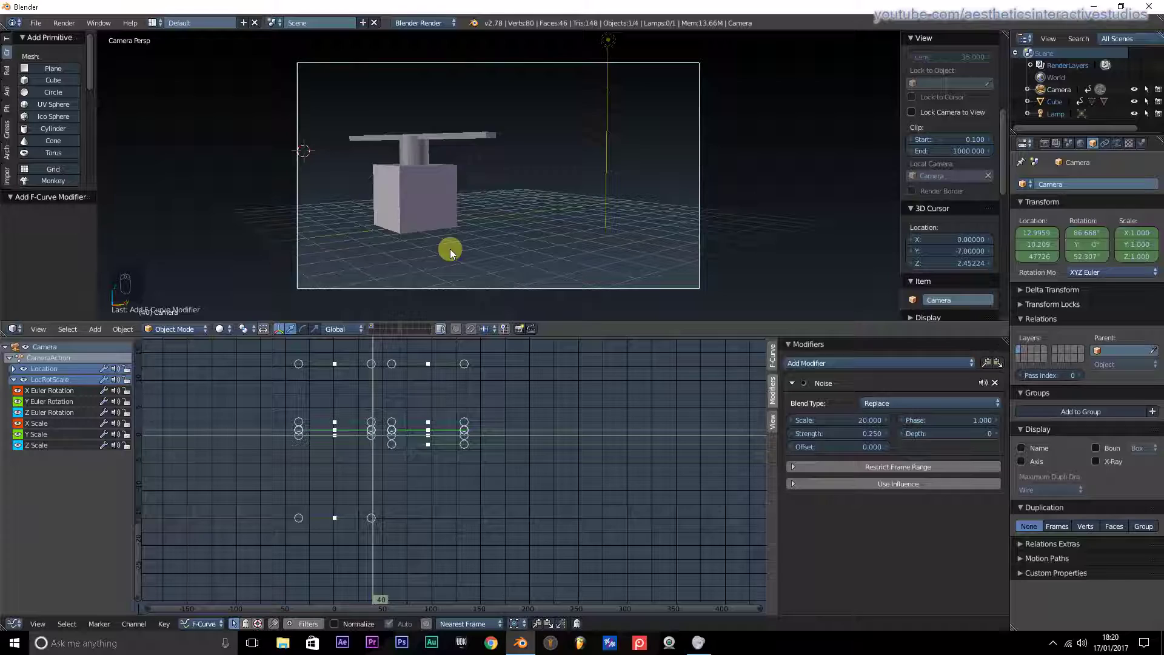
key("alt+a")
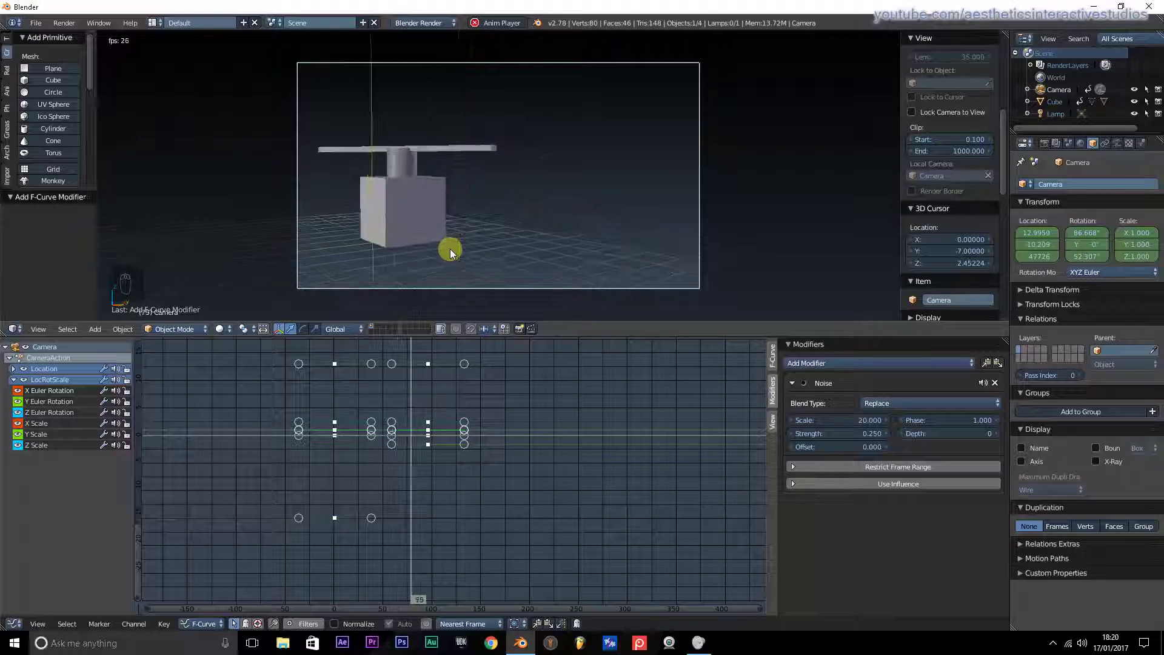
key("Escape")
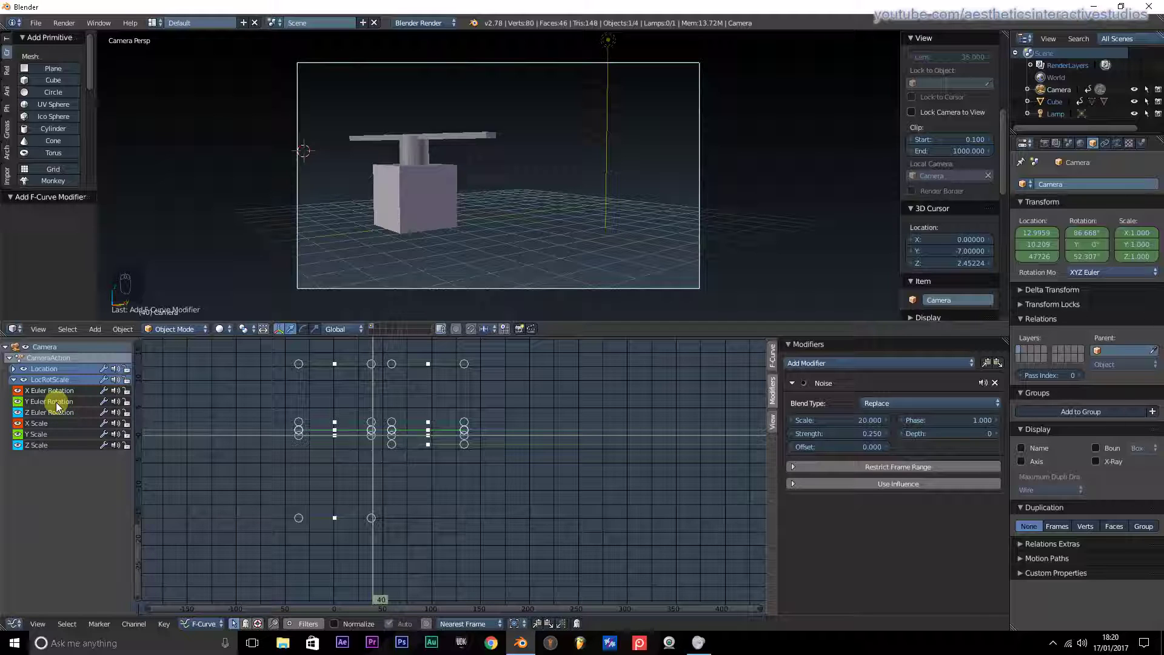
- Add a Noise modifier to Y Euler Rotation with Scale 20, Strength 0.25, and preview it
middle_click(61, 408)
left_click_drag(836, 365, 827, 391)
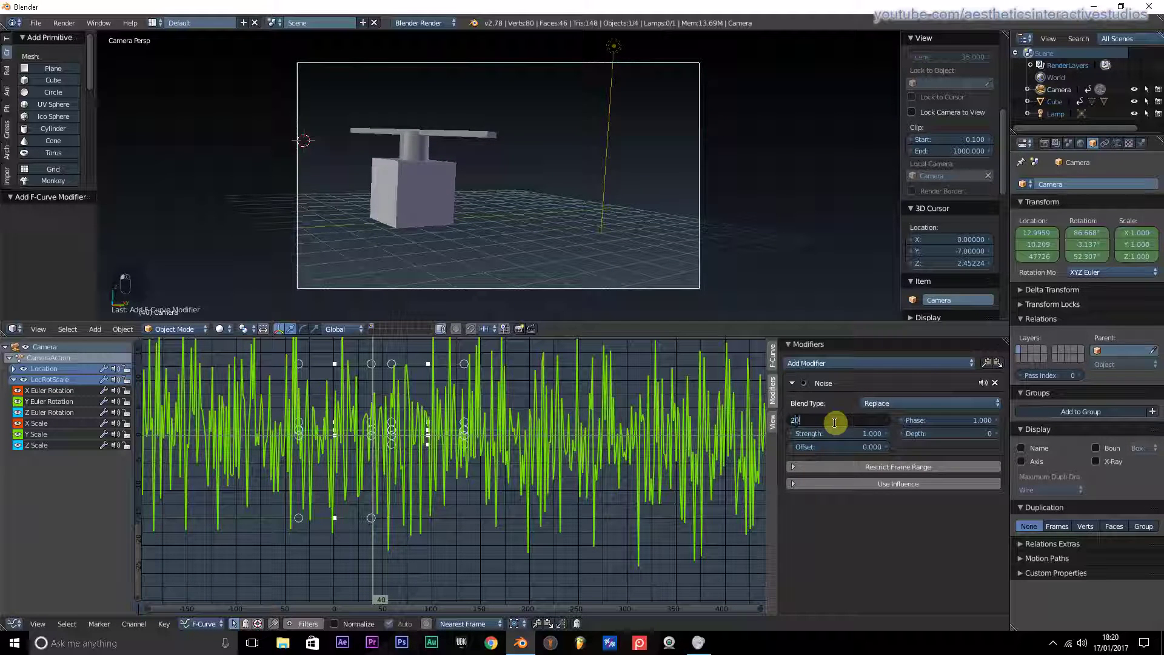
middle_click(870, 438)
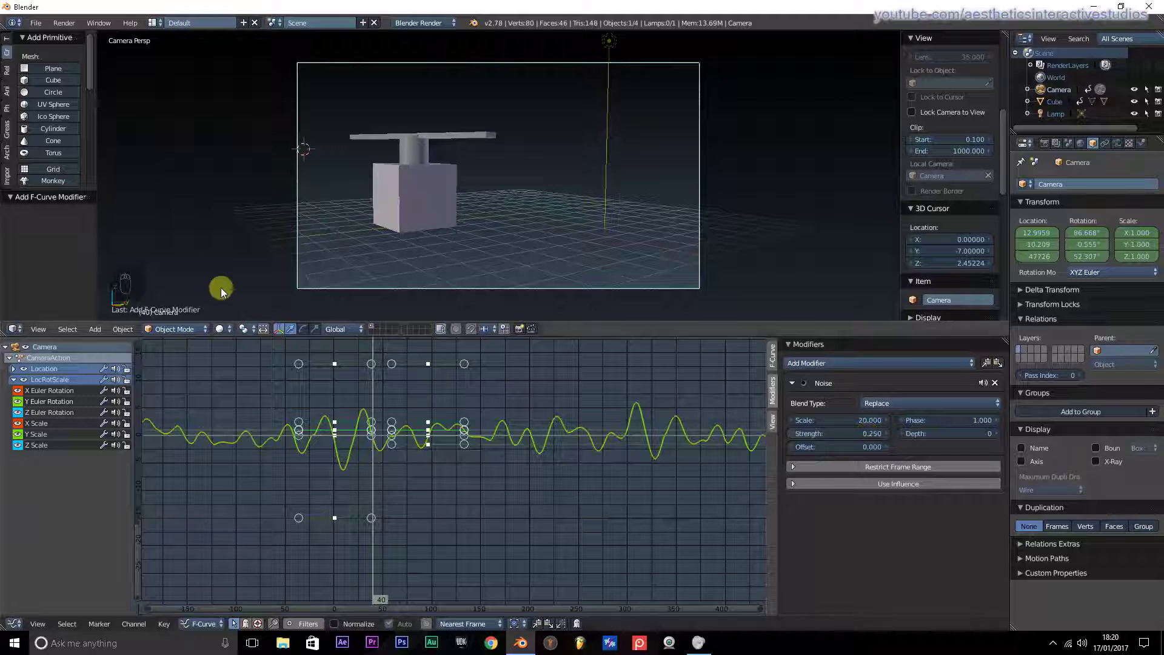
key("alt+a")
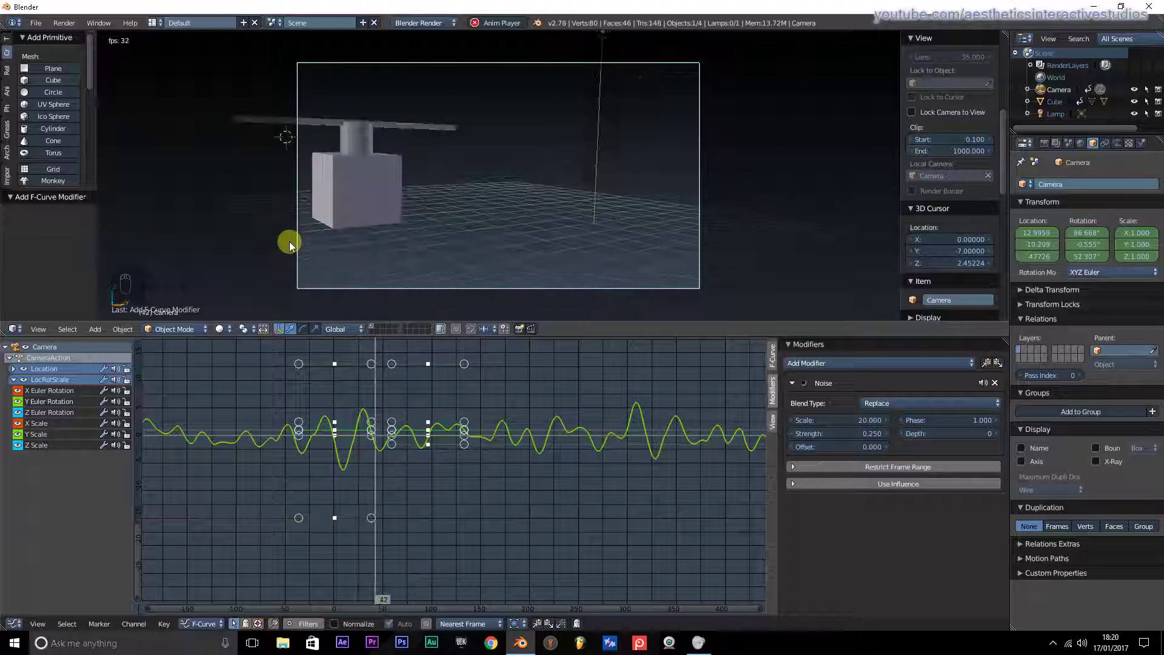
left_click(294, 248)
key("Escape")
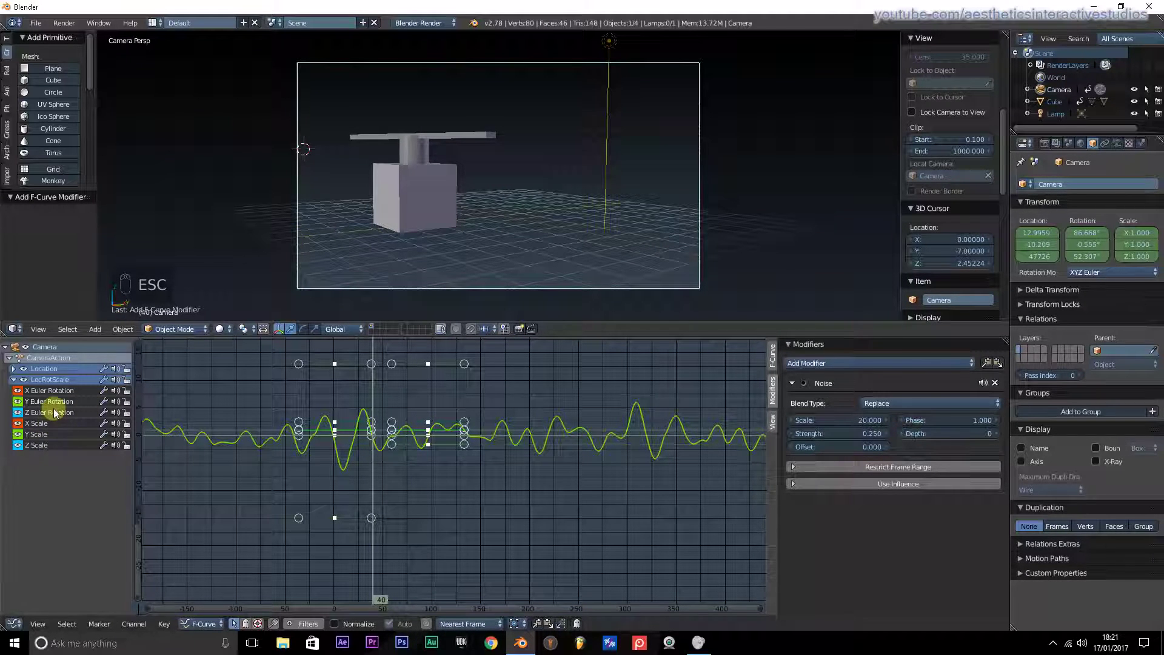
- Add a Noise modifier to Z Euler Rotation with Scale 20, Strength 0.015, and preview it
left_click_drag(60, 412, 820, 369)
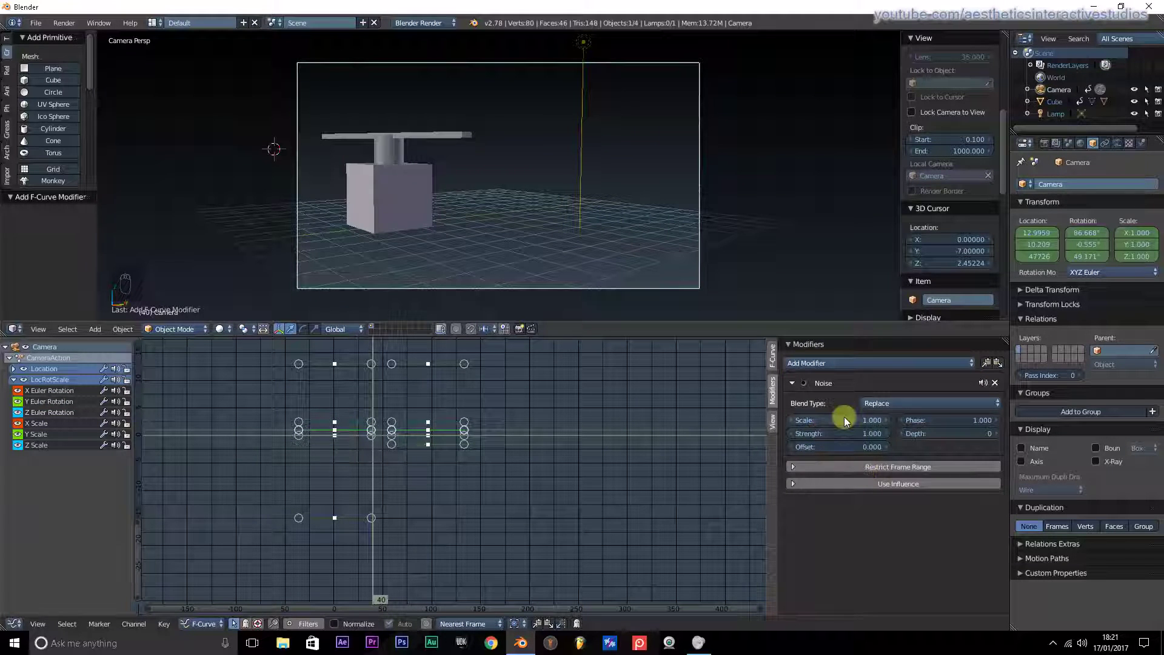
middle_click(848, 422)
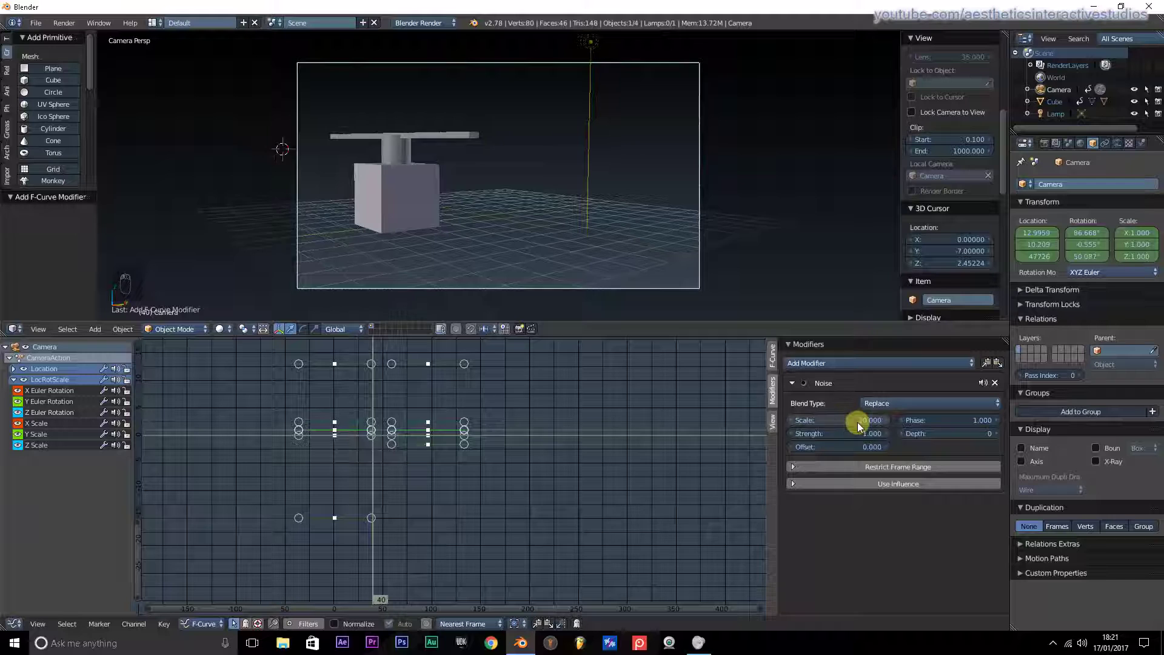
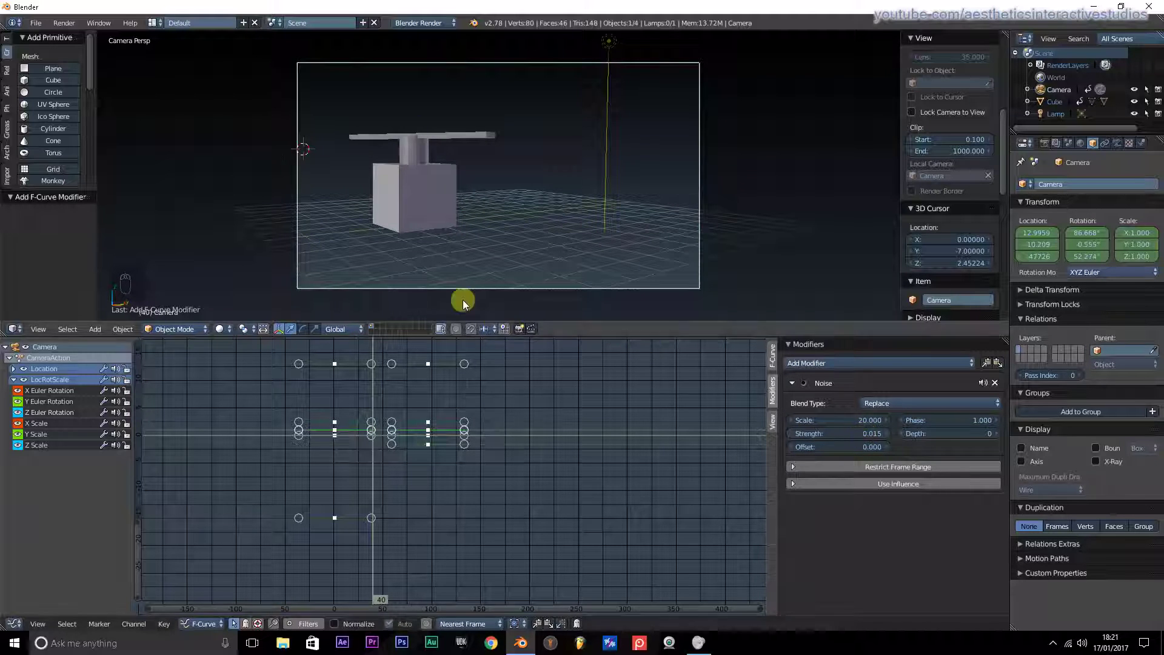
key("alt+a")
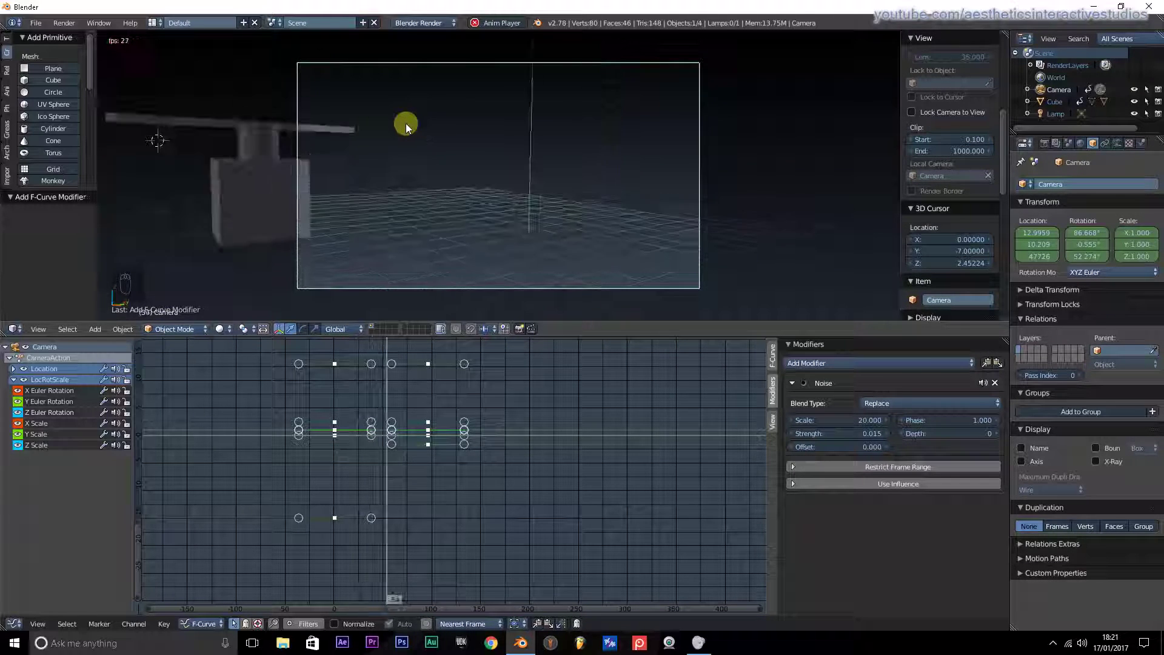
key("Escape")
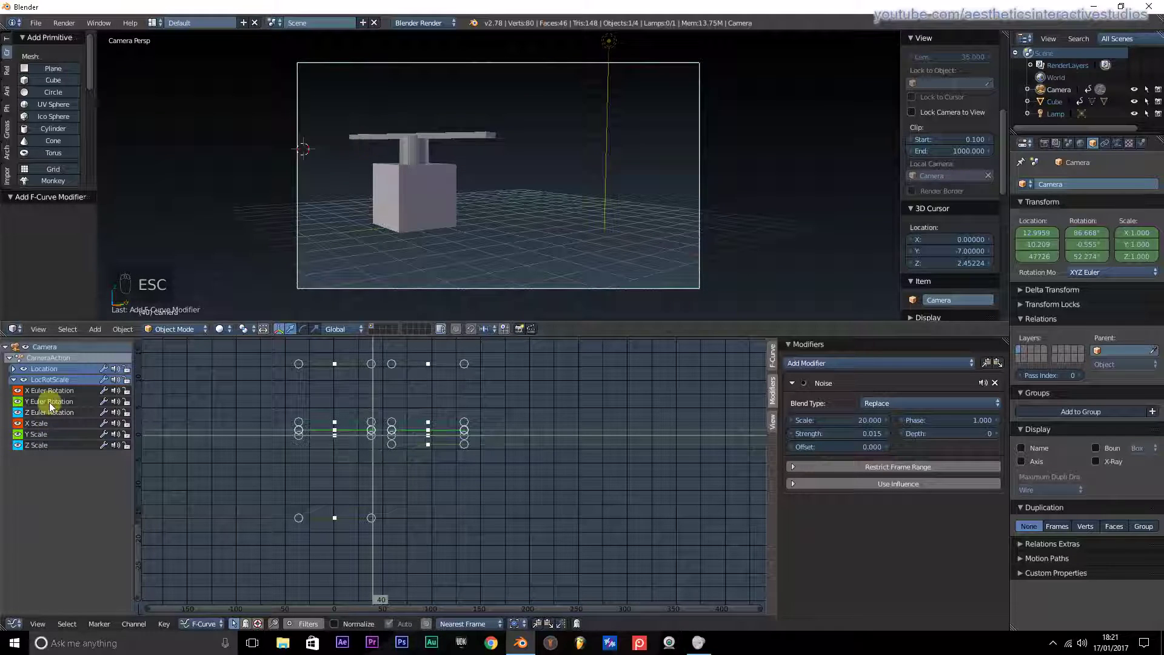
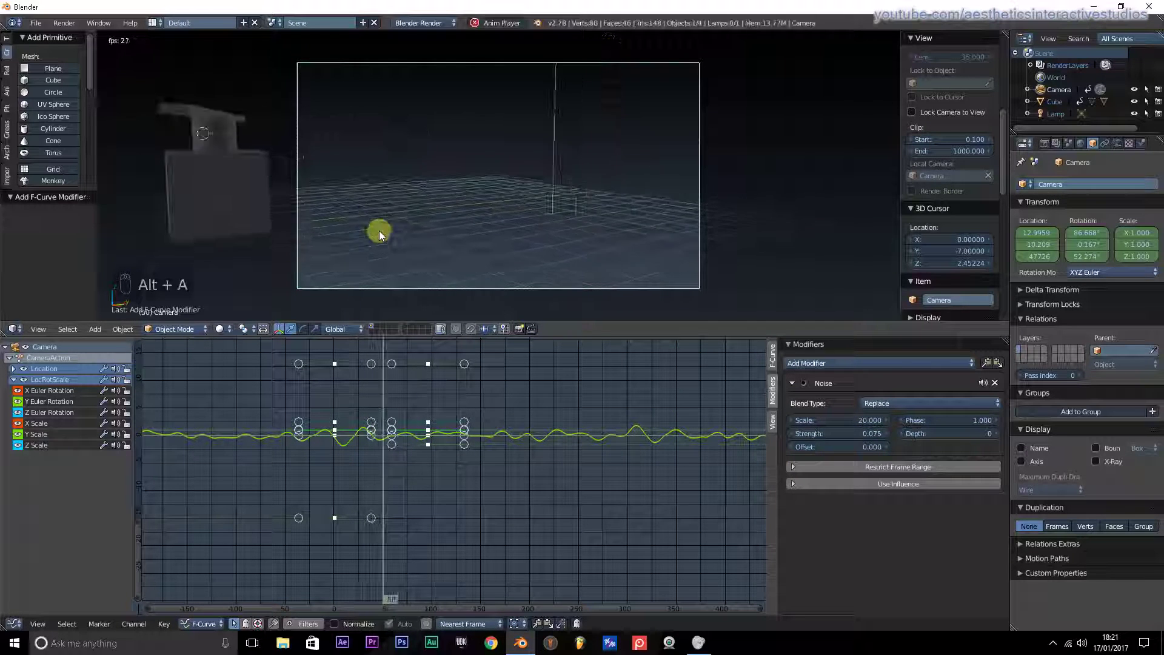
- Soften the Y rotation Noise Strength to 0.1 and replay the shake to frame 40
key("Escape")
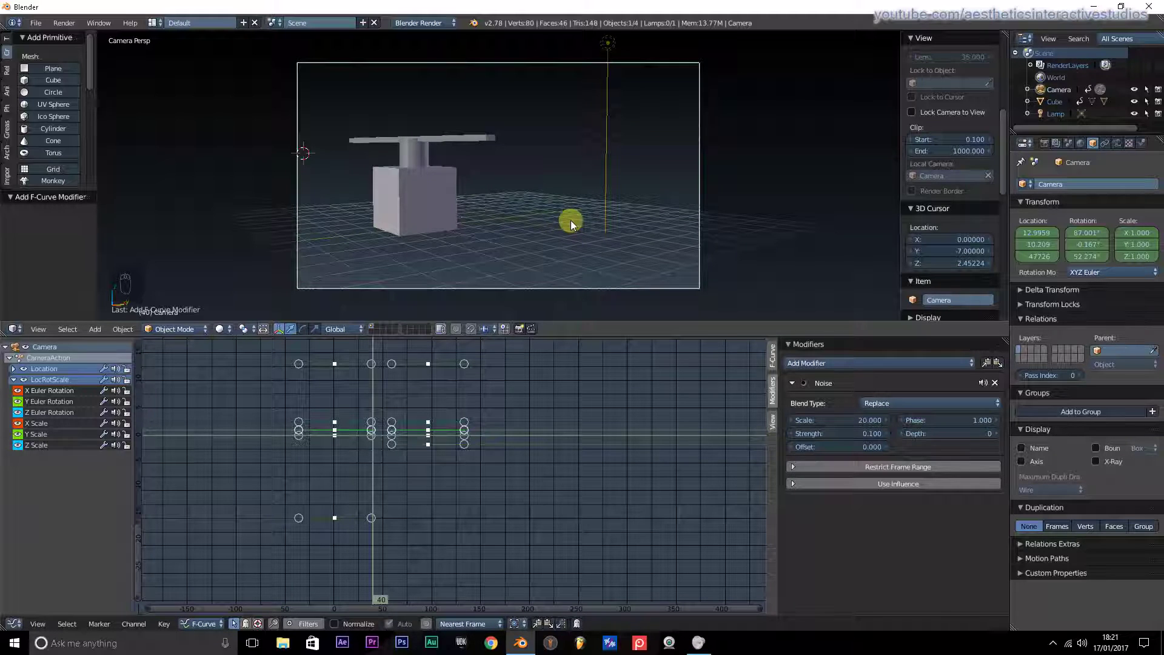
key("alt+a")
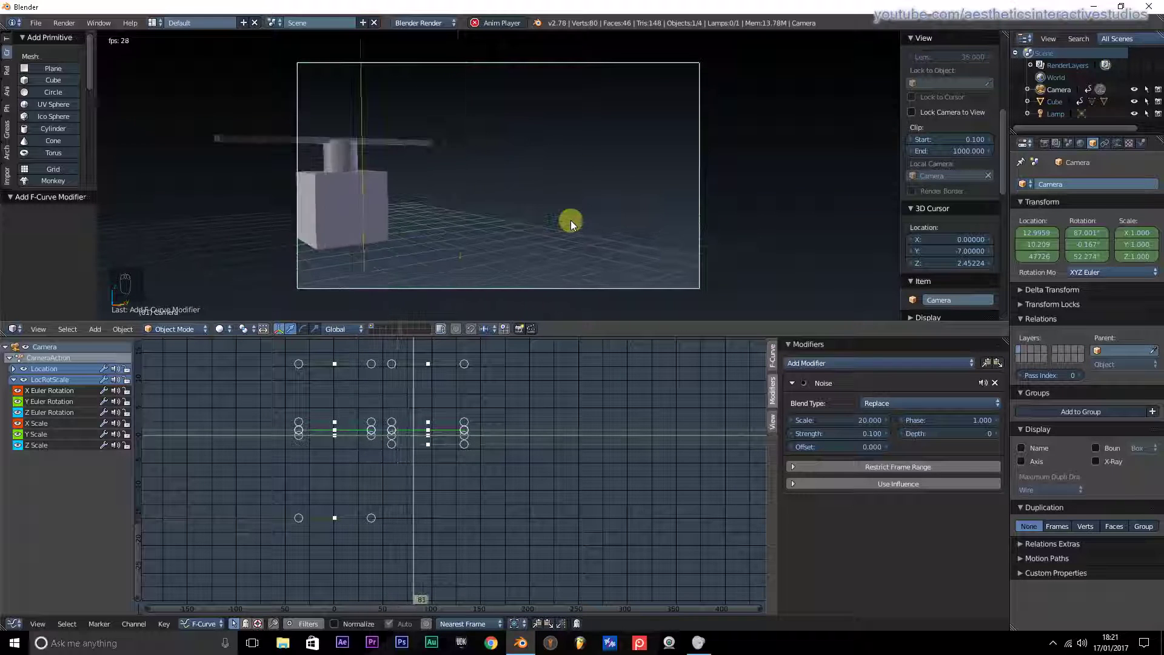
key("Escape")
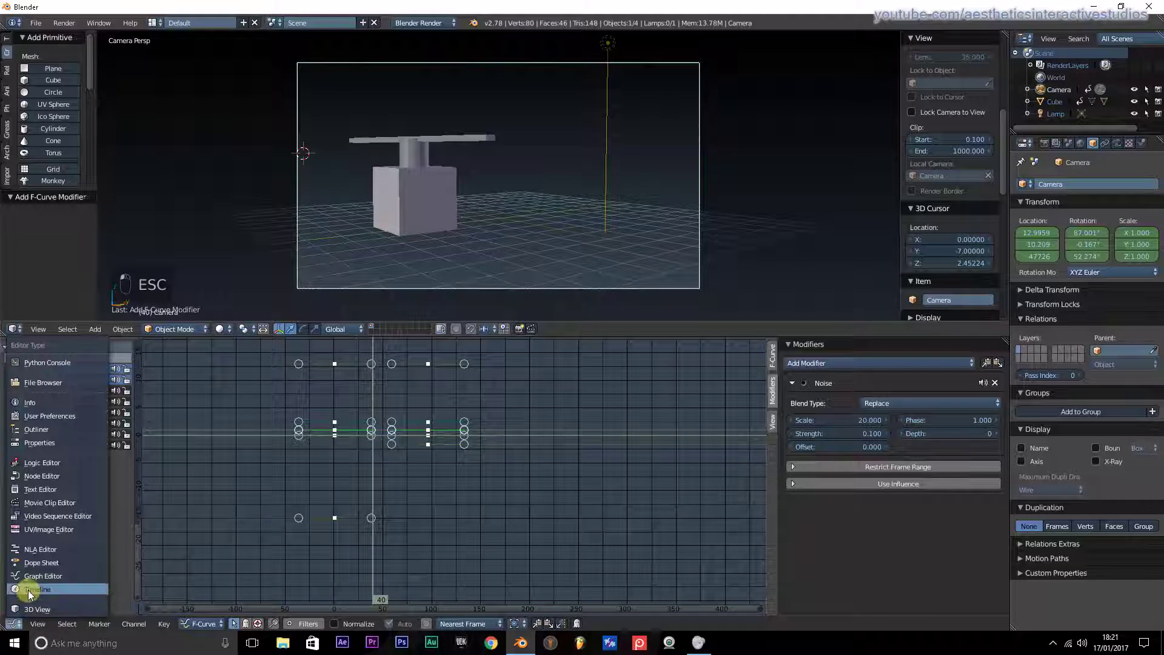
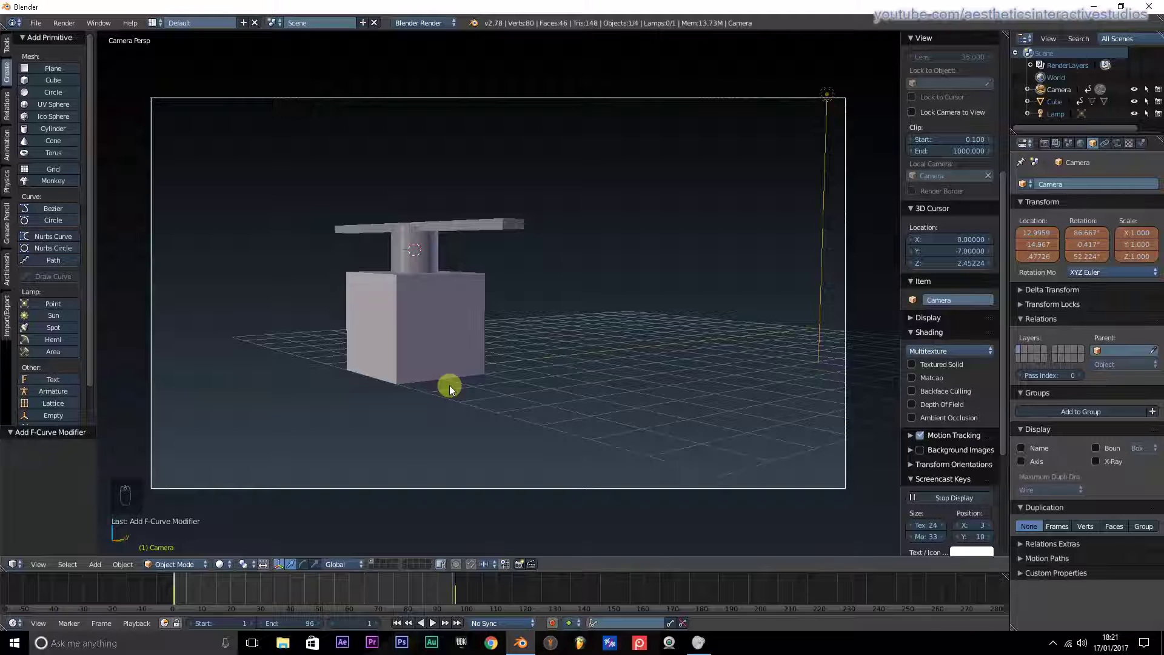
- Stop playback and bring the Graph Editor back into the lower area
left_click(432, 627)
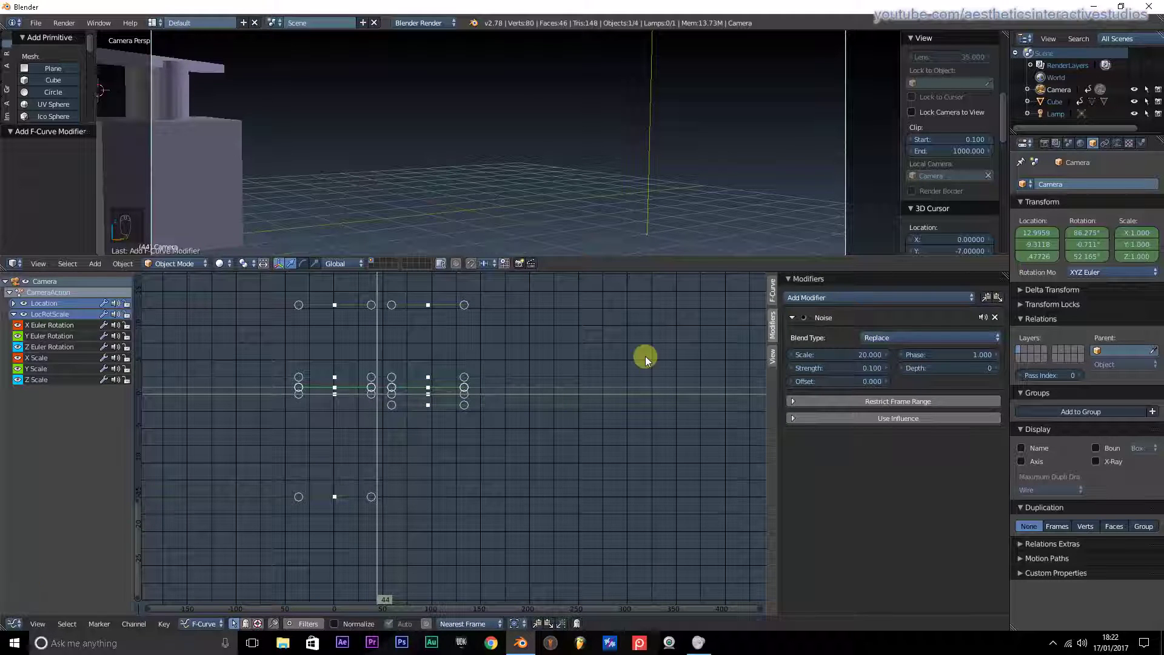
left_click(773, 300)
left_click(643, 357)
- Toggle the sidebar off and on and browse the Add Modifier list for the X rotation curve
key("n")
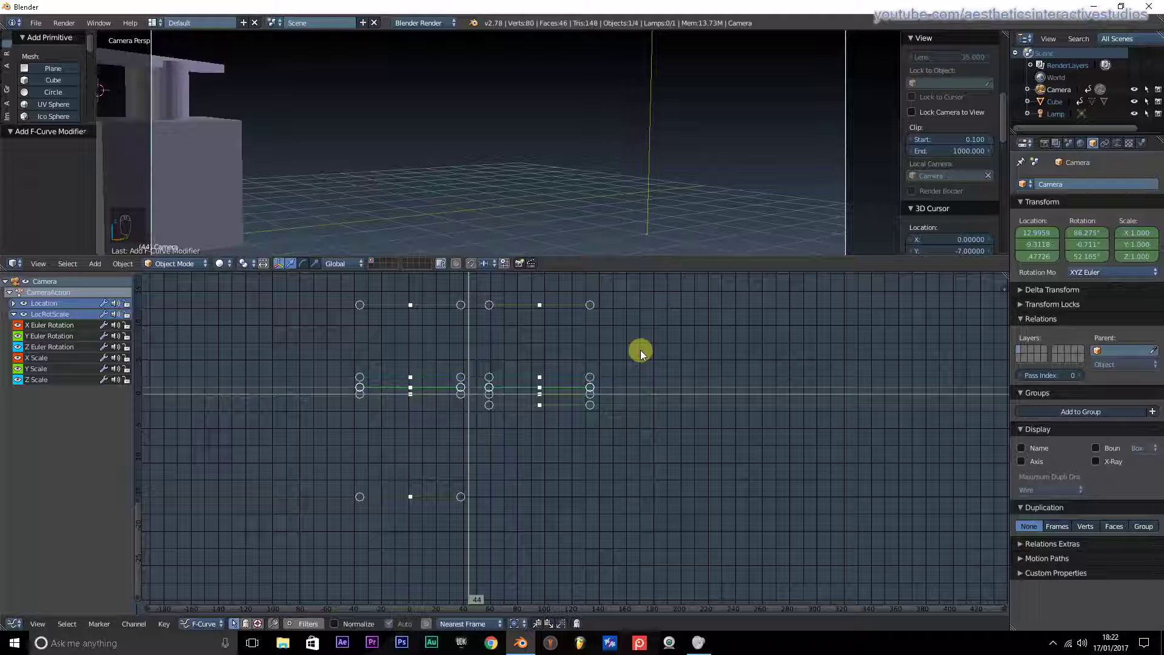
key("n")
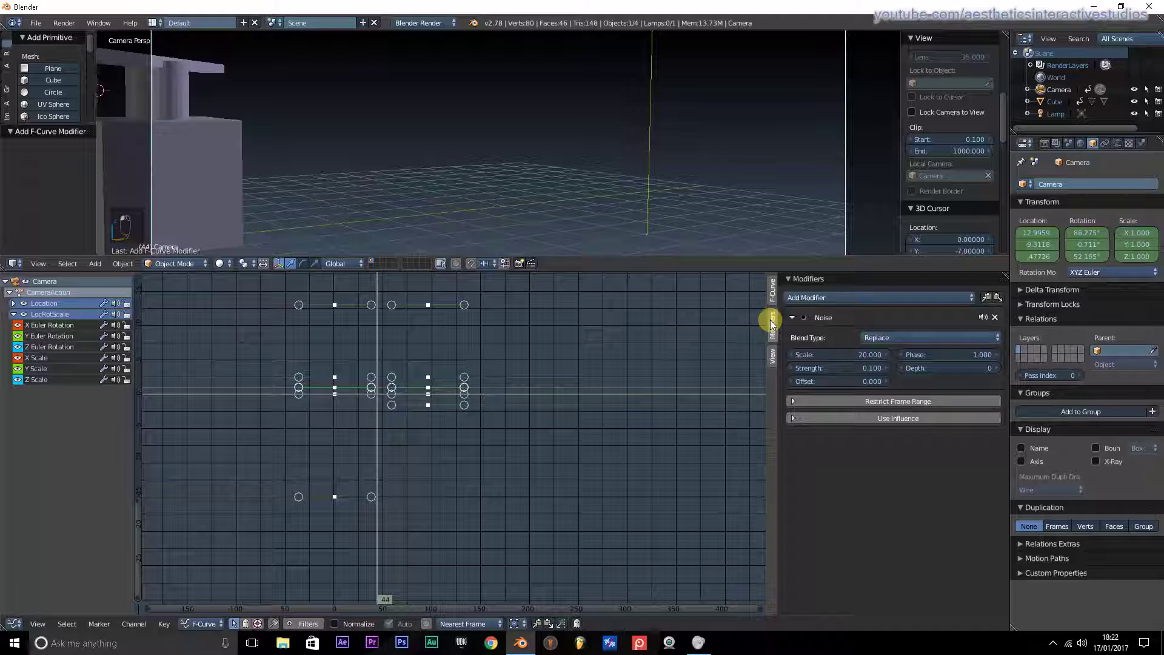
left_click_drag(853, 302, 891, 301)
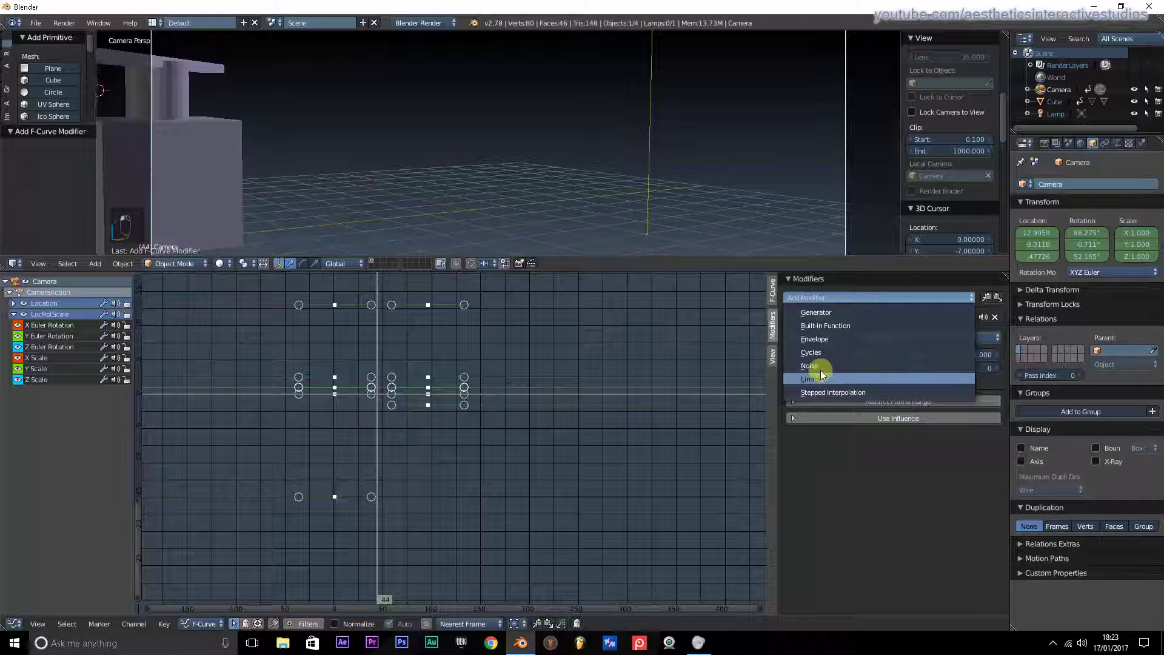